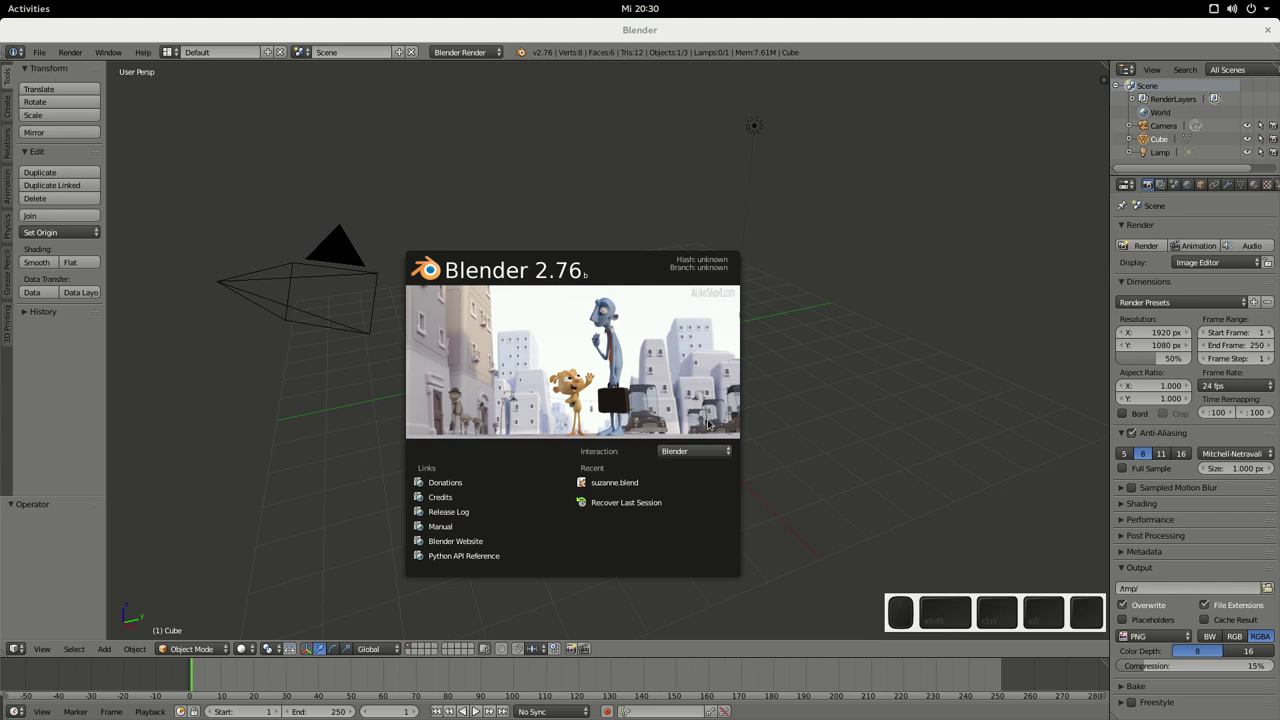
Step: Select and delete the default cube, camera and lamp, leaving an empty scene
left_click(815, 336)
key("a")
key("Delete")
left_click(798, 345)
key("a")
key("Delete")
key("Return")
double_click(34, 65)
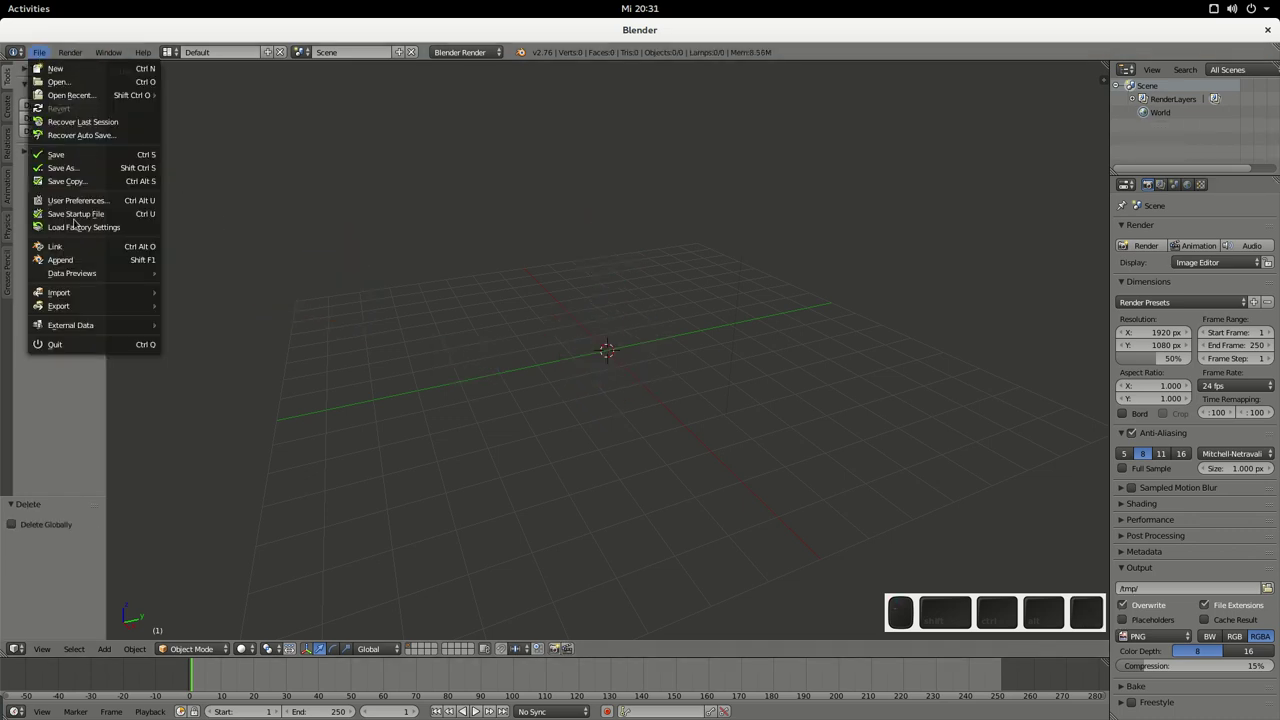
Step: Start an X3D Extensible 3D import from the File menu
left_click(82, 298)
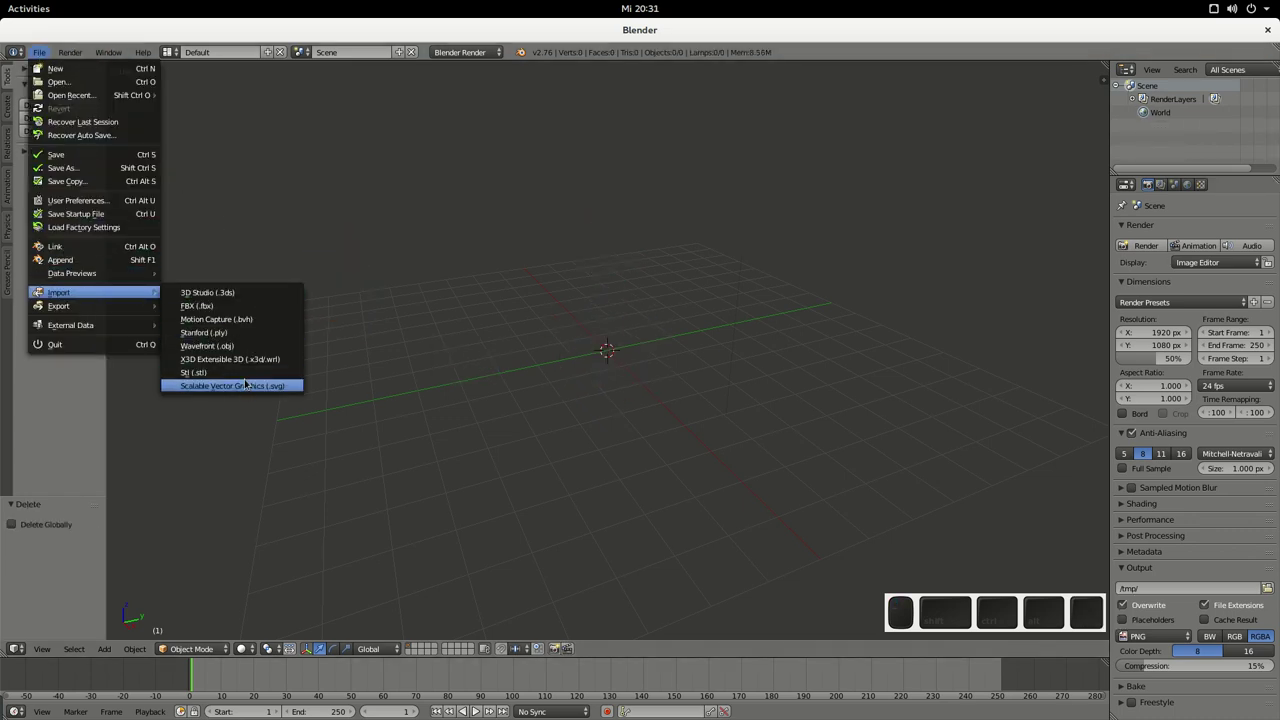
left_click(241, 359)
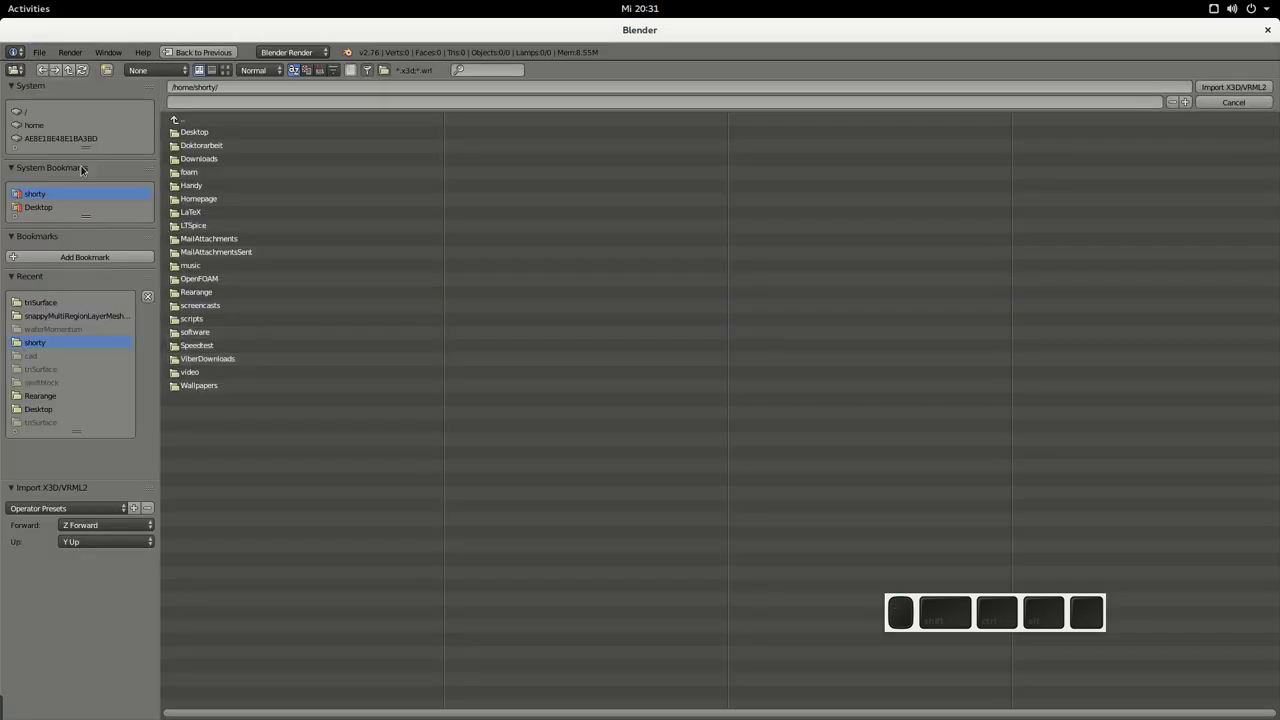
left_click(56, 306)
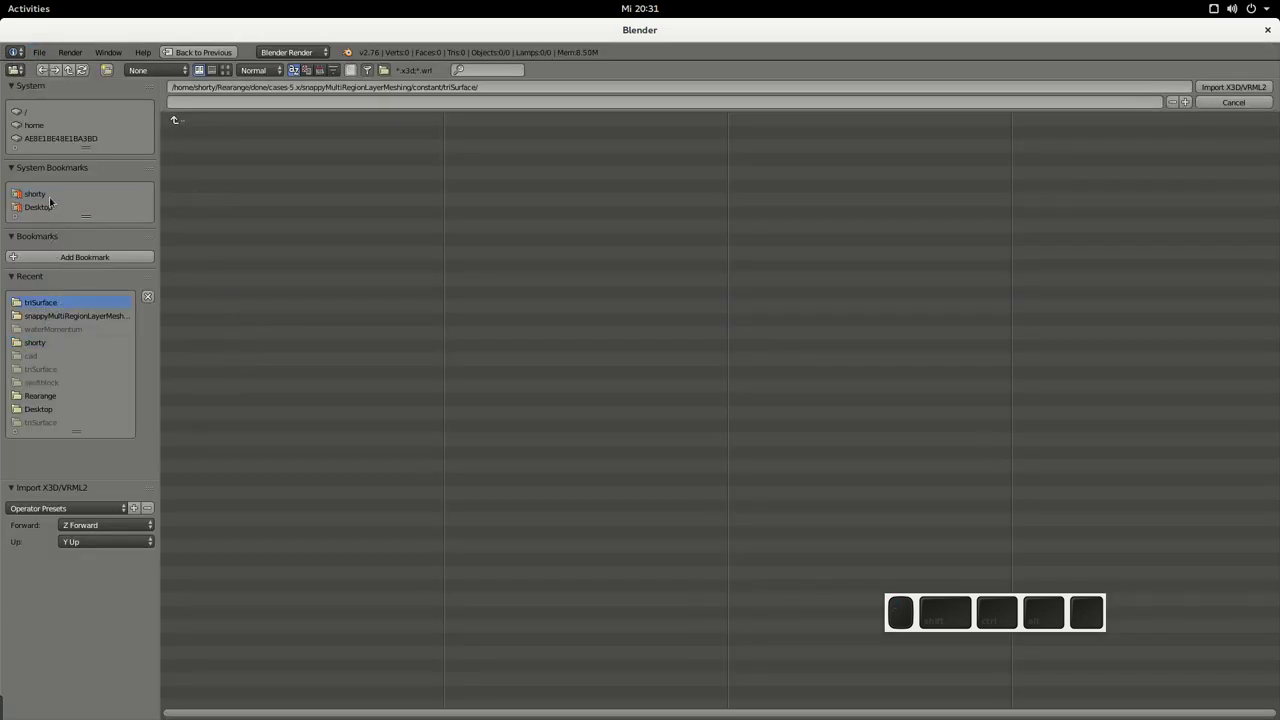
left_click(44, 199)
left_click(223, 280)
left_click(223, 362)
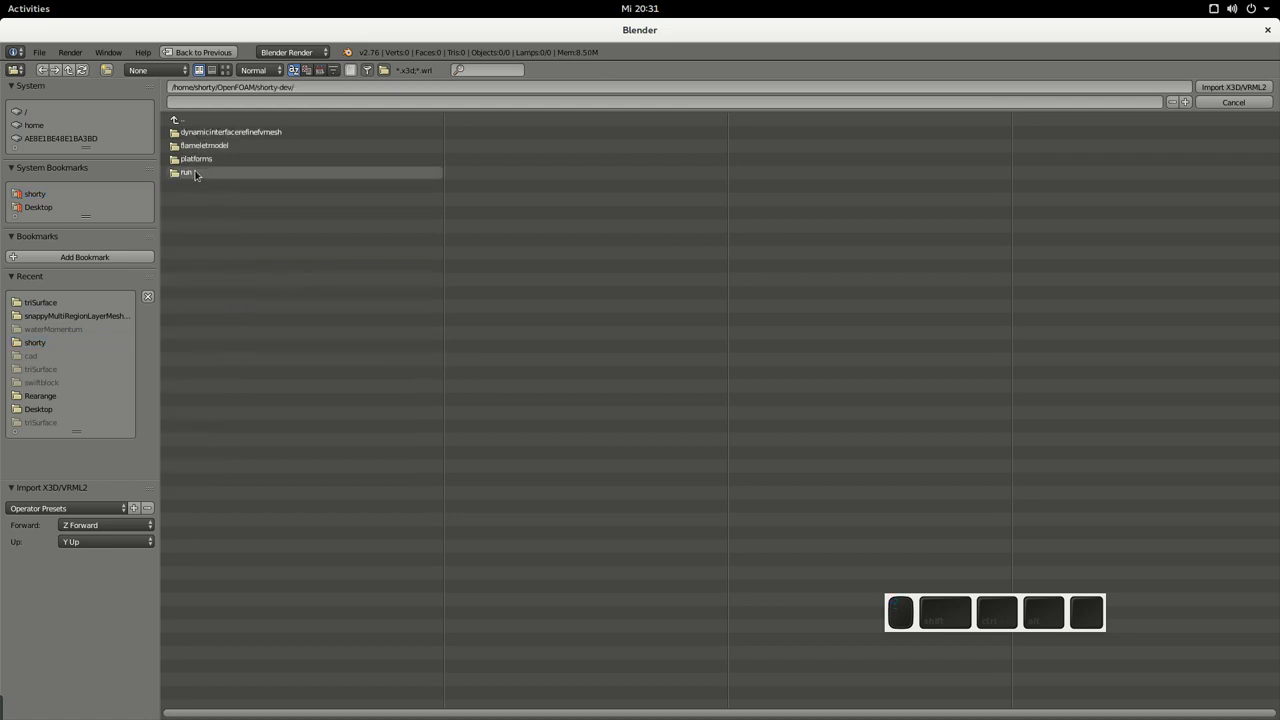
Step: Browse through OpenFOAM src/opencomfort tutorials to the buoyantBoussinesqSimpleFoam room case and choose blender.x3d
left_click(191, 118)
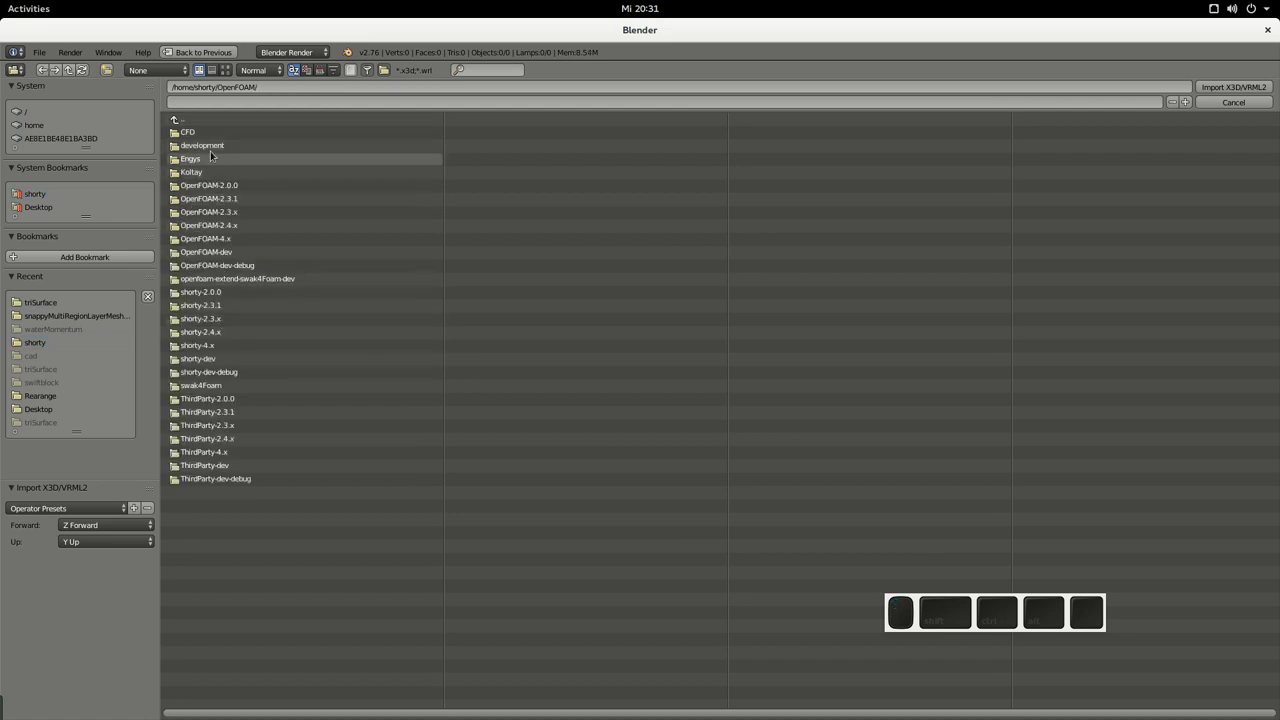
left_click(226, 254)
left_click(190, 202)
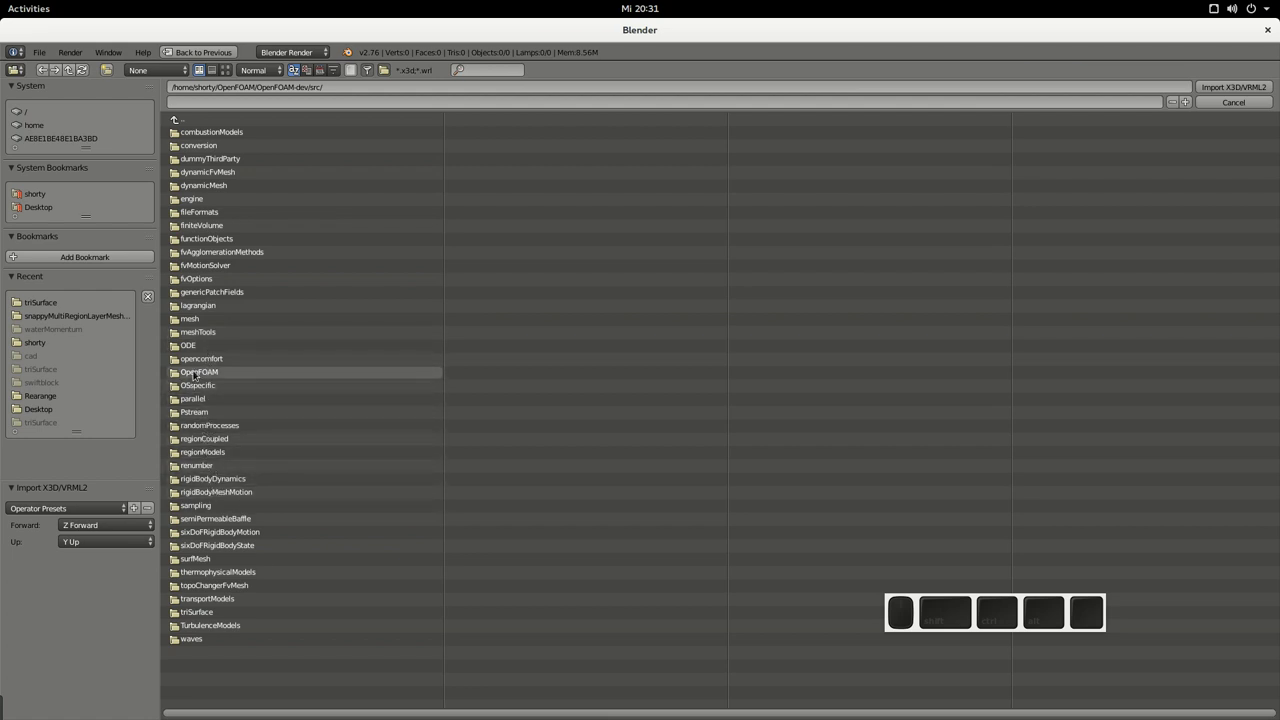
left_click(208, 360)
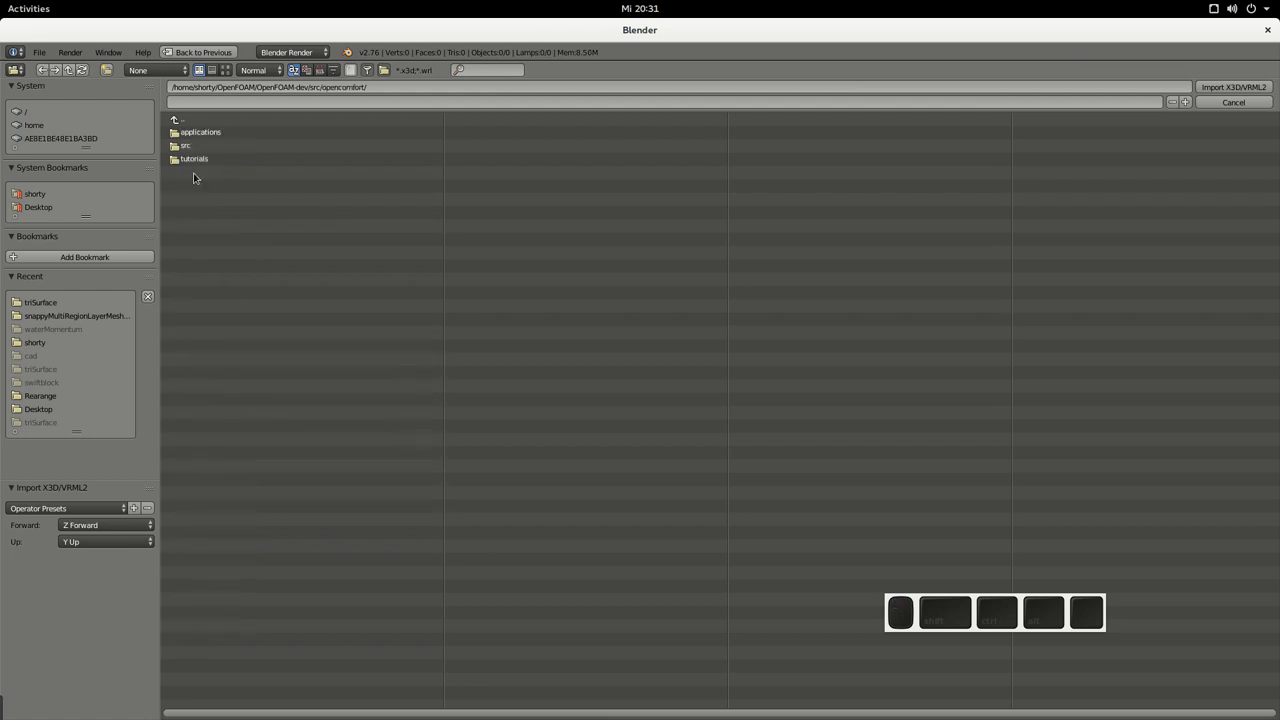
double_click(196, 166)
left_click(215, 134)
left_click(191, 138)
left_click(200, 258)
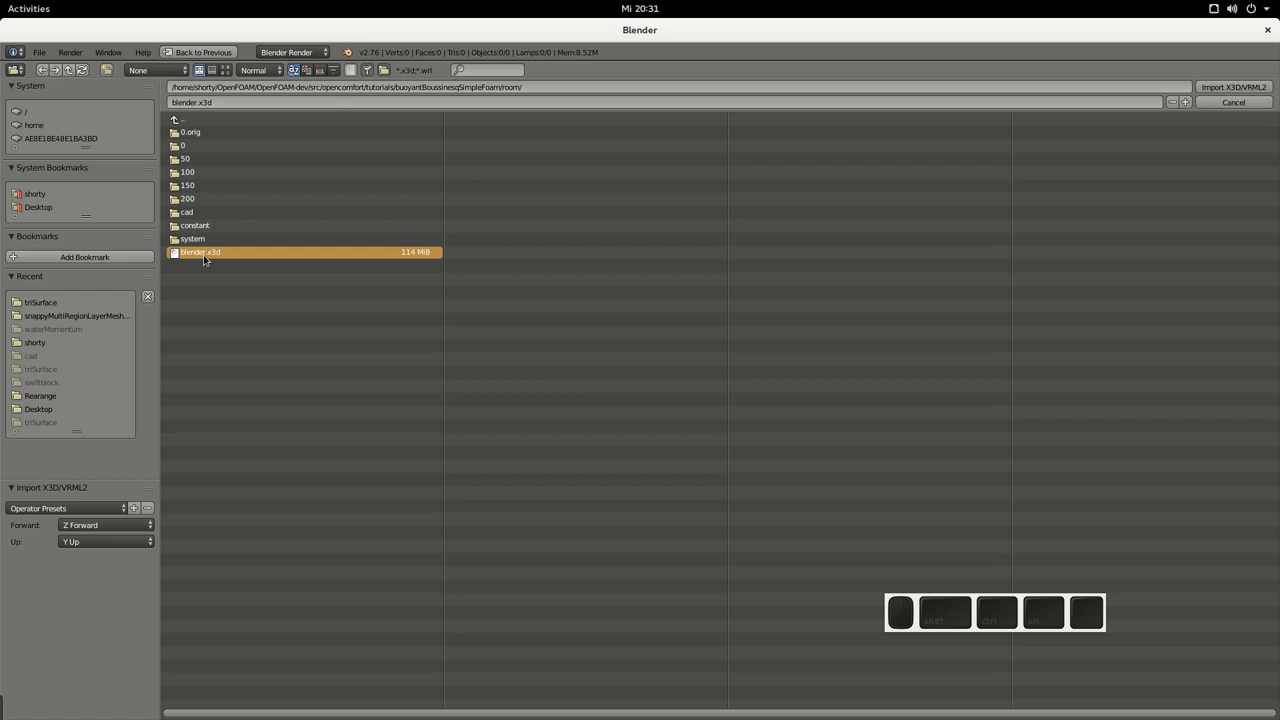
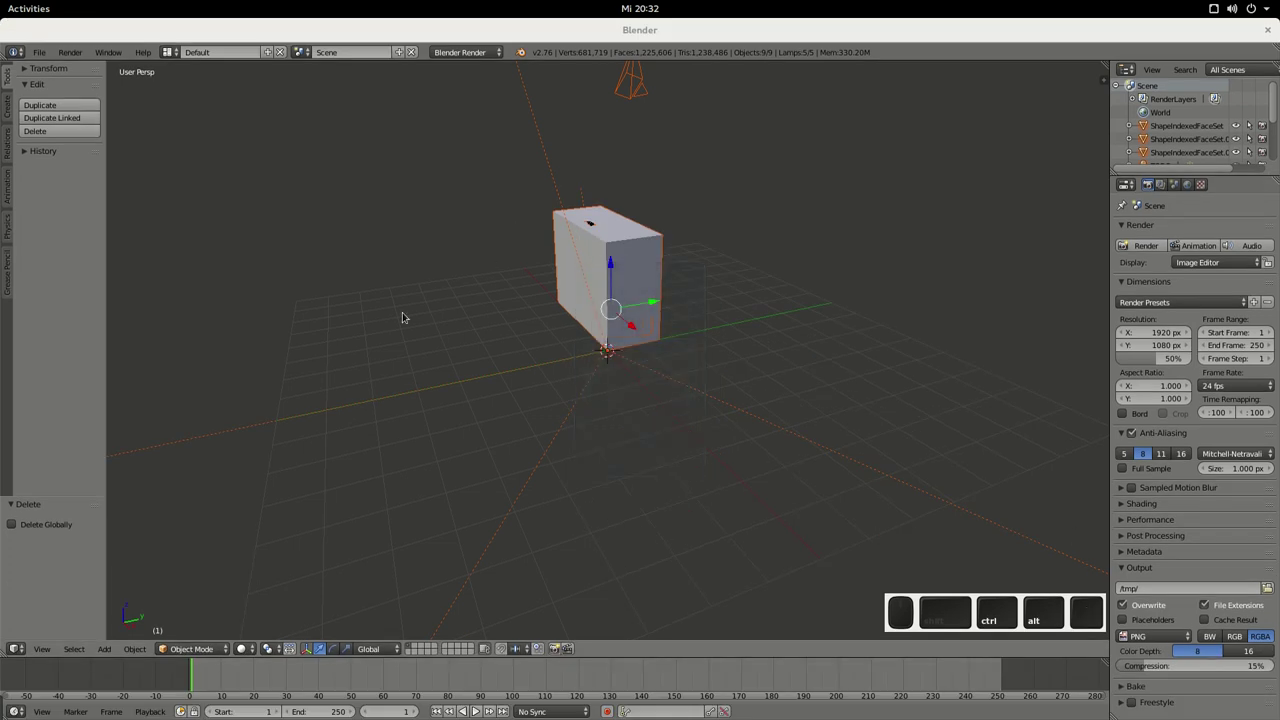
Step: Orbit and zoom around the imported room box to find the camera above it
middle_click(411, 326)
scroll("down", 3)
left_click_drag(544, 344, 458, 335)
scroll("up", 3)
left_click_drag(444, 331, 626, 253)
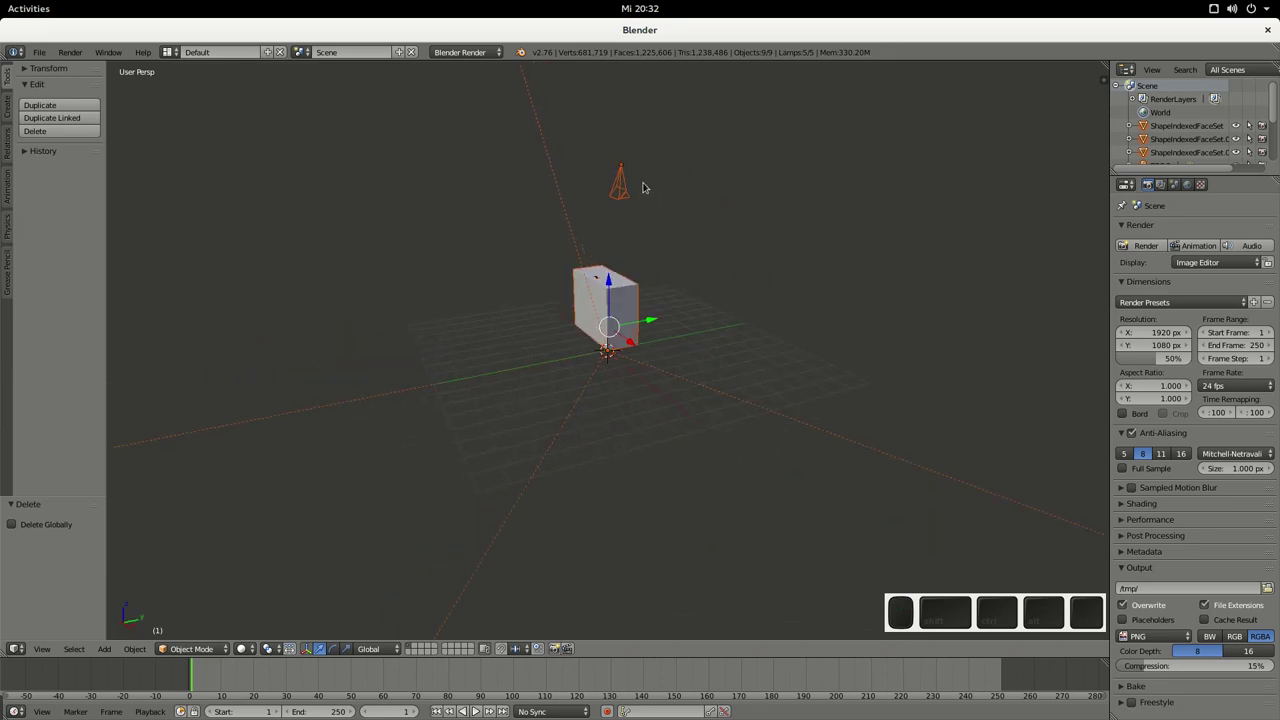
Step: Select the imported Viewpoint camera and view the scene through it
left_click(623, 182)
right_click(621, 184)
left_click_drag(550, 246, 480, 250)
left_click_drag(483, 248, 590, 208)
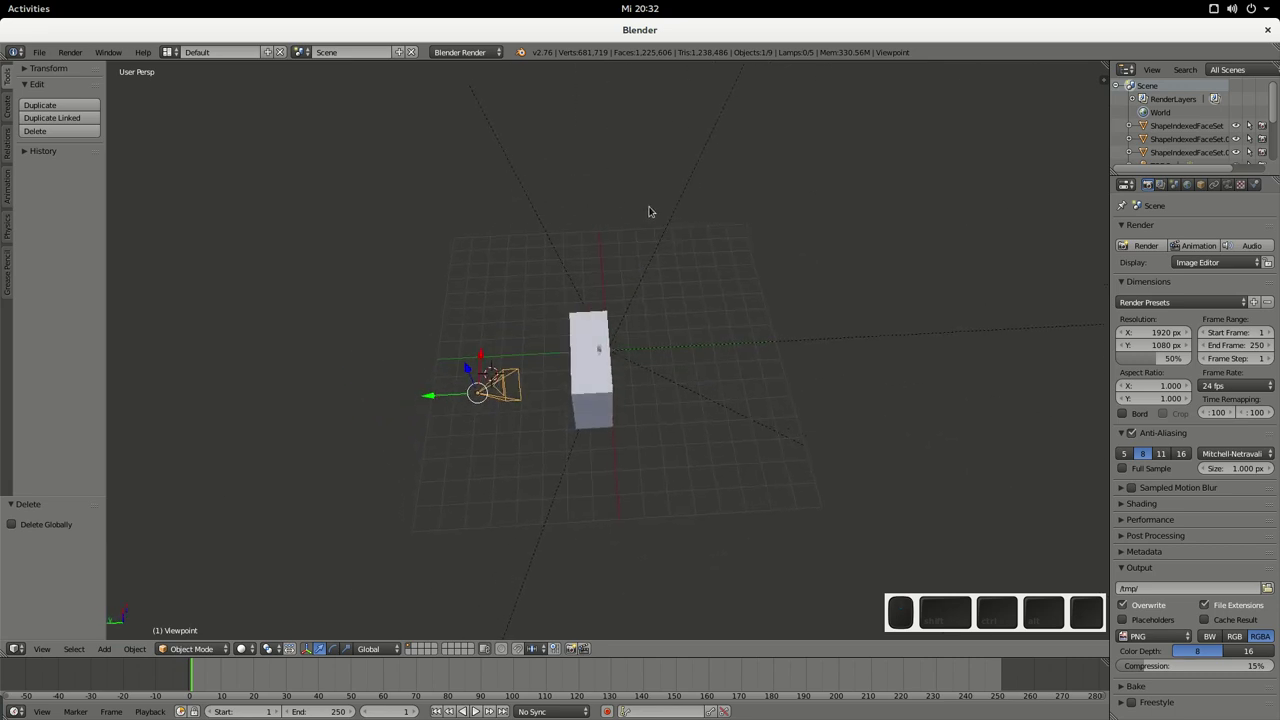
key("KP_0")
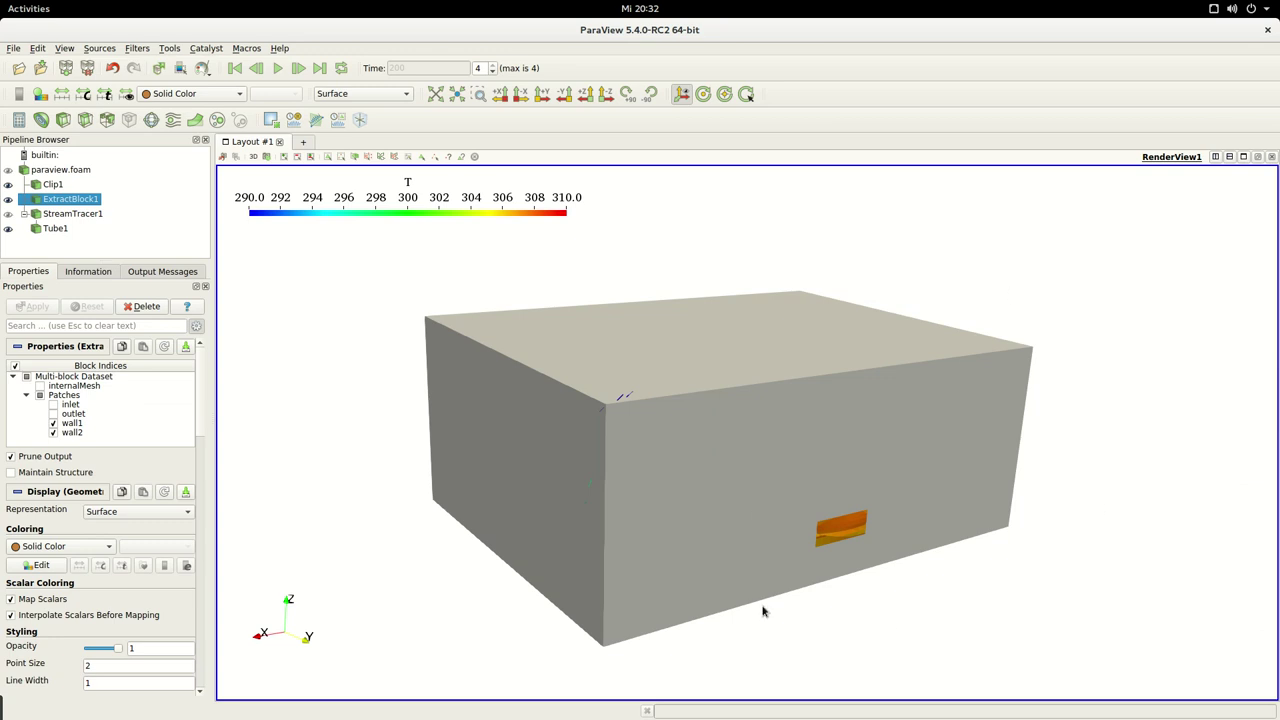
Step: Switch back to Blender after comparing the scene with ParaView
key("ctrl+alt+Down")
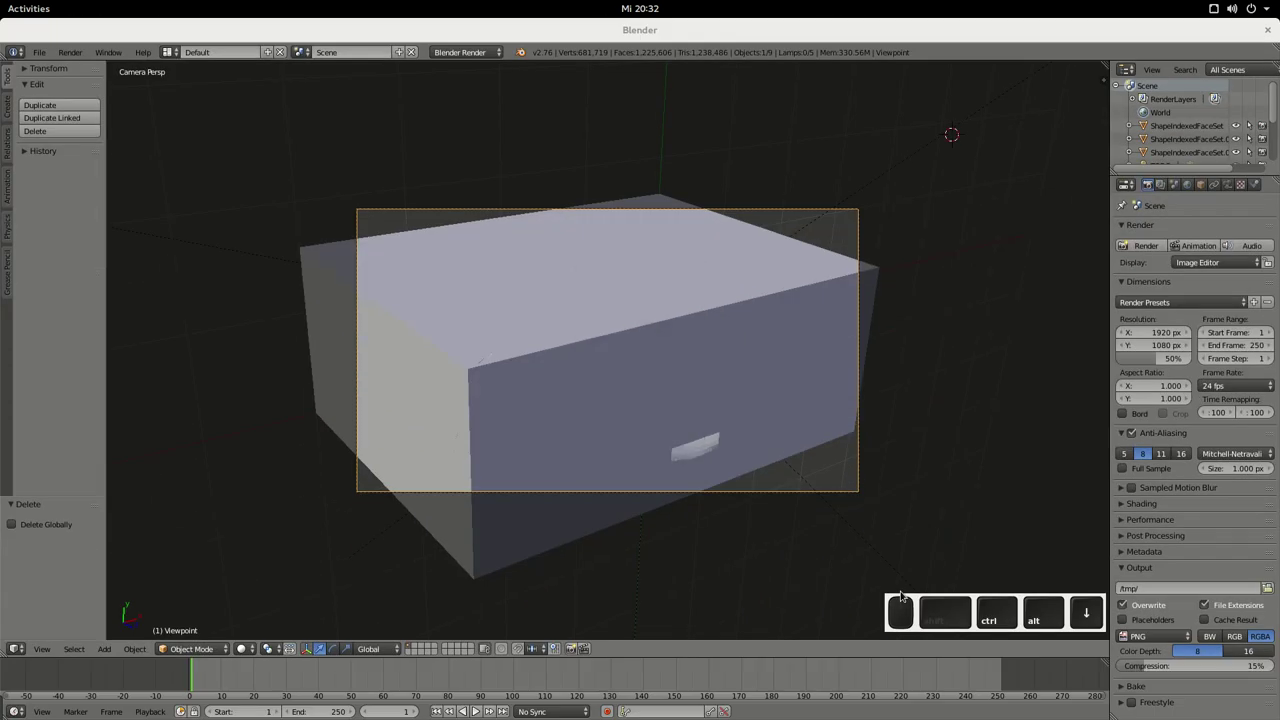
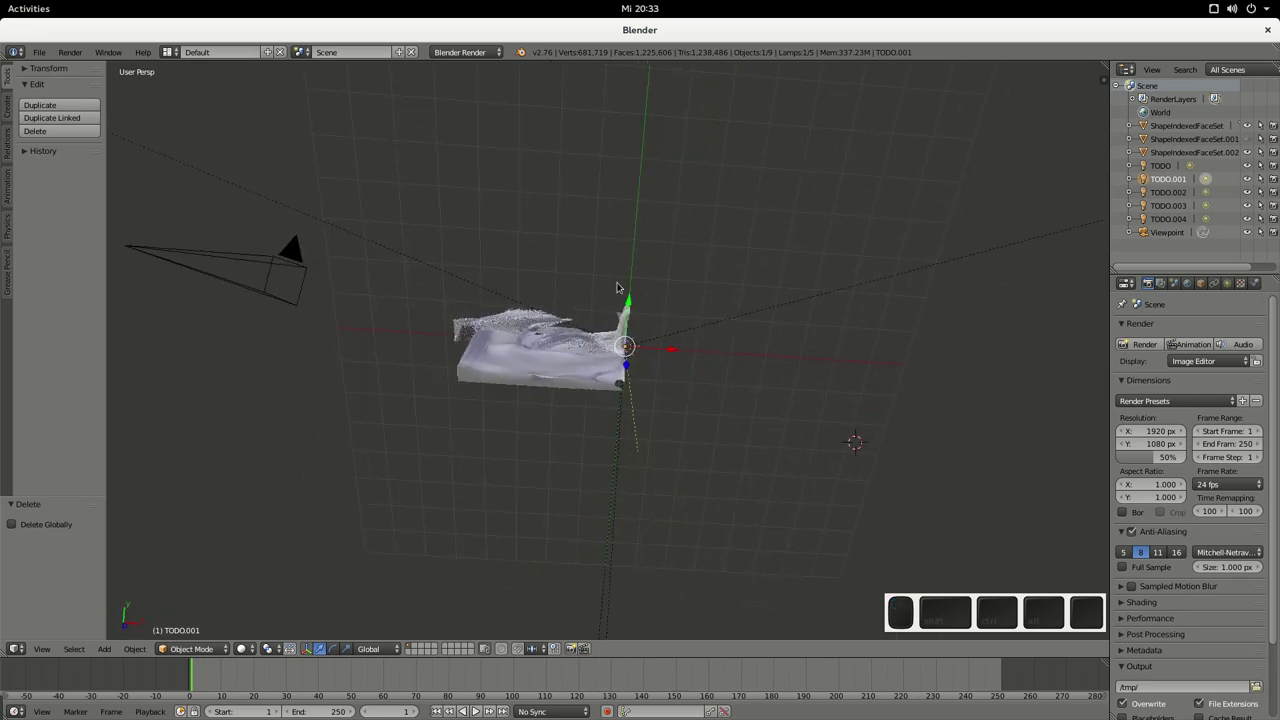
Step: Render the room with Blender Render, inspect the translucent walls and streamlines, and return to the 3D view
key("F12")
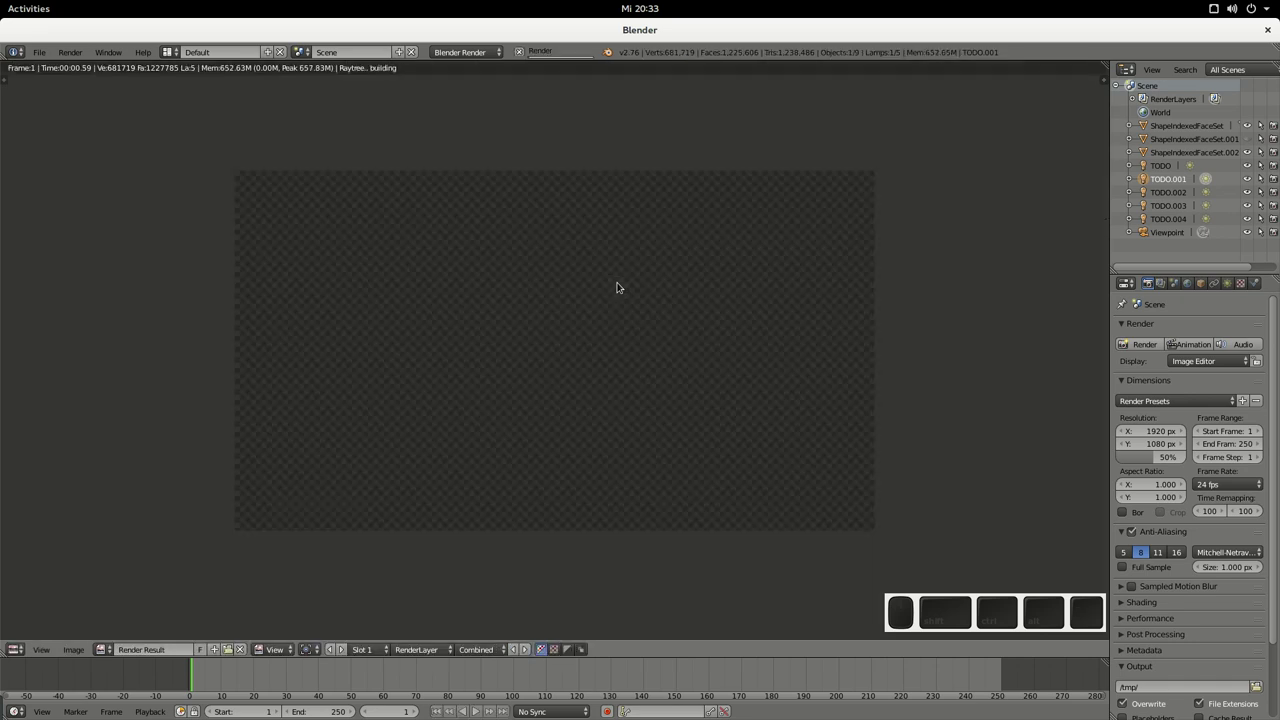
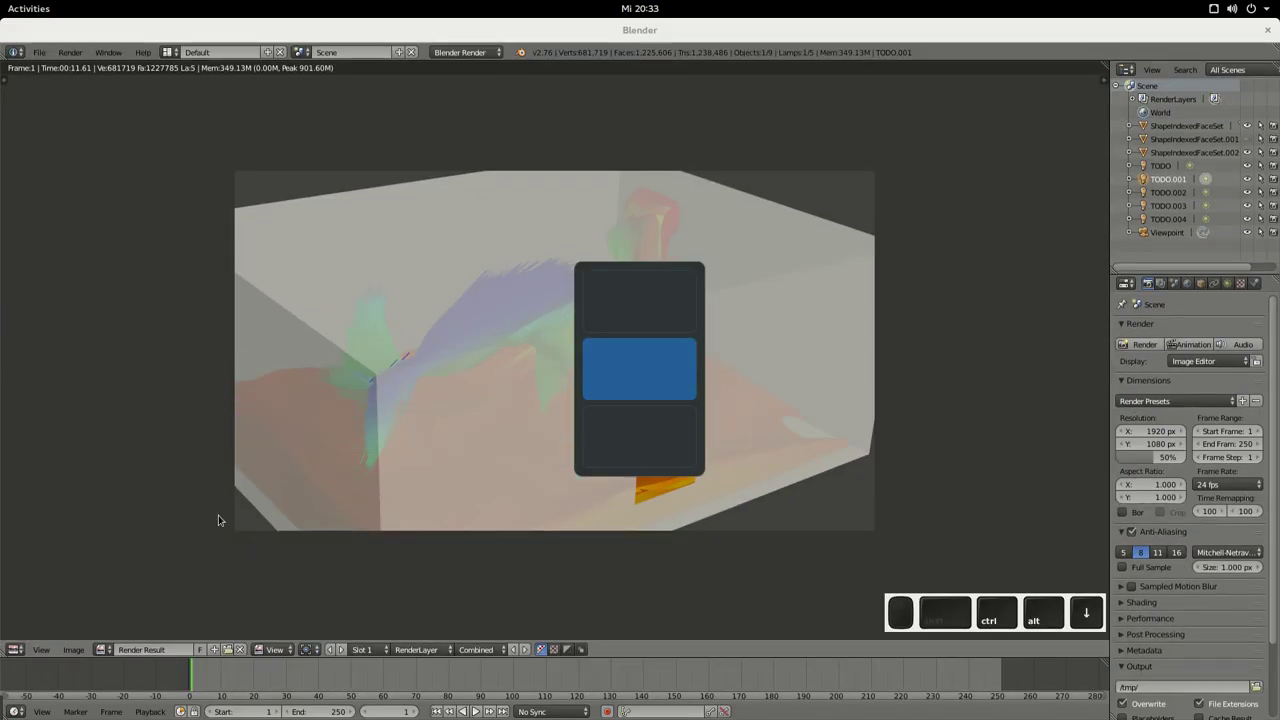
scroll("down", 3)
scroll("up", 3)
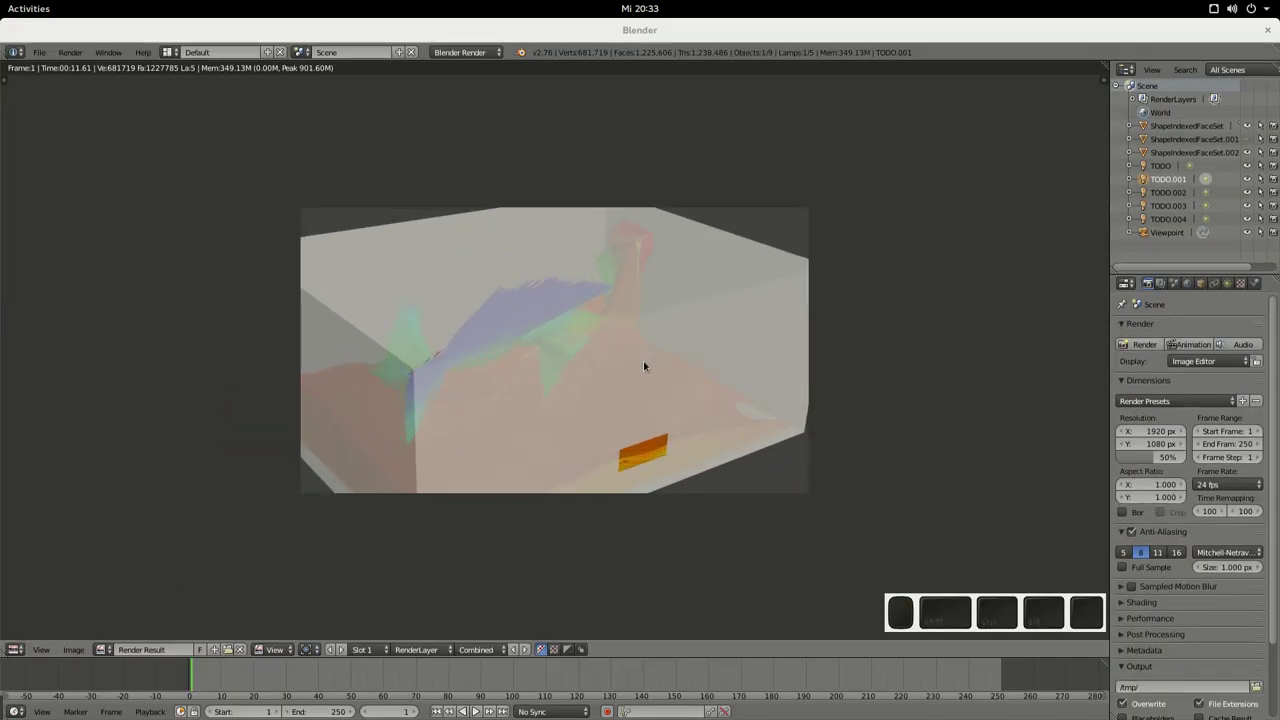
key("Escape")
middle_click(878, 368)
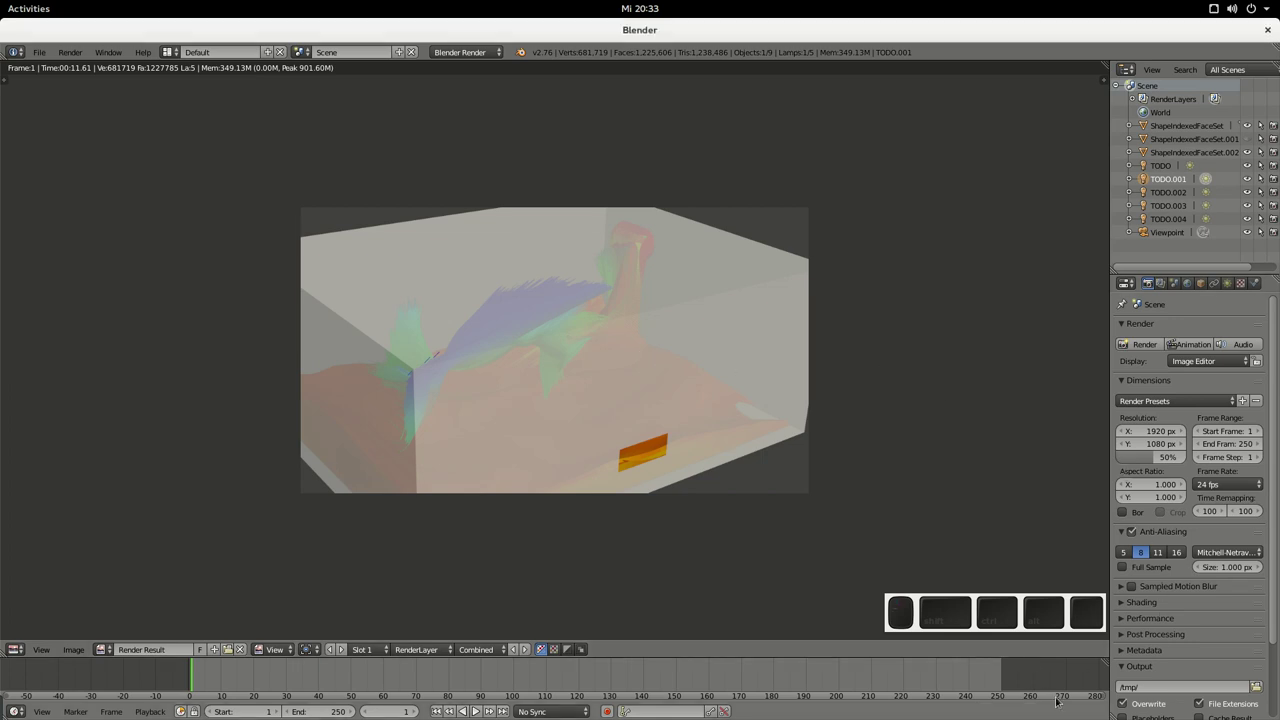
left_click(895, 497)
key("Escape")
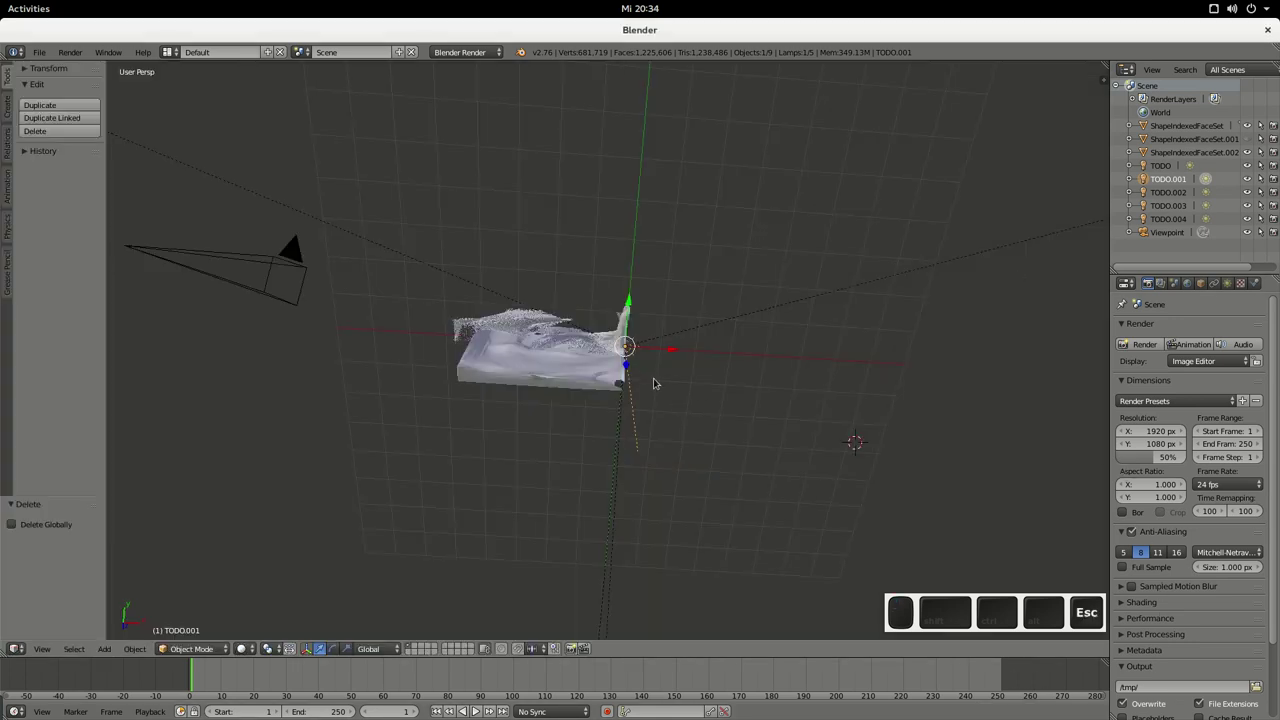
Step: Orbit and zoom the view around the imported meshes
left_click_drag(650, 386, 650, 373)
middle_click(668, 356)
middle_click(696, 331)
scroll("up", 3)
scroll("down", 3)
Step: Delete the five imported lamps from the outliner and render the scene without them
left_click(1171, 222)
scroll("down", 3)
key("shift+Delete")
scroll("up", 3)
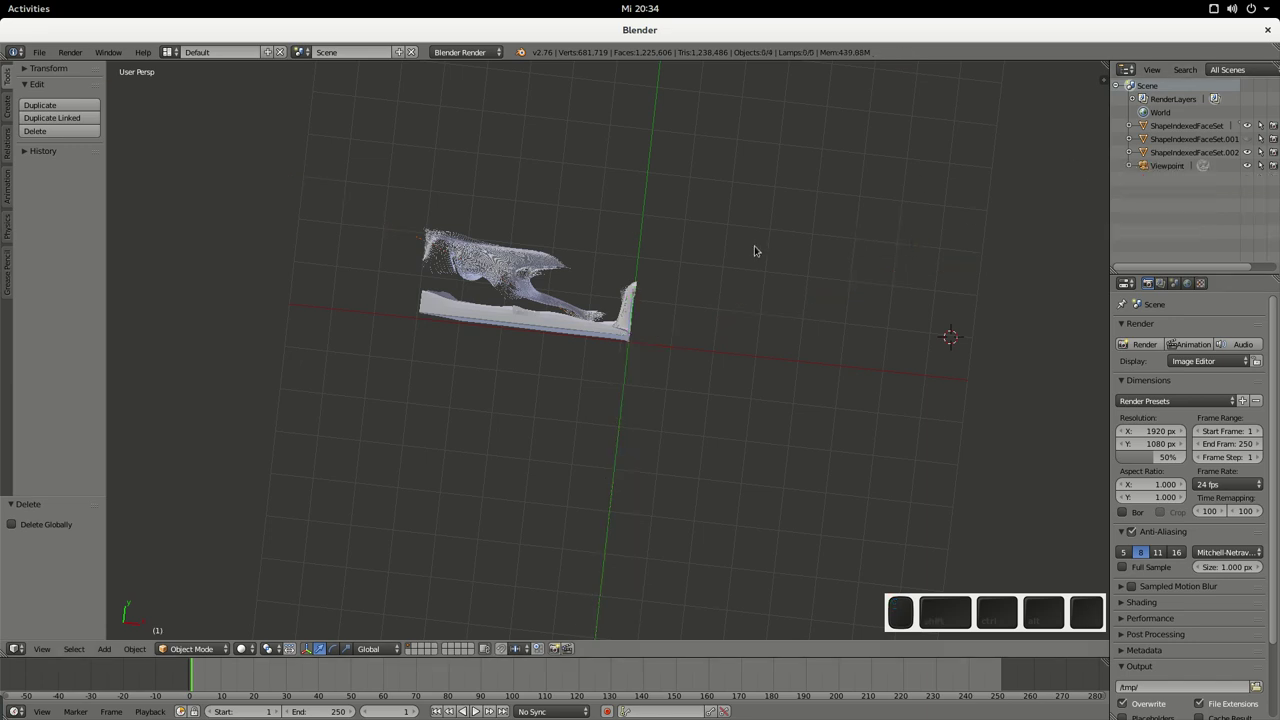
key("F12")
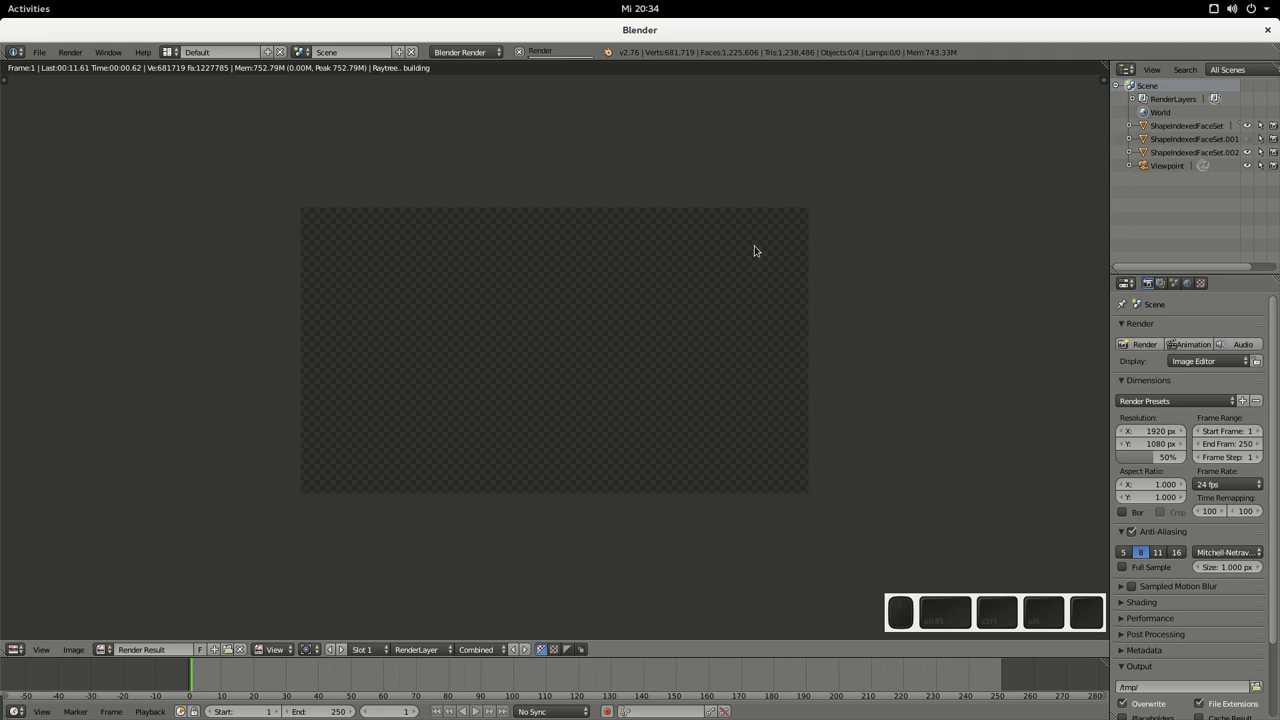
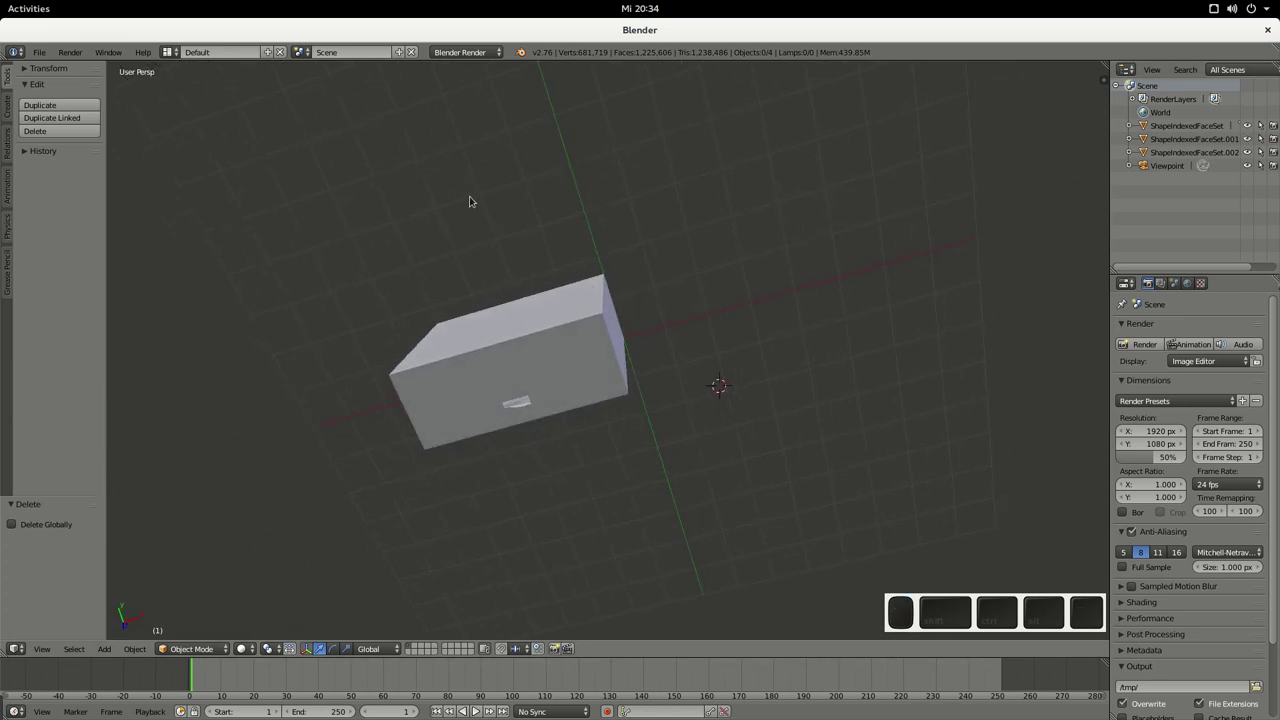
Step: Select the Viewpoint camera and orbit the view around the box
middle_click(490, 215)
scroll("down", 3)
left_click(381, 320)
right_click(368, 305)
left_click_drag(484, 246, 515, 228)
middle_click(509, 262)
scroll("up", 3)
middle_click(484, 232)
scroll("down", 3)
Step: Rotate the selection 90 degrees about the global X axis so the box stands upright
key("a")
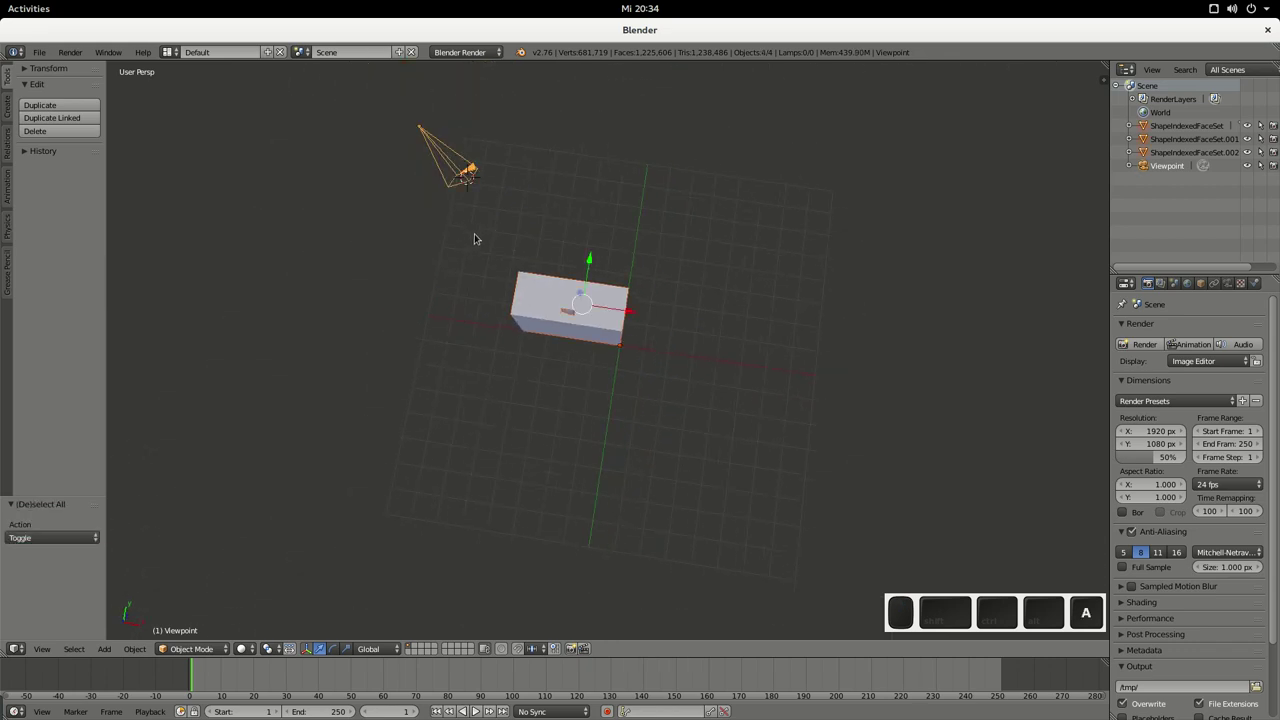
key("r")
key("x")
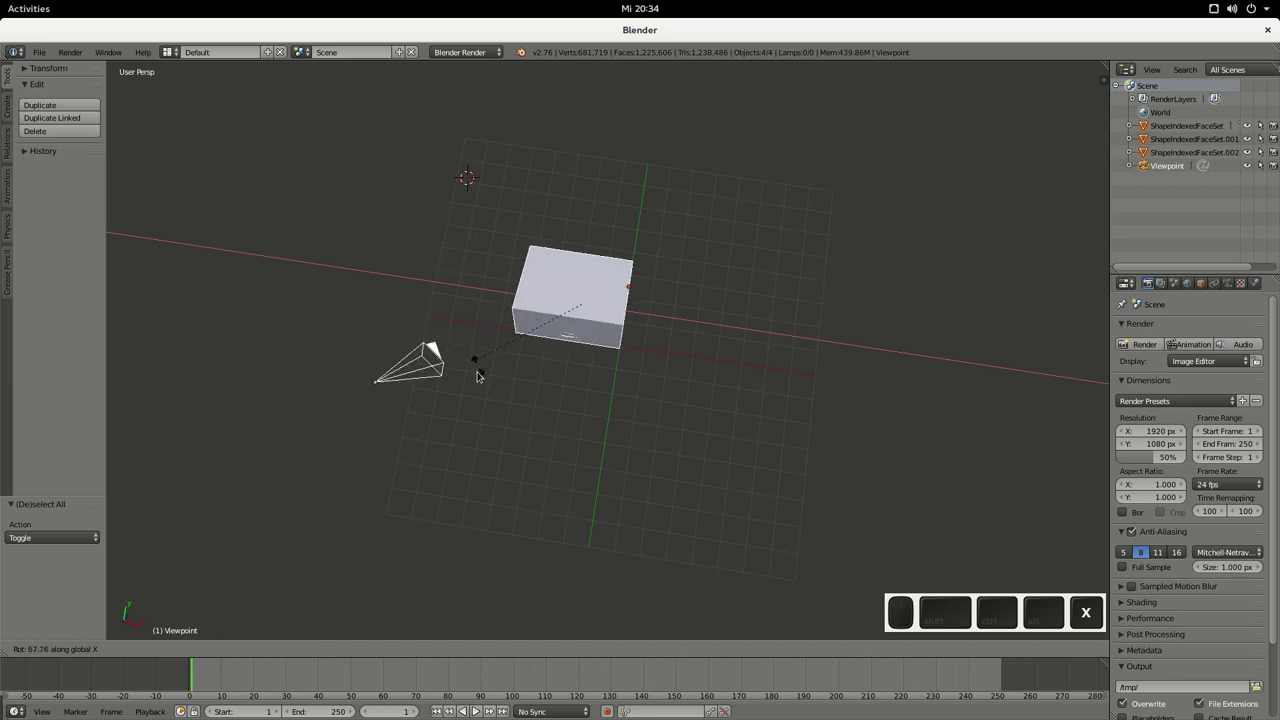
key("KP_9")
key("KP_0")
key("KP_Enter")
Step: Orbit and zoom the viewport to see the upright box from the front
middle_click(604, 353)
scroll("up", 3)
scroll("up", 3)
left_click_drag(468, 335, 597, 163)
middle_click(457, 259)
middle_click(544, 358)
left_click(516, 350)
key("a")
middle_click(568, 360)
scroll("up", 3)
left_click_drag(574, 336, 630, 318)
scroll("up", 3)
scroll("down", 3)
middle_click(638, 161)
left_click_drag(613, 173, 260, 362)
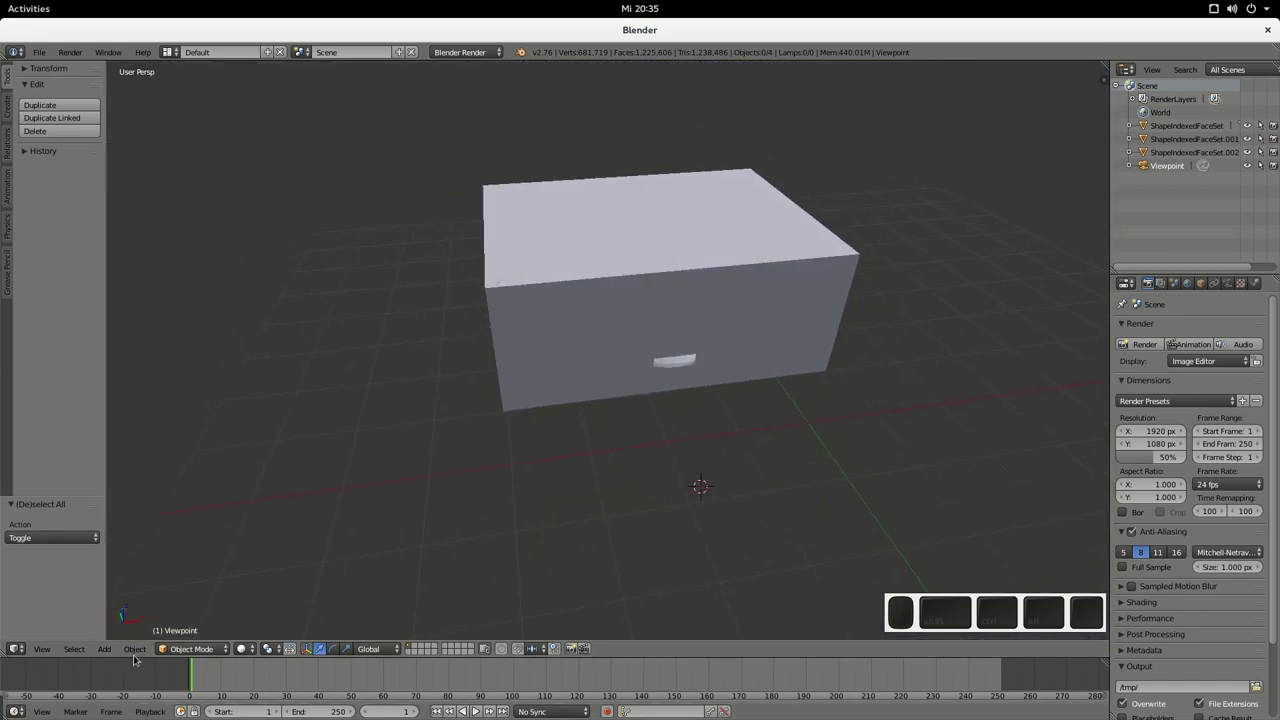
Step: Add a spot lamp to the scene beside the drawer box
left_click(138, 652)
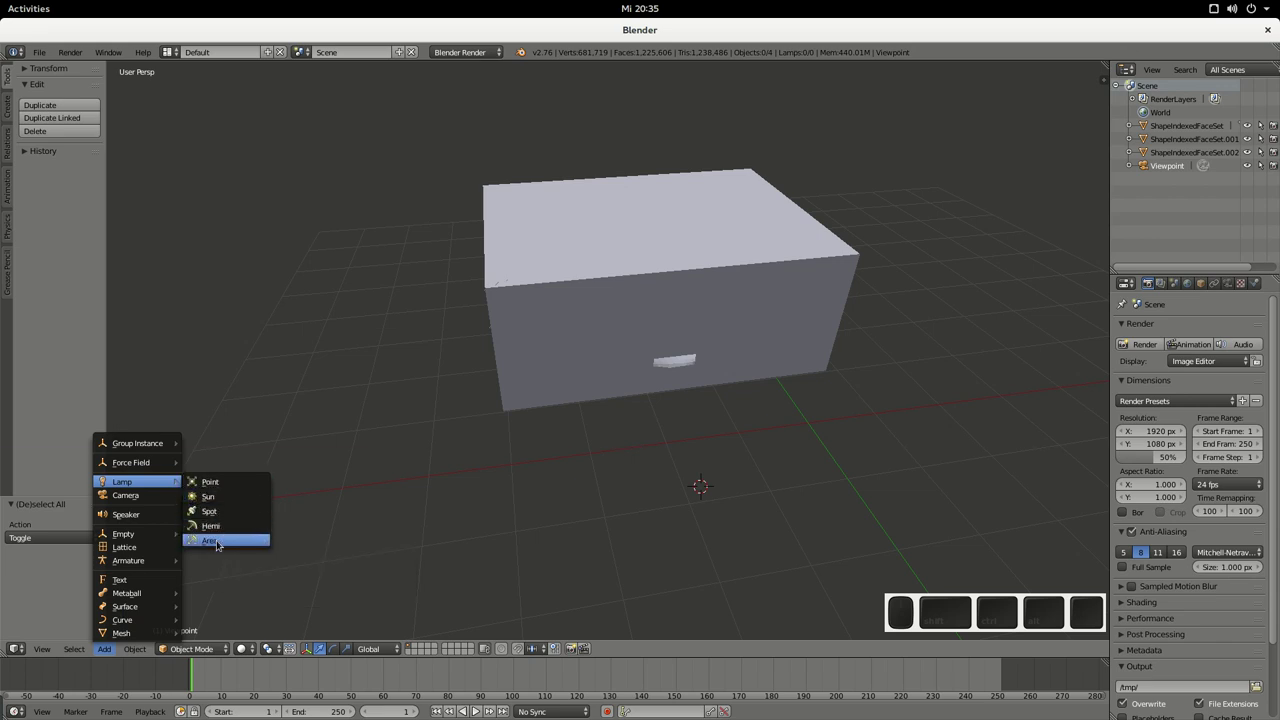
left_click(227, 516)
scroll("down", 3)
middle_click(694, 435)
middle_click(684, 364)
left_click(834, 402)
Step: Rotate the spot lamp, constraining to Y then X, so its cone aims at the box
key("r")
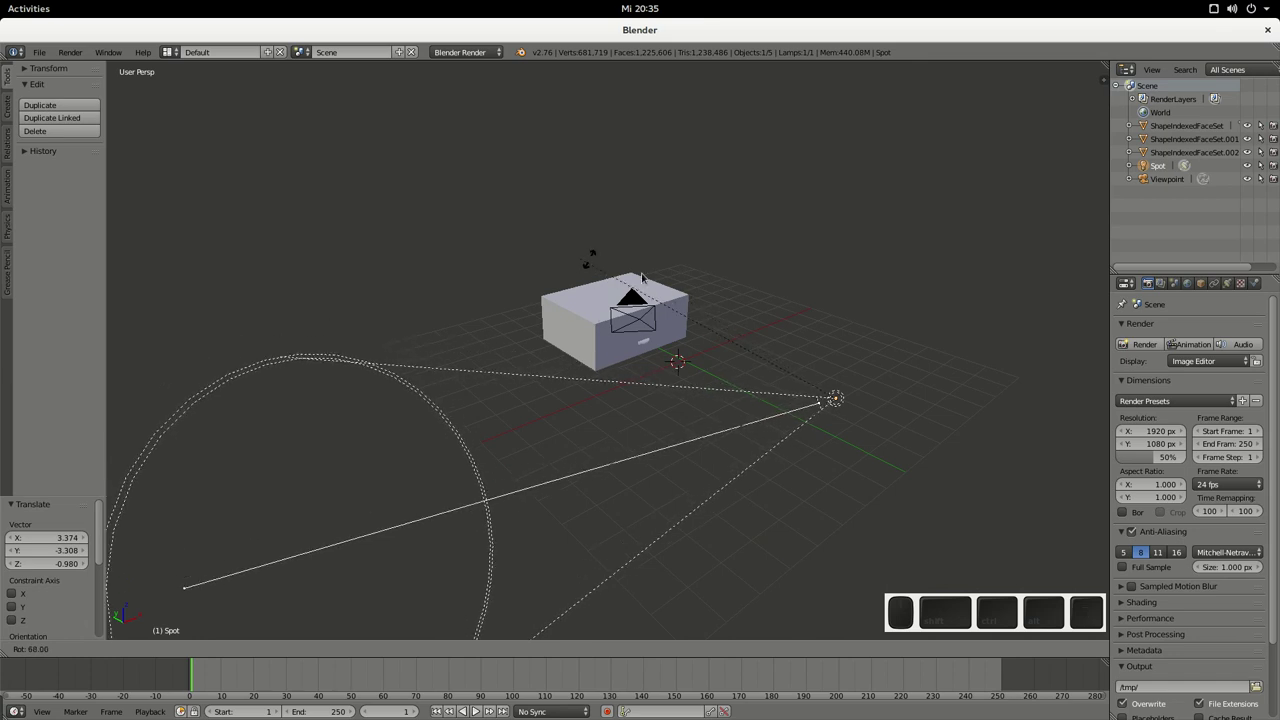
key("y")
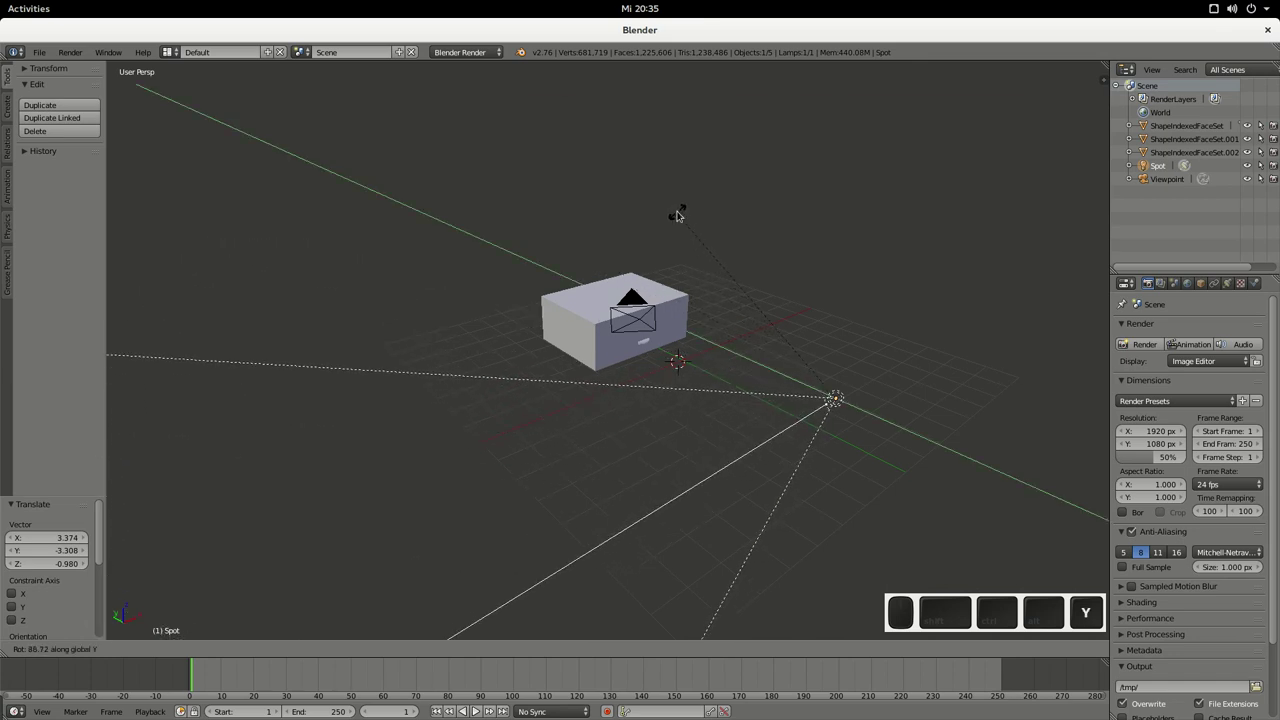
key("x")
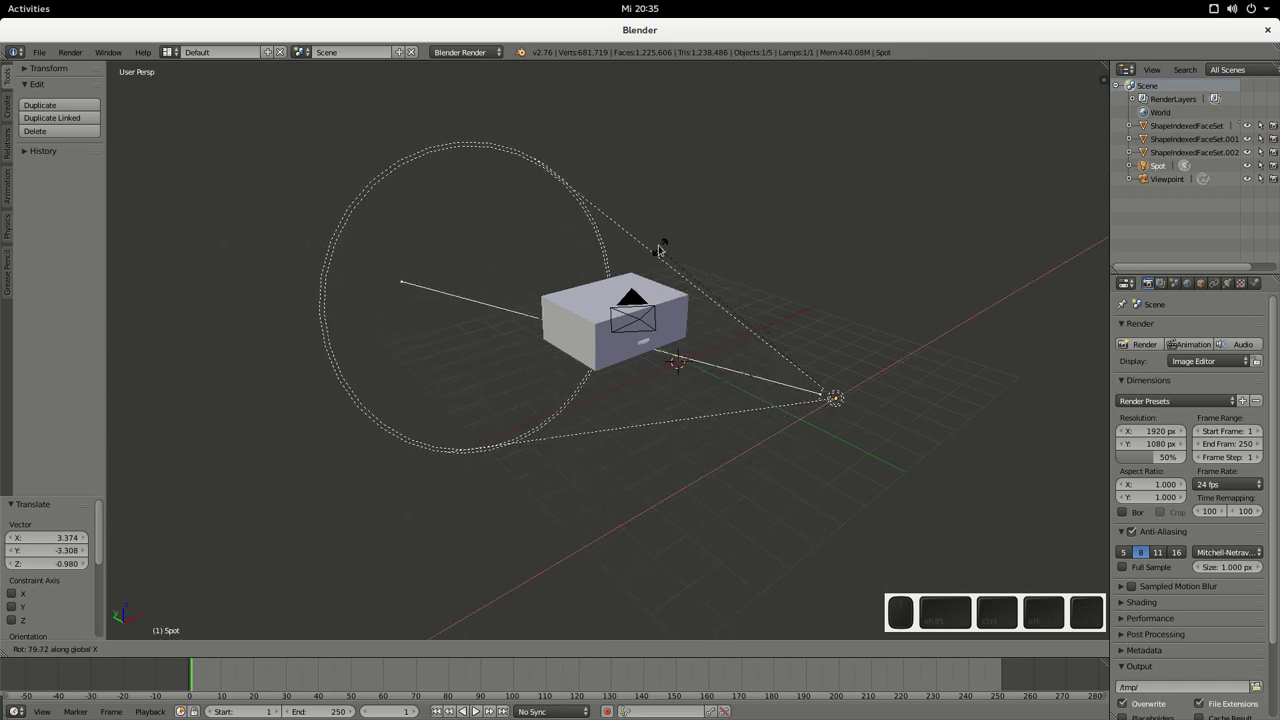
left_click(624, 164)
Step: Move the spot lamp with the gizmo nearer the drawer and fine-tune its position
left_click_drag(735, 459, 712, 374)
left_click_drag(687, 389, 574, 370)
left_click(496, 327)
middle_click(534, 466)
left_click_drag(634, 381, 674, 359)
left_click(674, 354)
left_click_drag(660, 520, 692, 469)
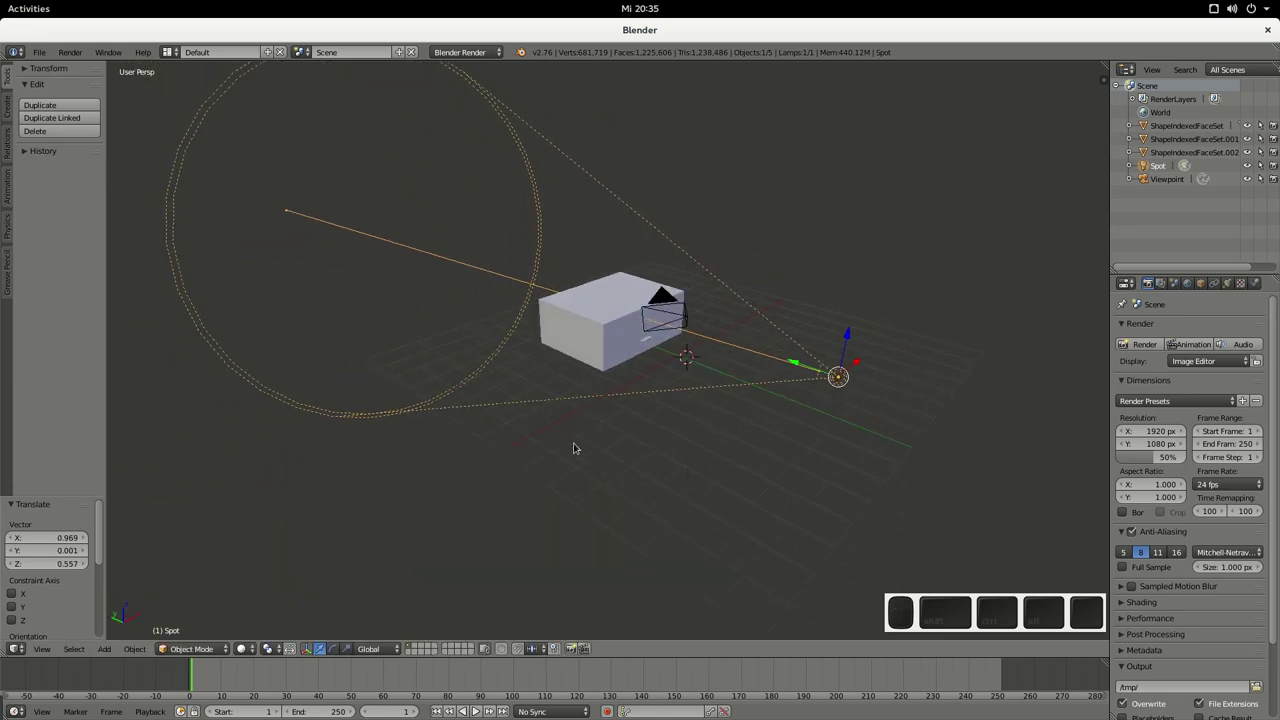
Step: Render the spot-lit box, return to the 3D view and select the Viewpoint camera
key("F12")
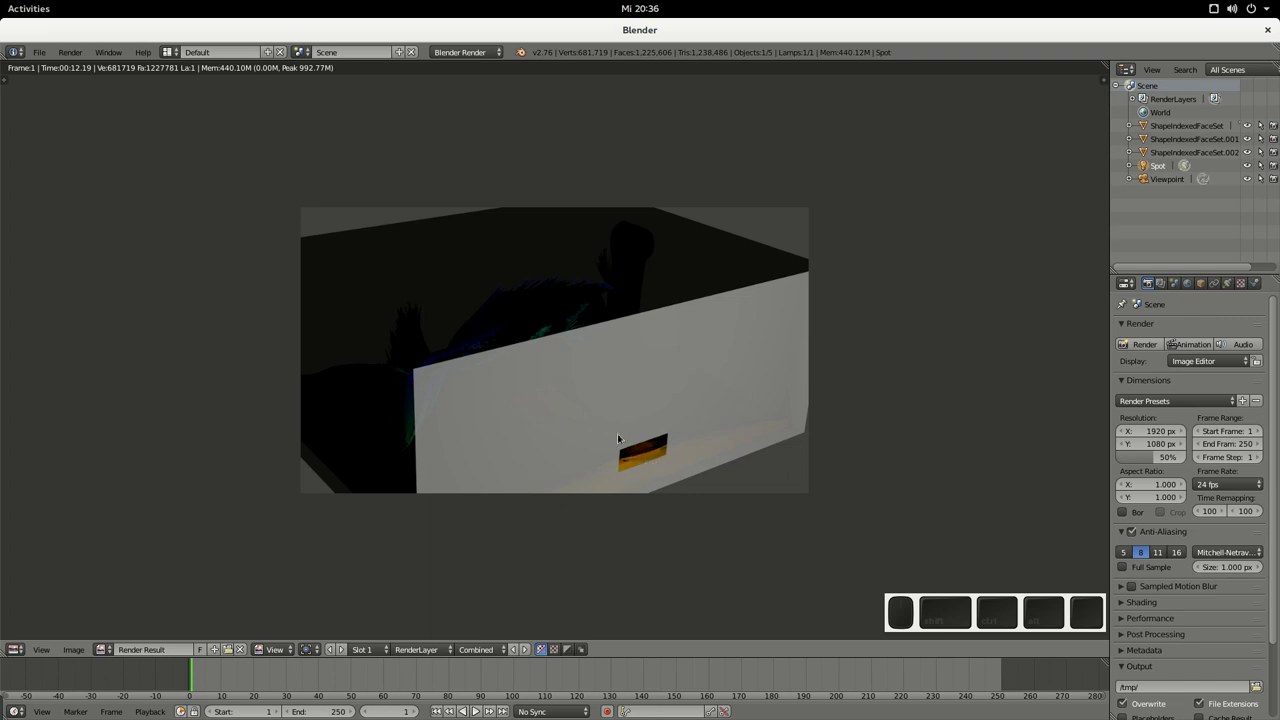
key("Escape")
left_click(561, 428)
right_click(646, 428)
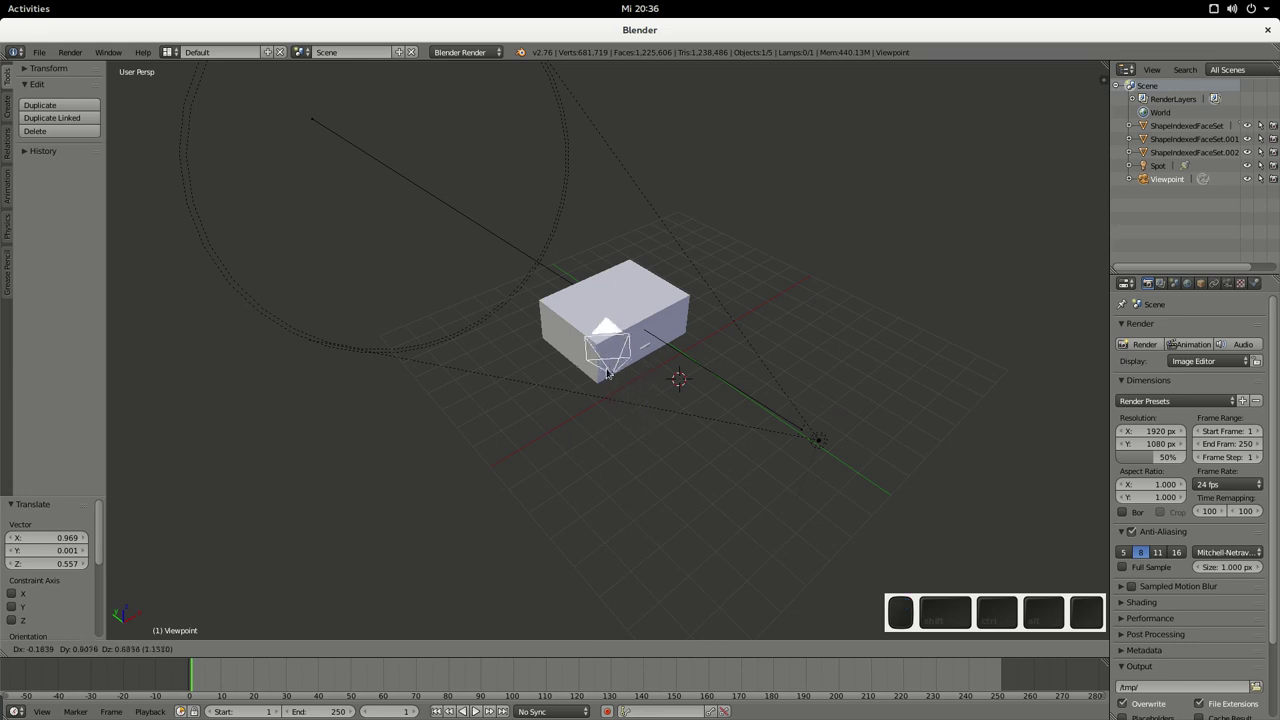
left_click(602, 370)
Step: Place the camera away from the drawer, then select the spot lamp and move it to a new position
left_click(500, 393)
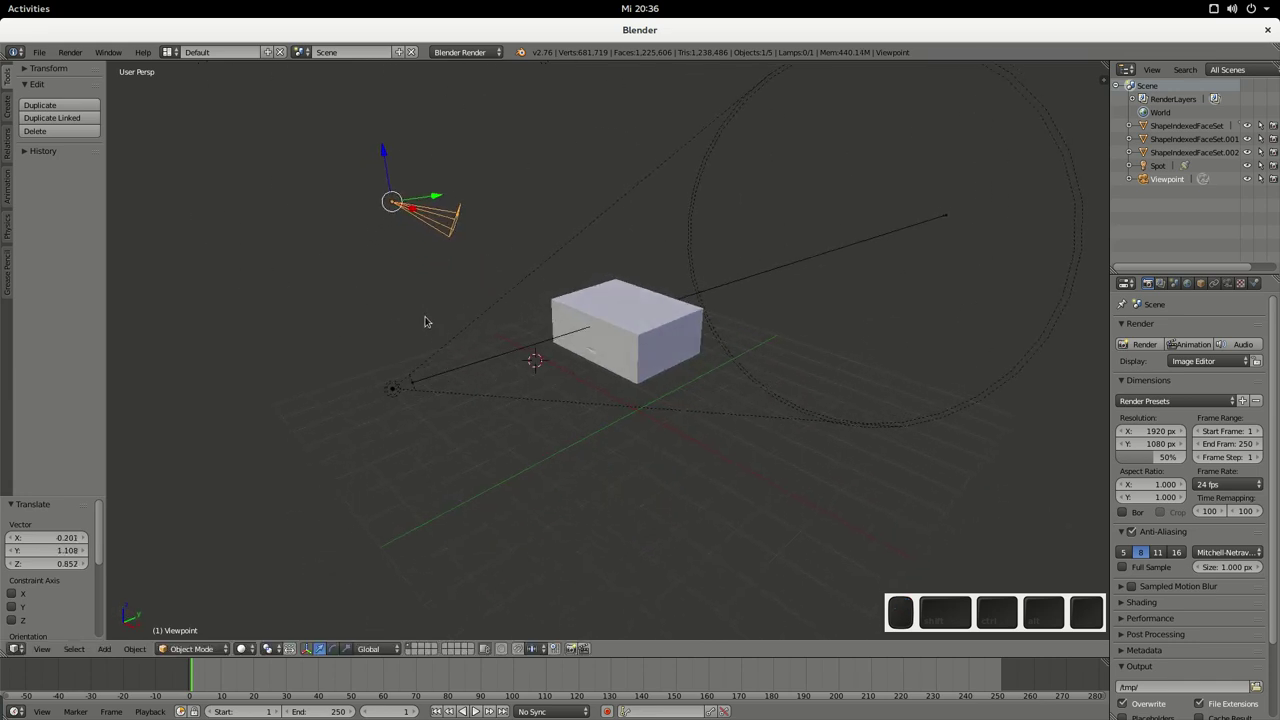
key("x")
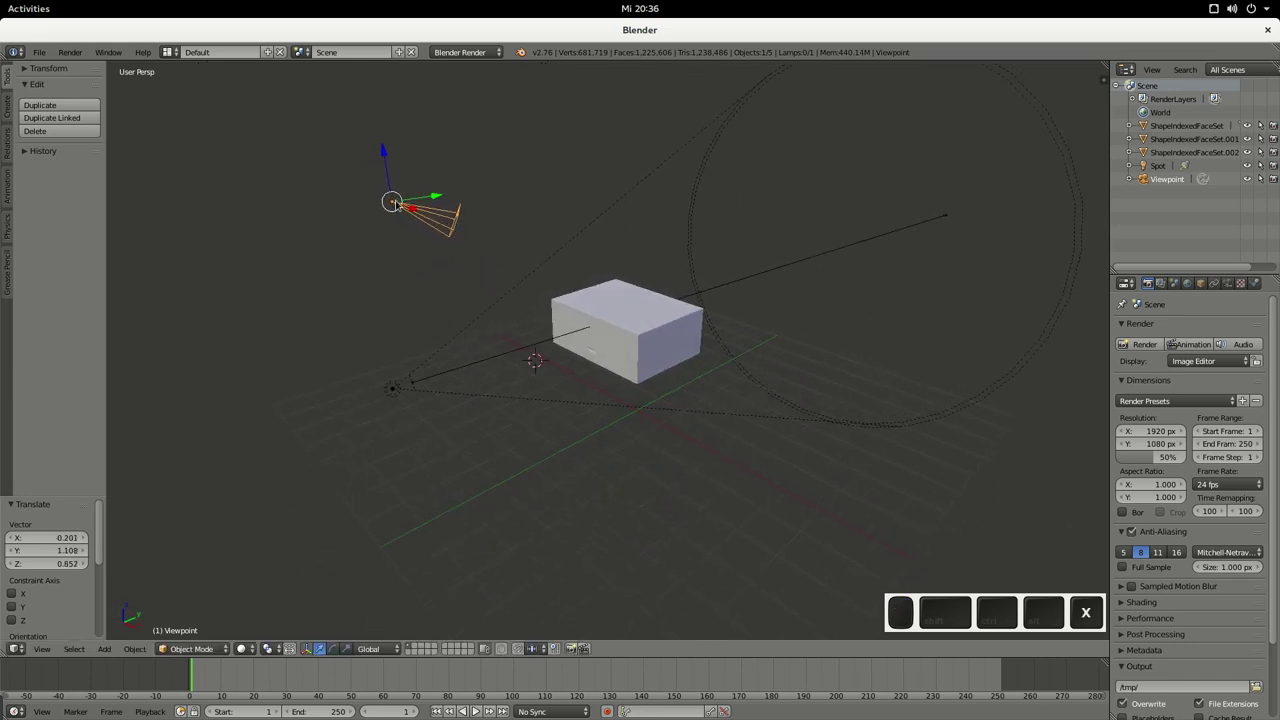
right_click(397, 207)
left_click(545, 304)
left_click_drag(438, 381, 667, 364)
left_click_drag(648, 336, 655, 338)
left_click_drag(656, 327, 652, 338)
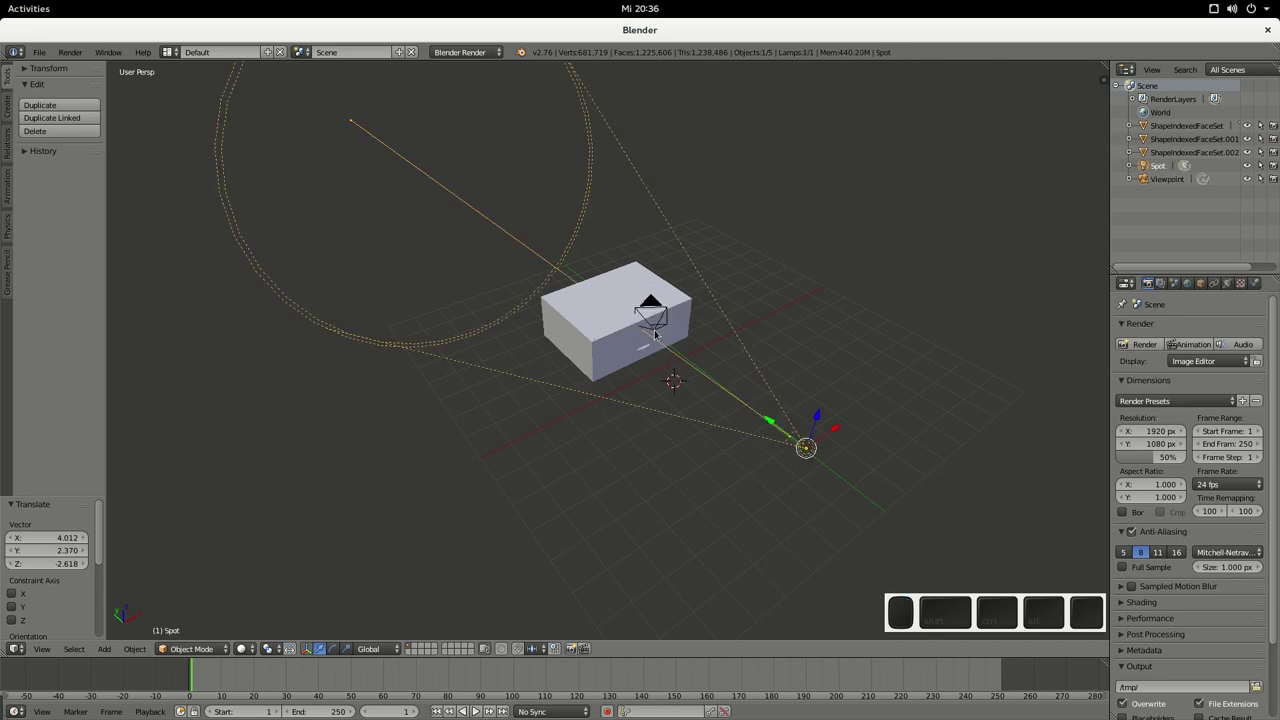
key("Escape")
Step: Select the drawer mesh and bring the view closer to it
right_click(651, 331)
right_click(647, 332)
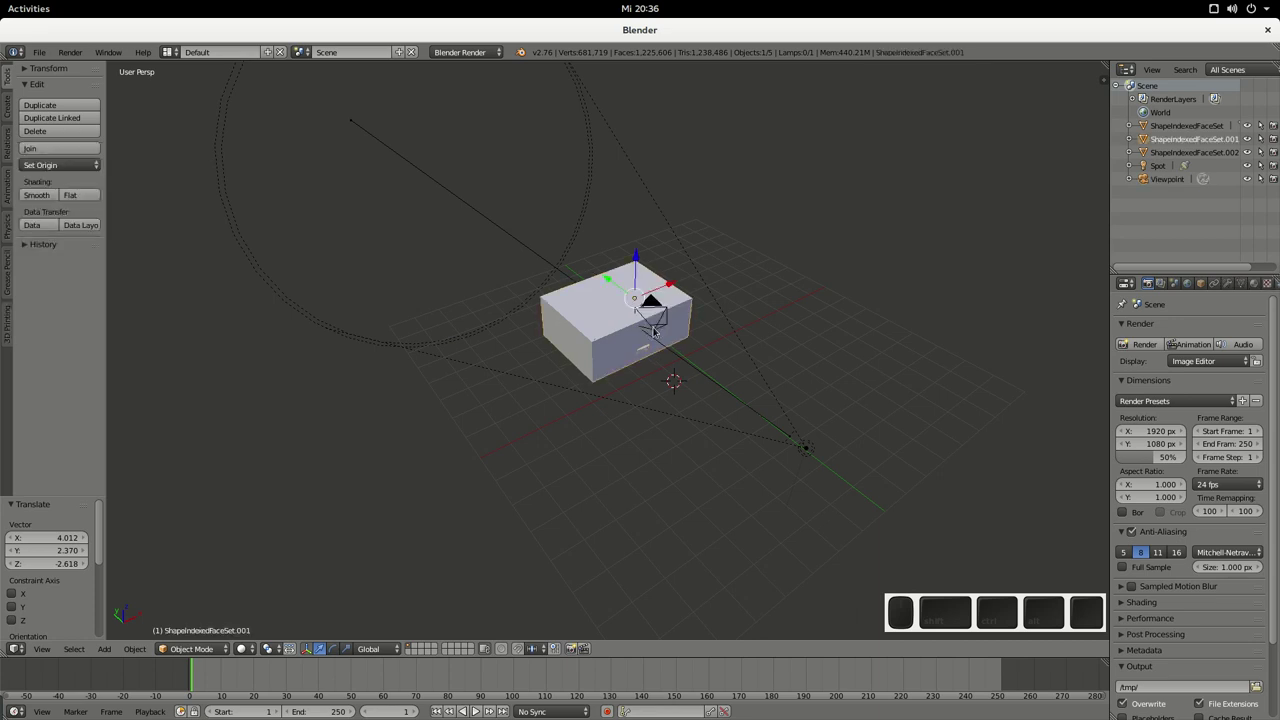
right_click(650, 334)
scroll("up", 3)
middle_click(728, 303)
left_click_drag(718, 332, 708, 345)
key("Escape")
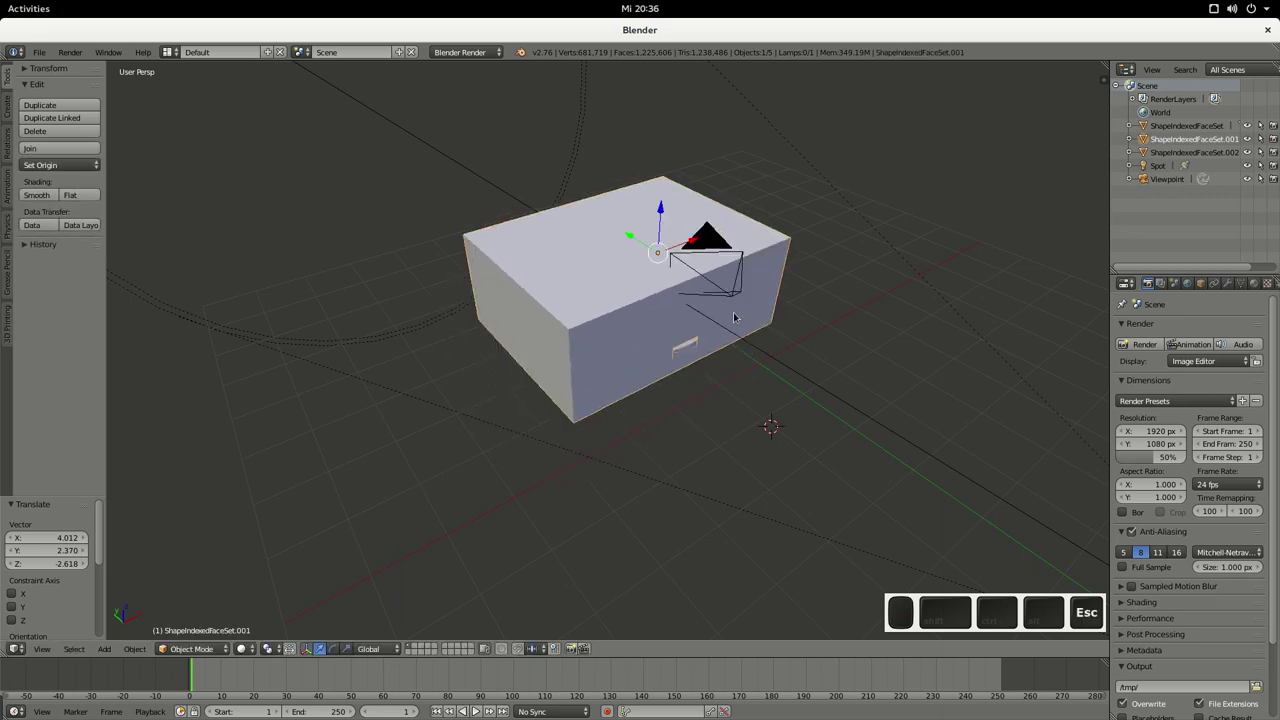
Step: Select the Viewpoint camera and move it close beside the drawer box
right_click(727, 296)
right_click(729, 302)
left_click_drag(730, 300, 569, 349)
left_click(569, 349)
middle_click(473, 383)
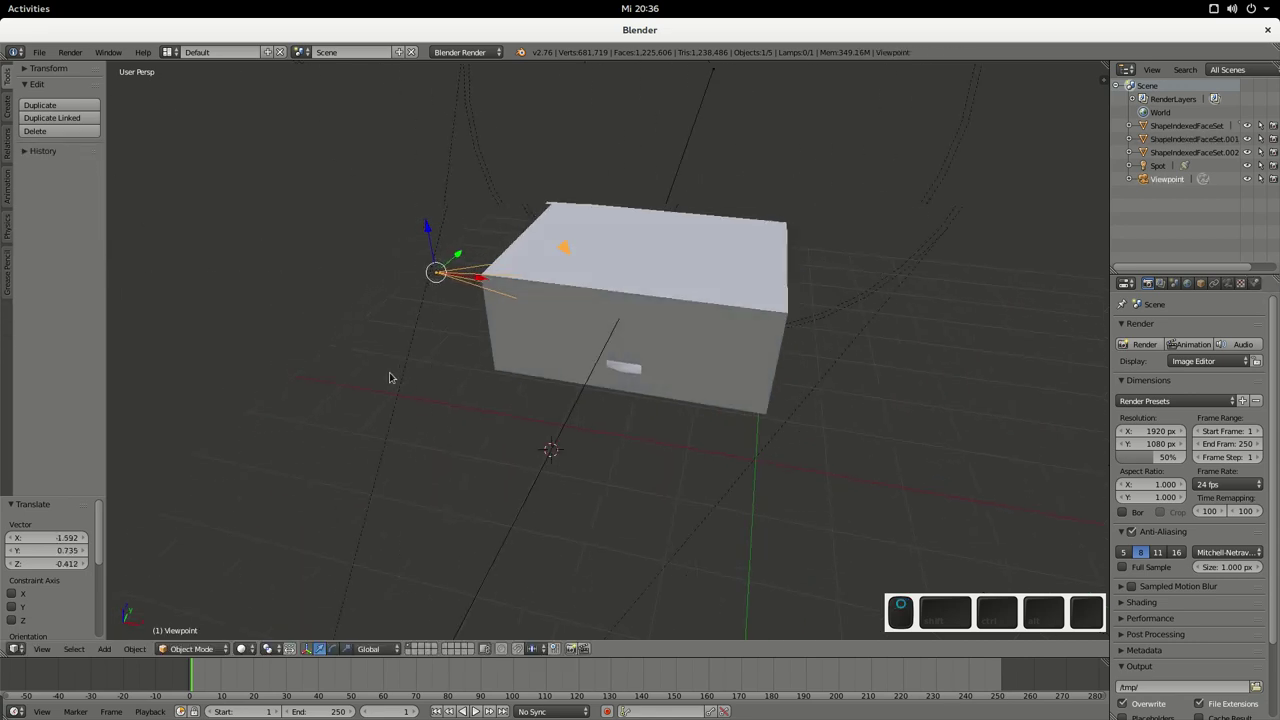
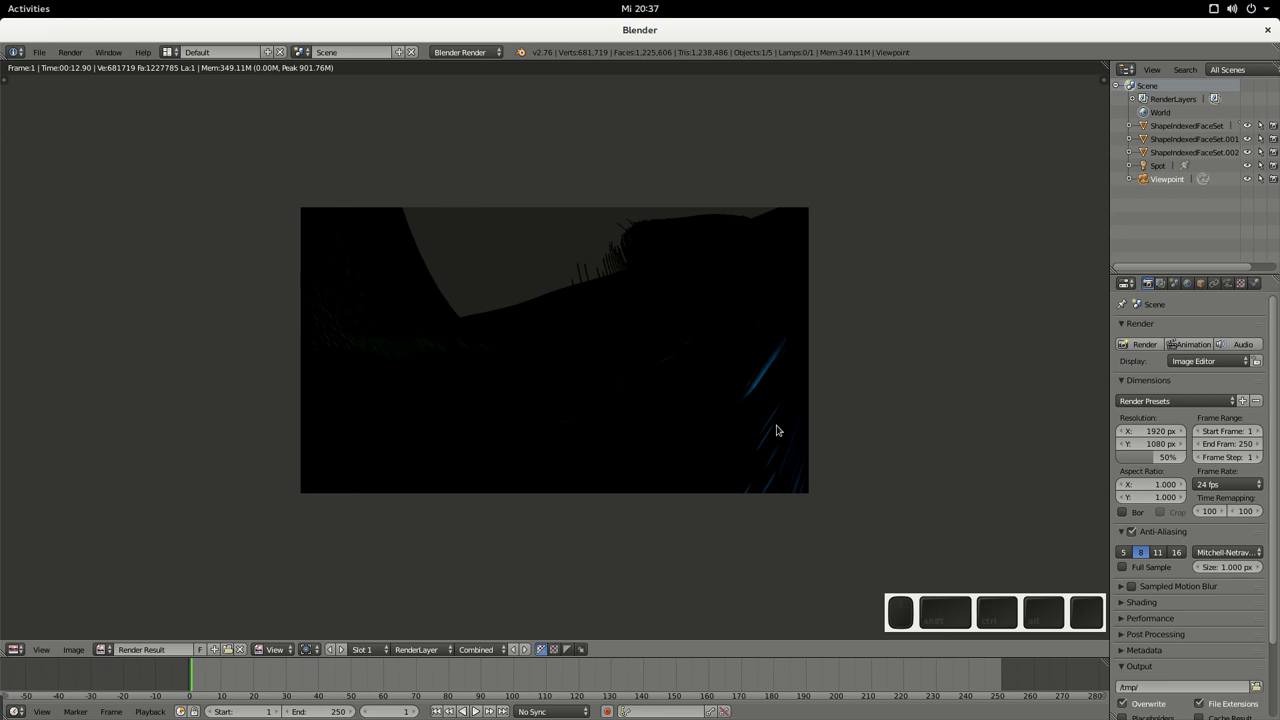
Step: Leave the dark render and orbit the 3D view to face the drawer front-on
key("Escape")
scroll("down", 3)
left_click_drag(535, 480, 671, 336)
Step: Select the spot lamp and move it to a new position near the drawer
middle_click(613, 373)
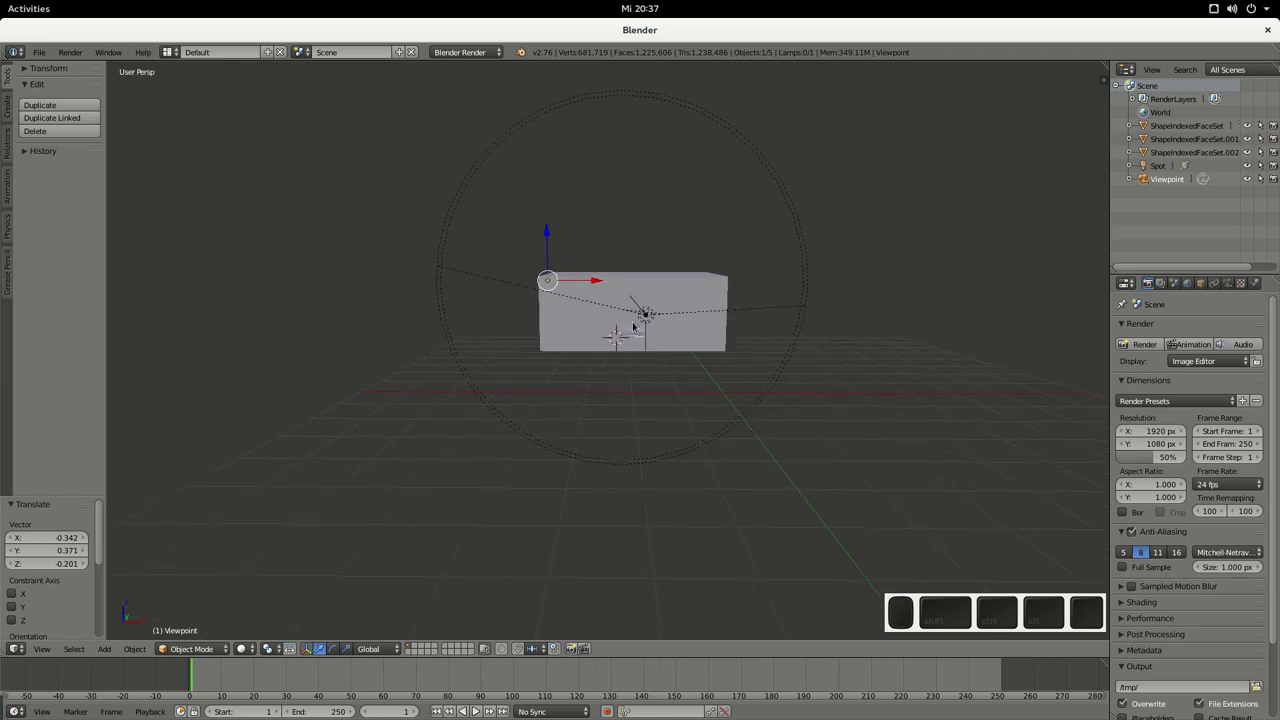
right_click(640, 312)
right_click(640, 320)
left_click_drag(641, 318, 640, 343)
key("Escape")
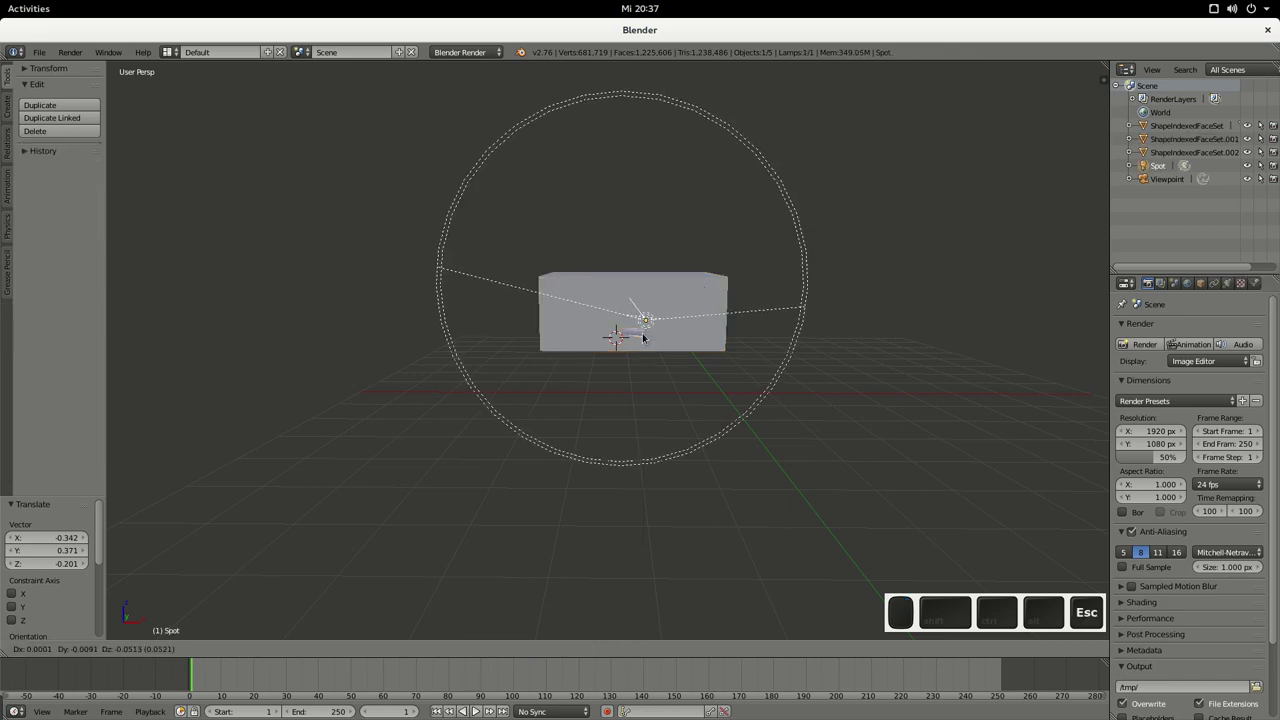
left_click(656, 393)
Step: Render the scene with the moved lamp (F12), showing orange-lit drawer bands, then return to 3D
scroll("down", 3)
left_click_drag(540, 423, 548, 421)
key("F12")
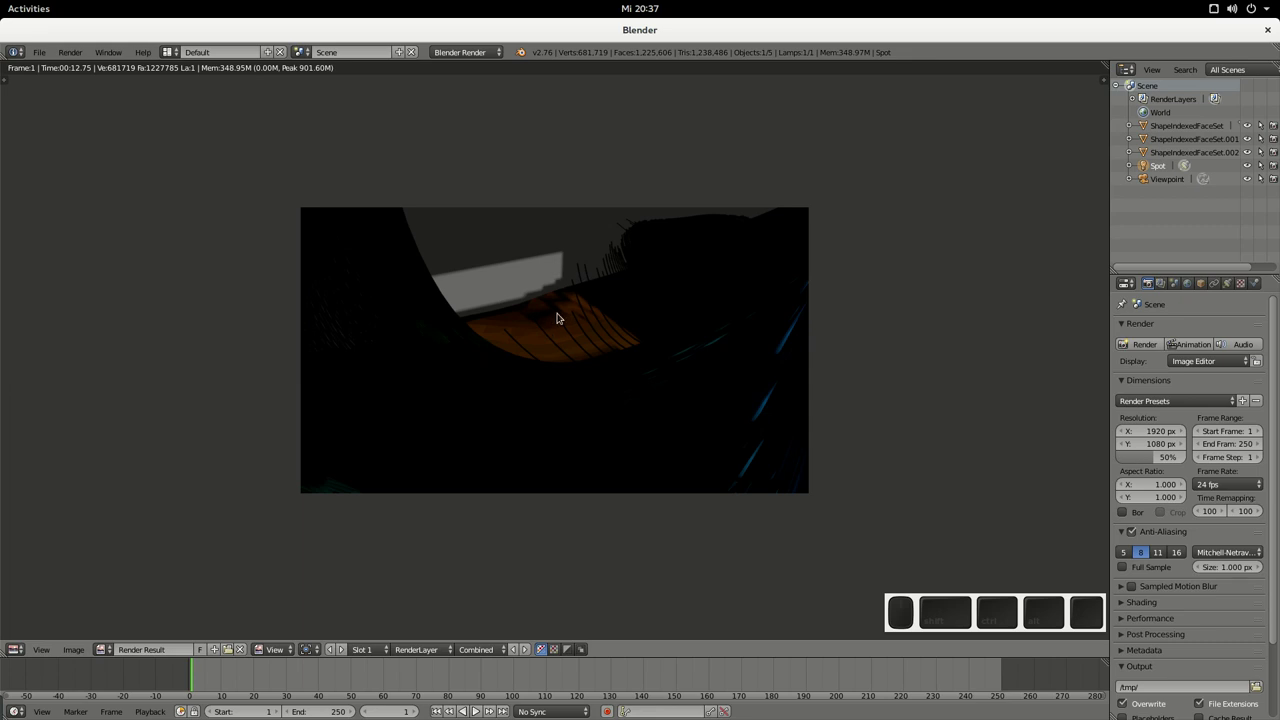
key("Escape")
Step: Add a point lamp via Add > Lamp > Point and place it above the drawer box
left_click_drag(842, 363, 864, 350)
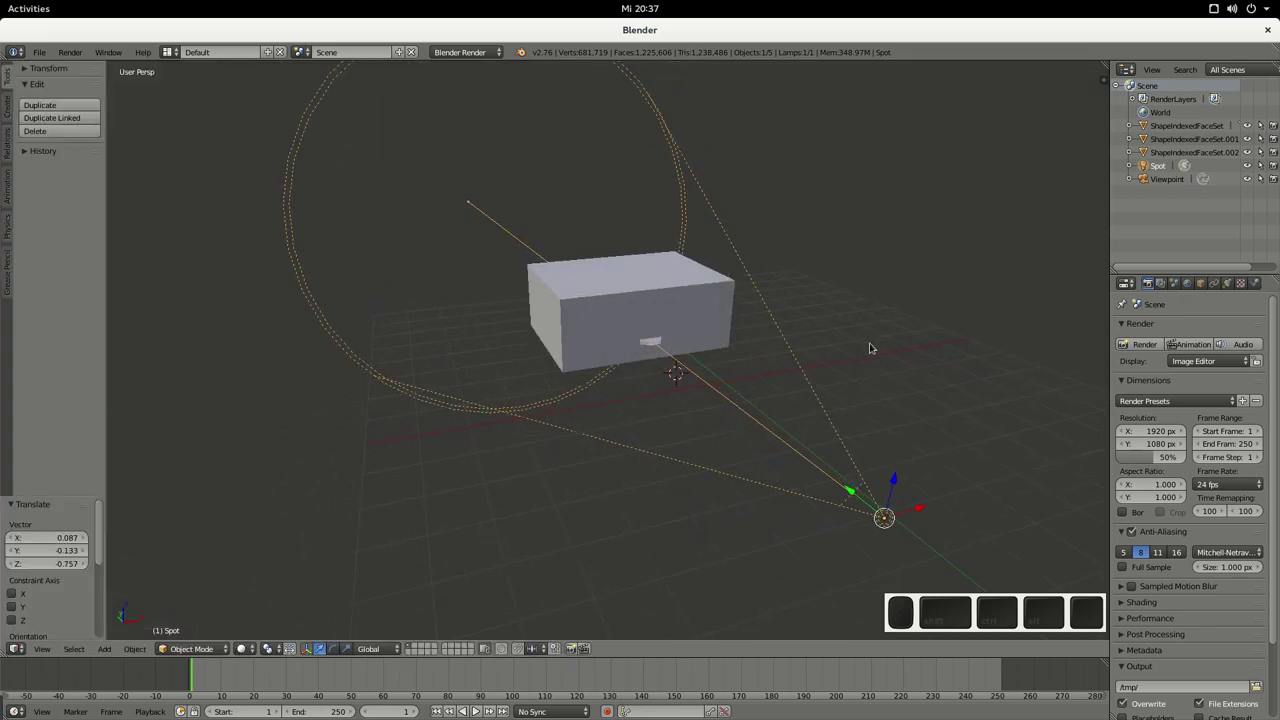
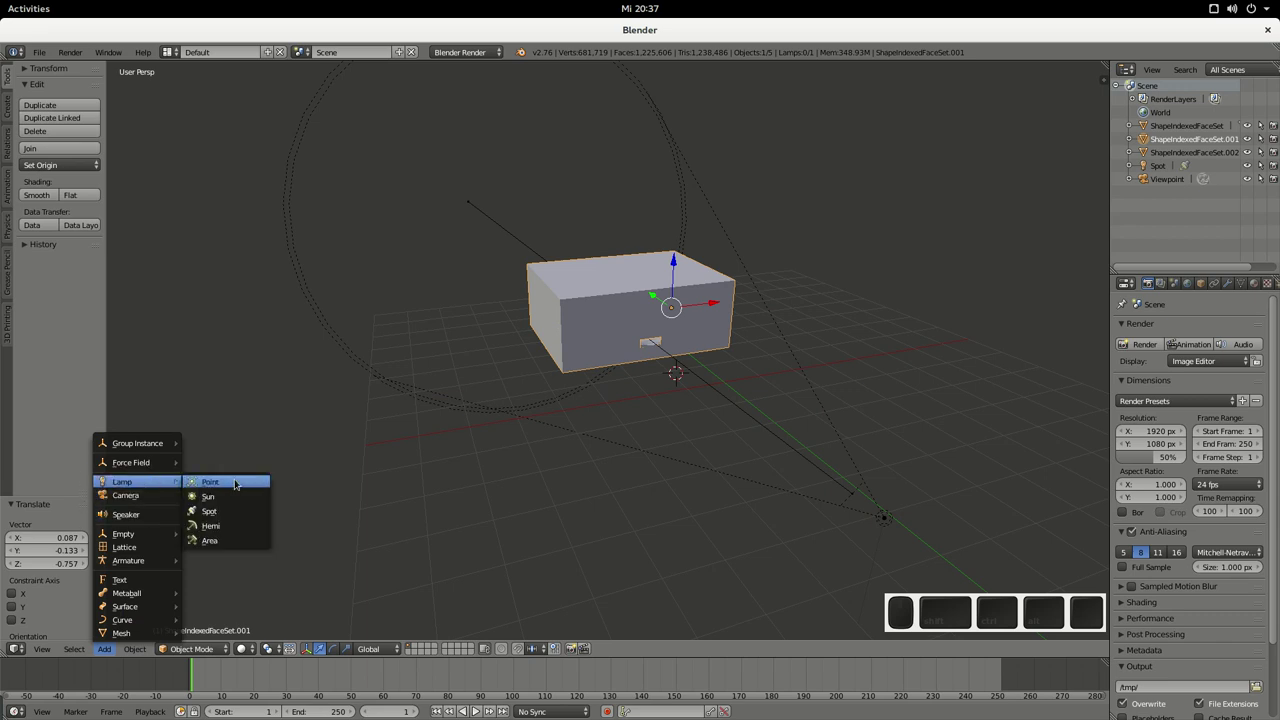
left_click(239, 481)
left_click_drag(677, 373, 704, 309)
left_click(705, 292)
Step: Orbit the view around the scene to check the new point lamp's position
middle_click(554, 551)
left_click_drag(468, 287, 564, 343)
left_click(564, 343)
middle_click(482, 545)
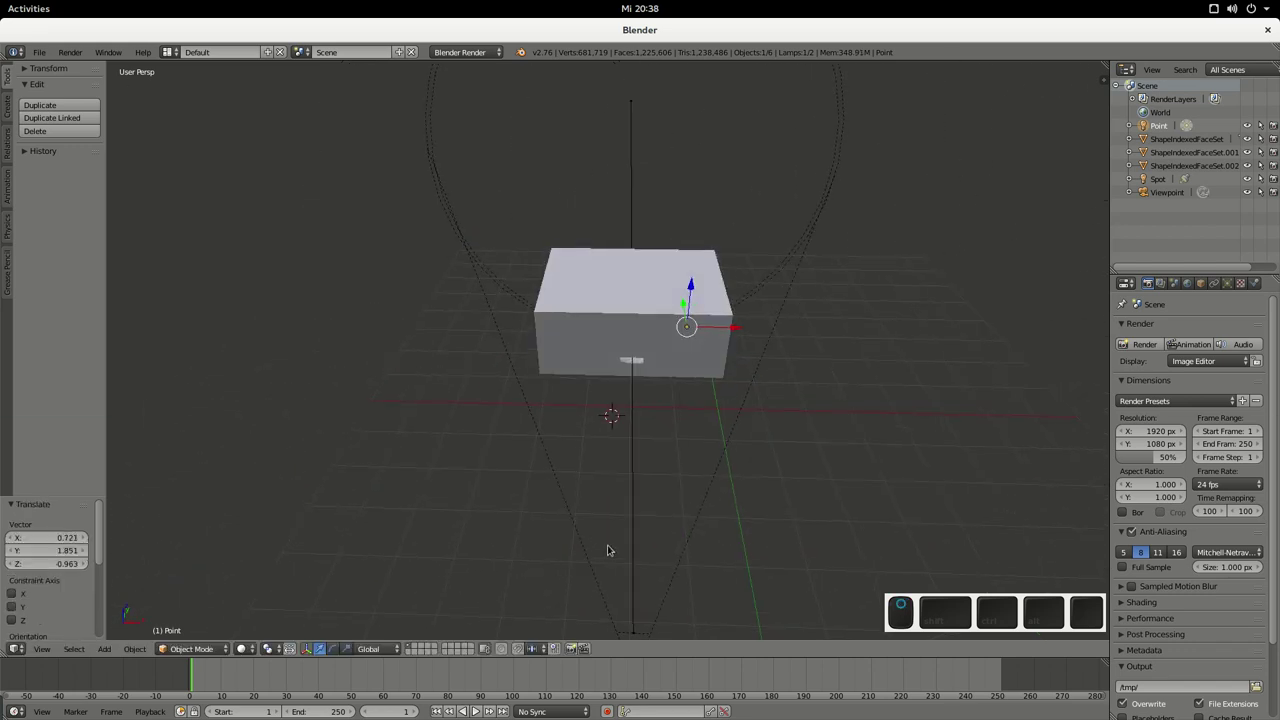
left_click(500, 503)
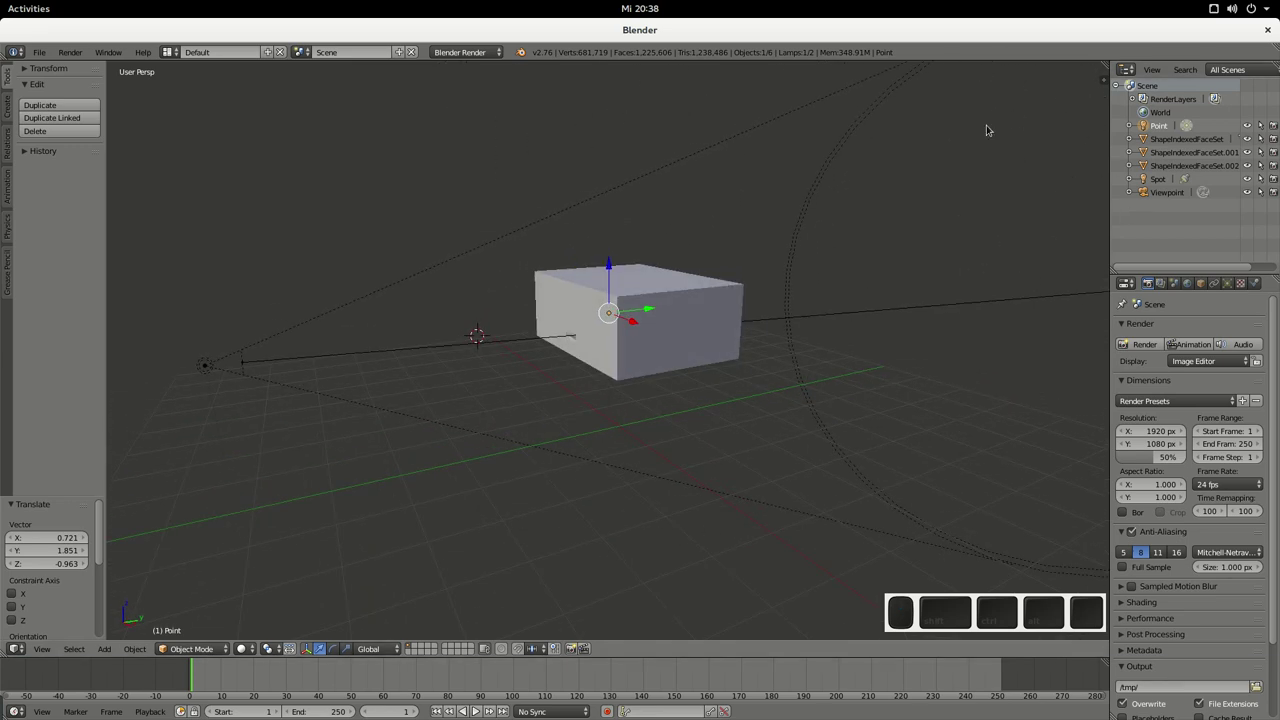
Step: Show the point lamp's transform values in the N sidebar and fold away the locks and motion paths sections
key("n")
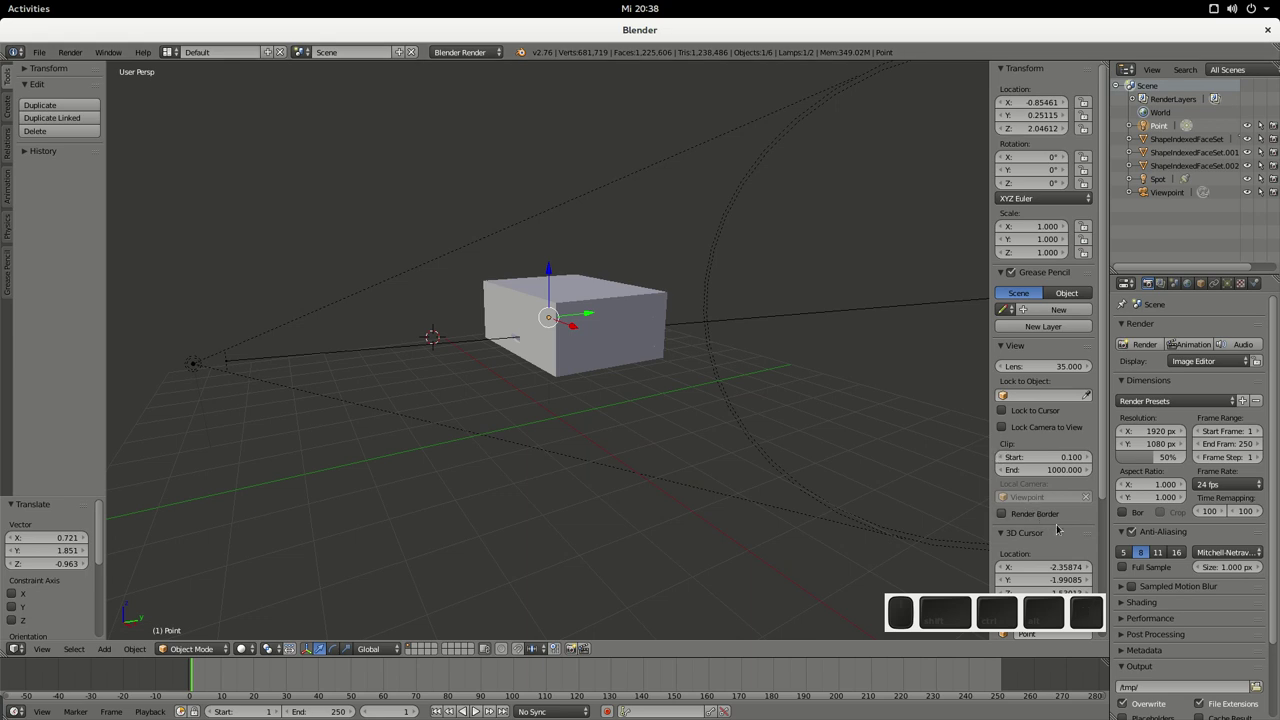
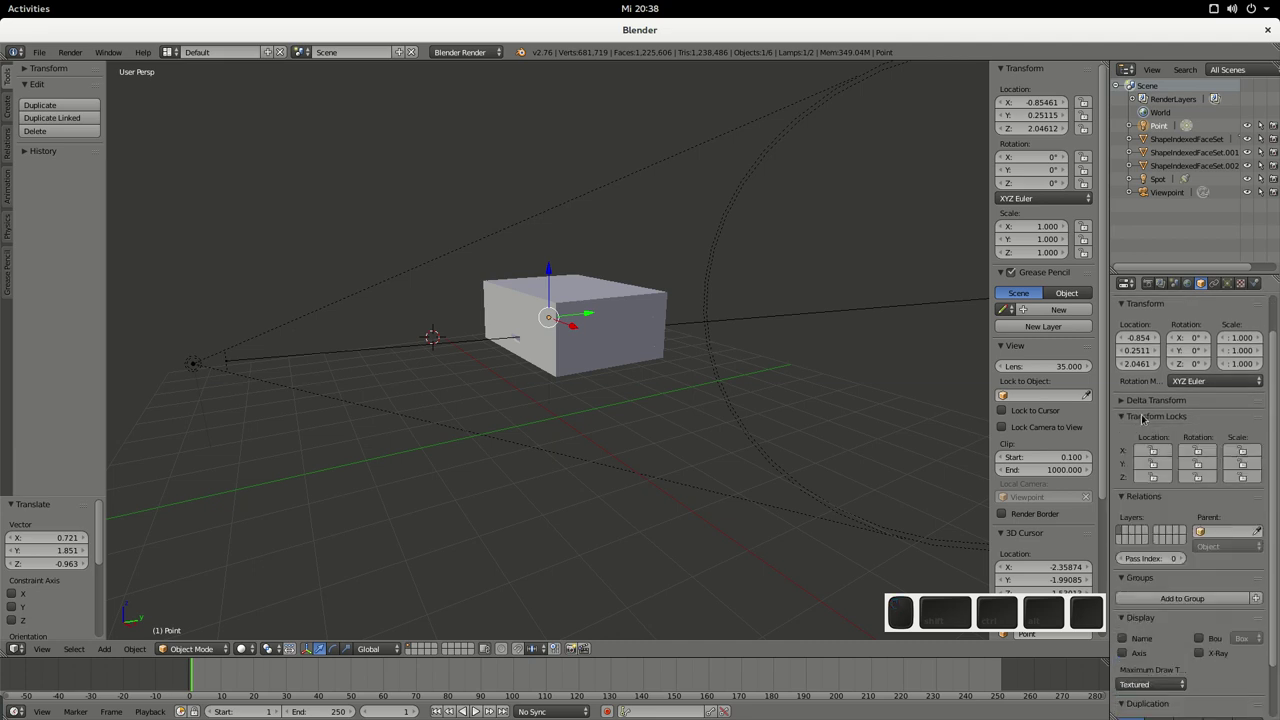
left_click_drag(1138, 418, 1154, 403)
left_click(1154, 403)
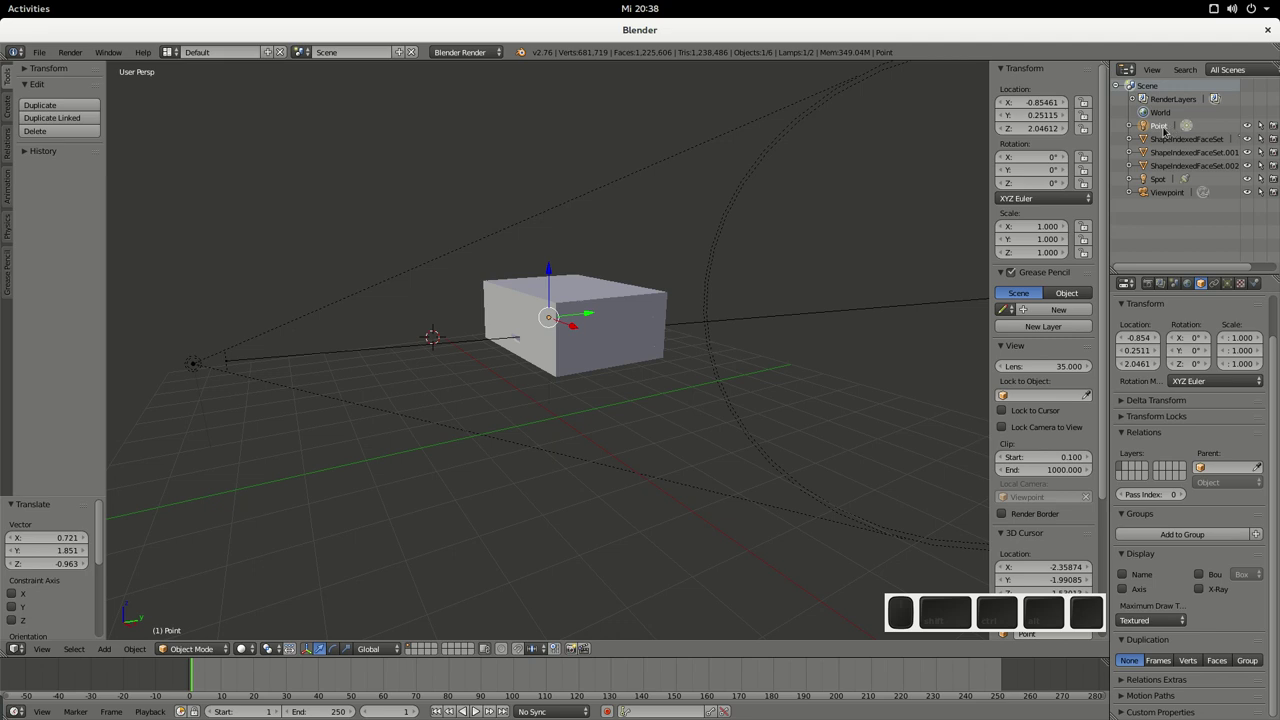
left_click(1157, 130)
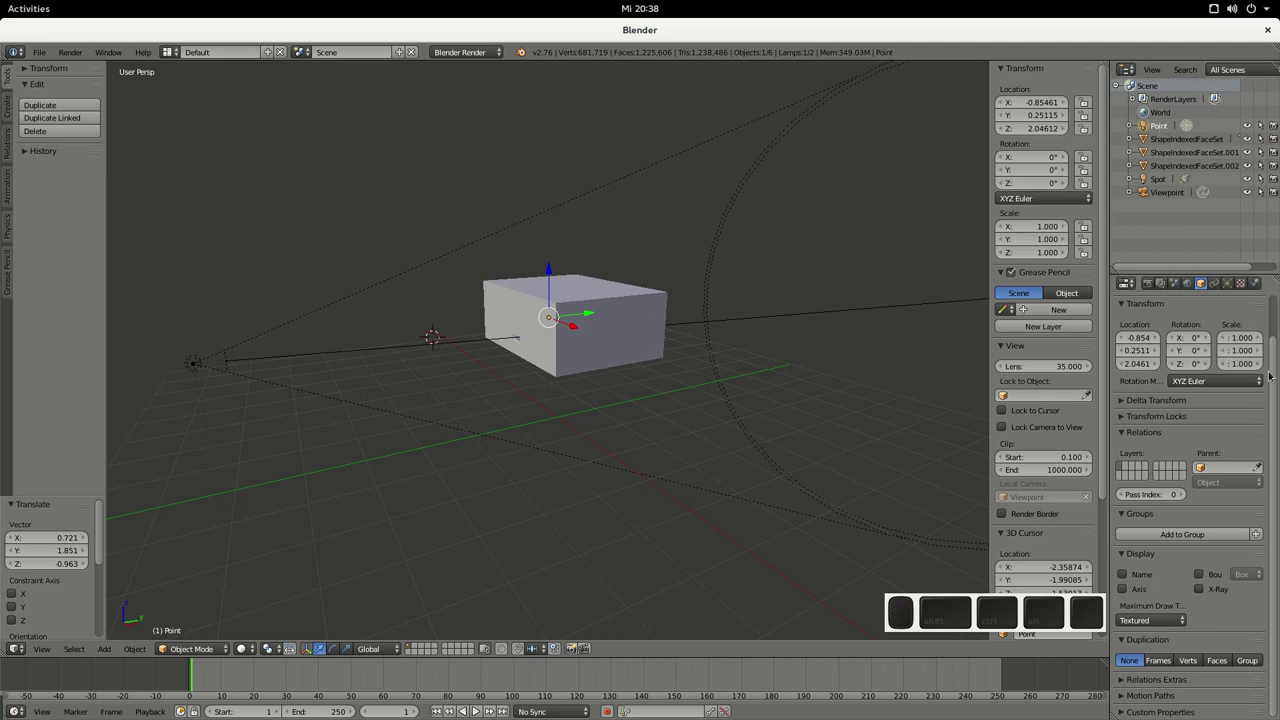
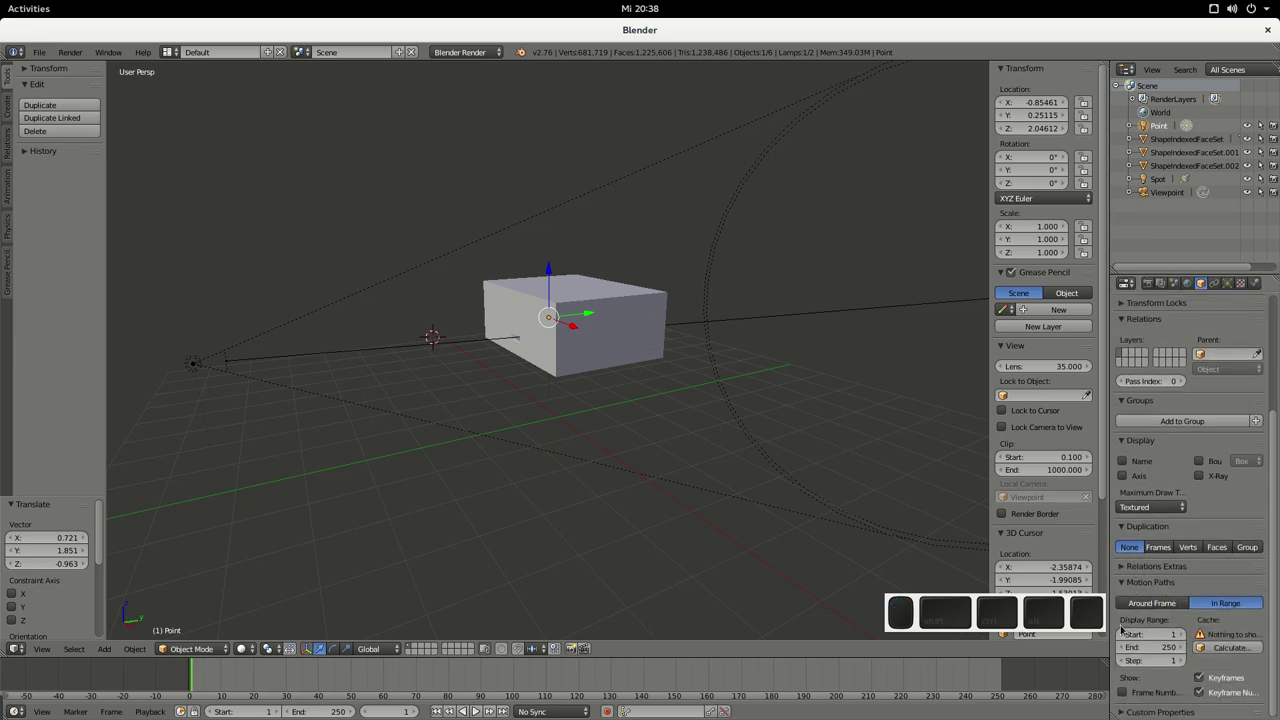
left_click(1146, 587)
left_click(1138, 602)
left_click(1157, 603)
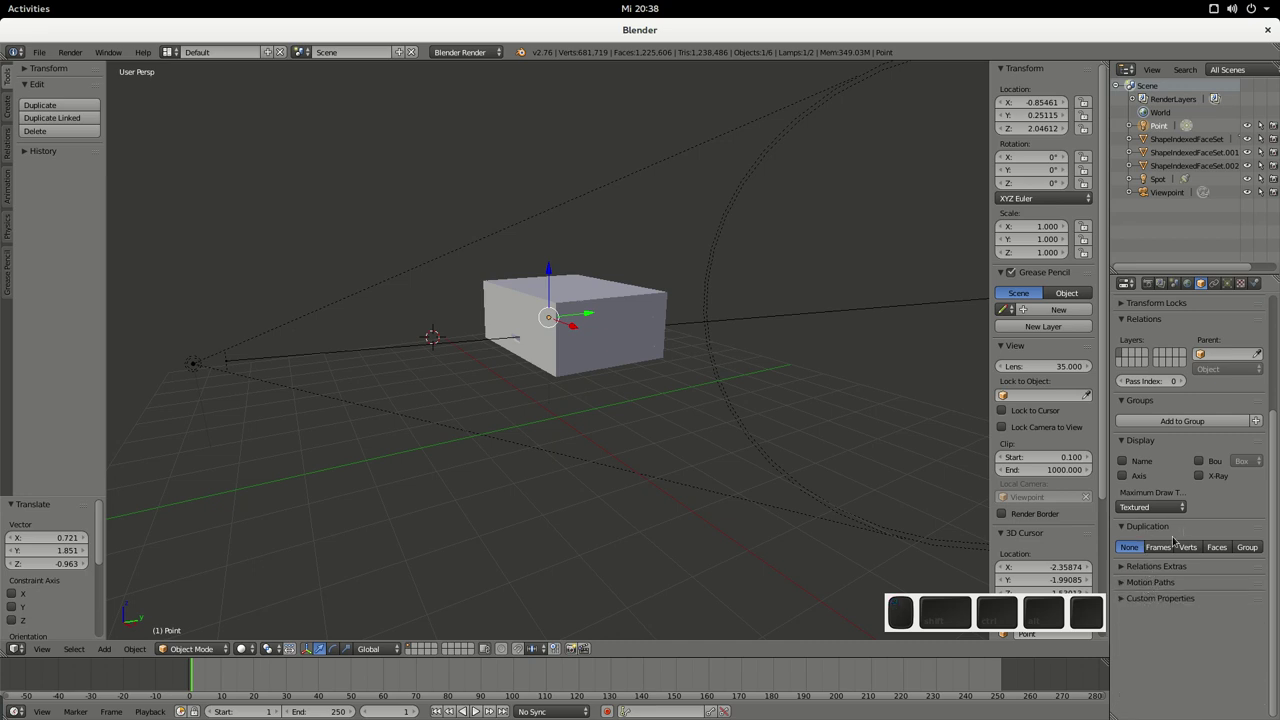
Step: Collapse the remaining Object panels and show the lamp settings: Point type, energy 1.000, distance 25
left_click(1159, 525)
left_click(1167, 449)
left_click(1149, 404)
left_click(1146, 319)
left_click(1151, 306)
left_click(1188, 304)
left_click(1216, 289)
left_click(1223, 288)
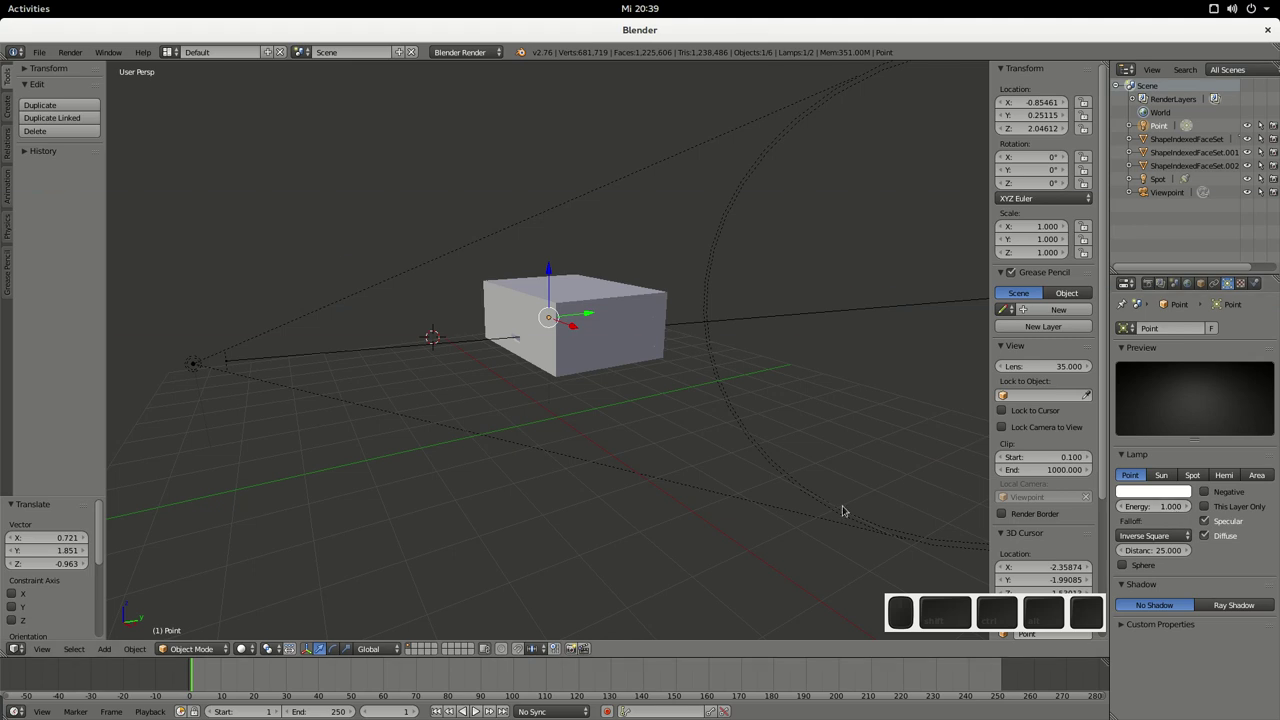
key("F12")
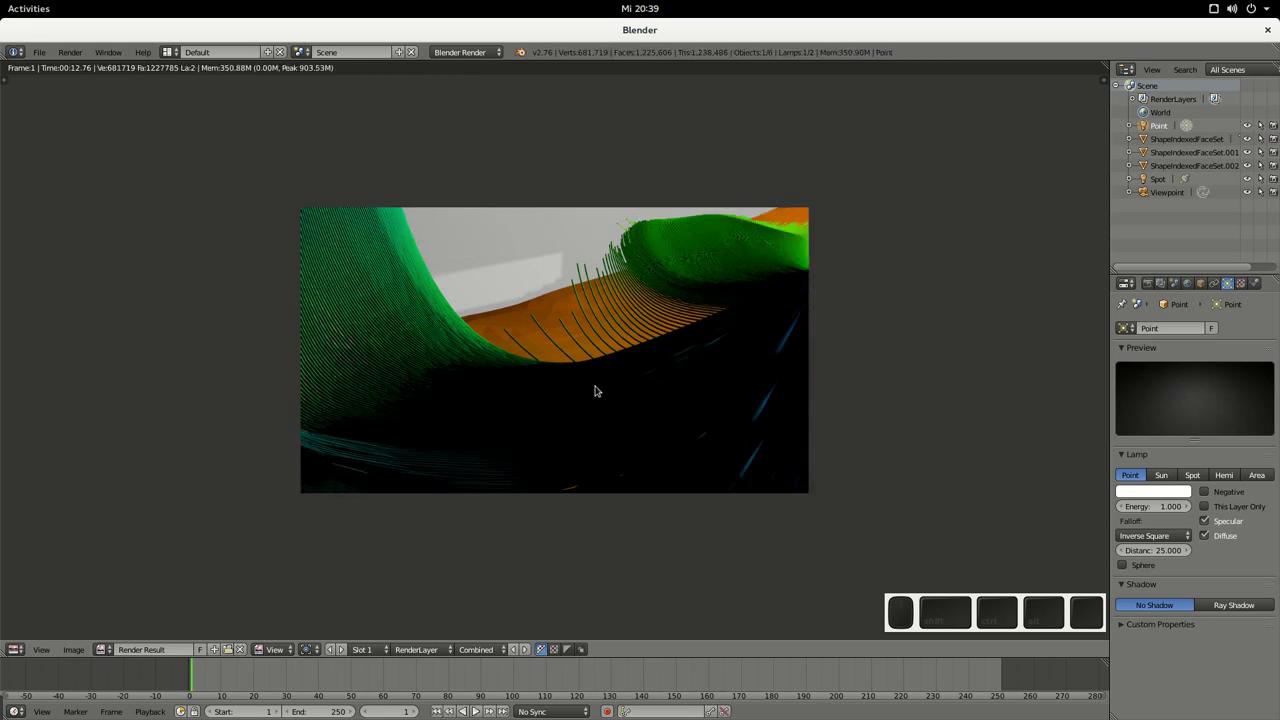
key("Escape")
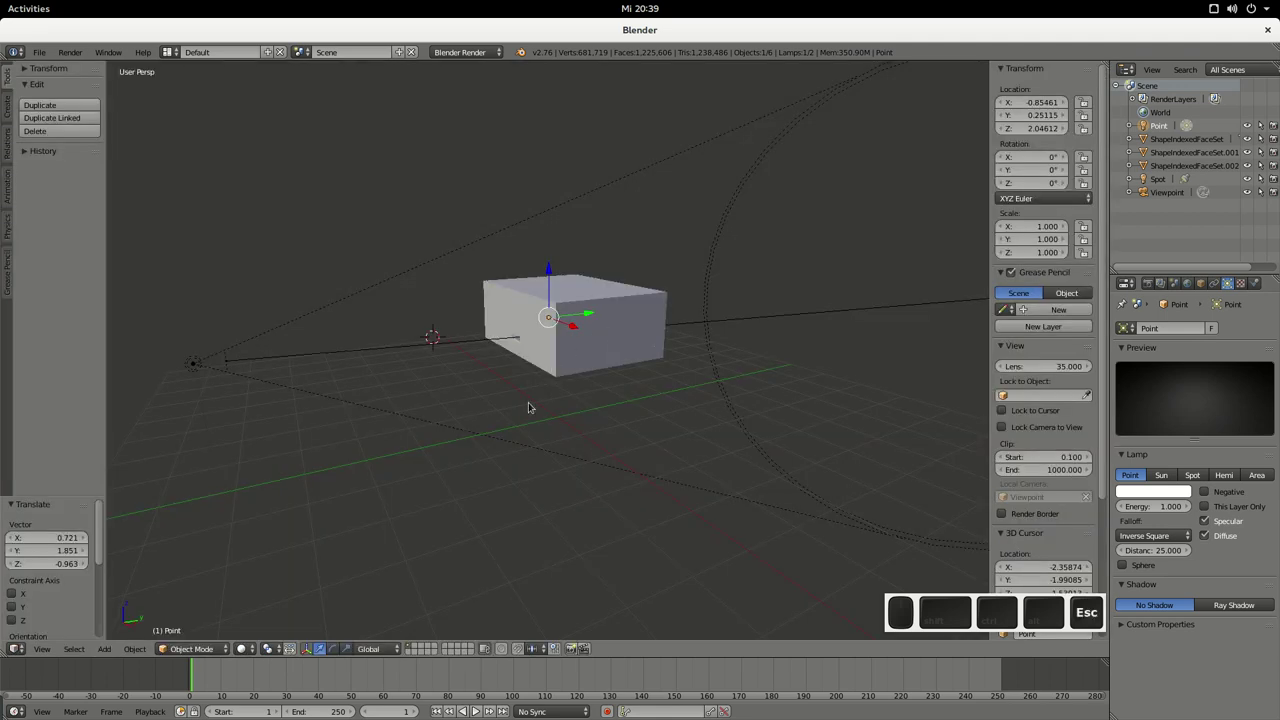
left_click(535, 515)
Step: Select the box-shaped mesh so the full terrain displays in detail
scroll("up", 3)
right_click(550, 297)
left_click(550, 299)
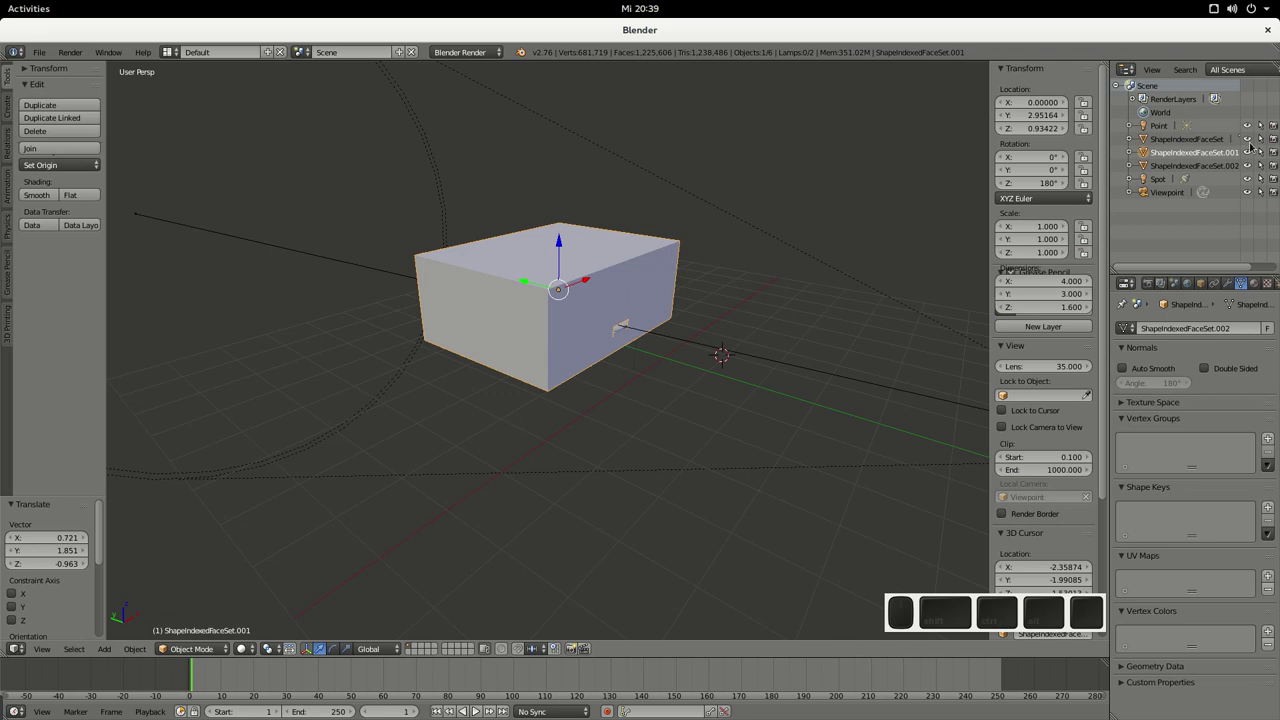
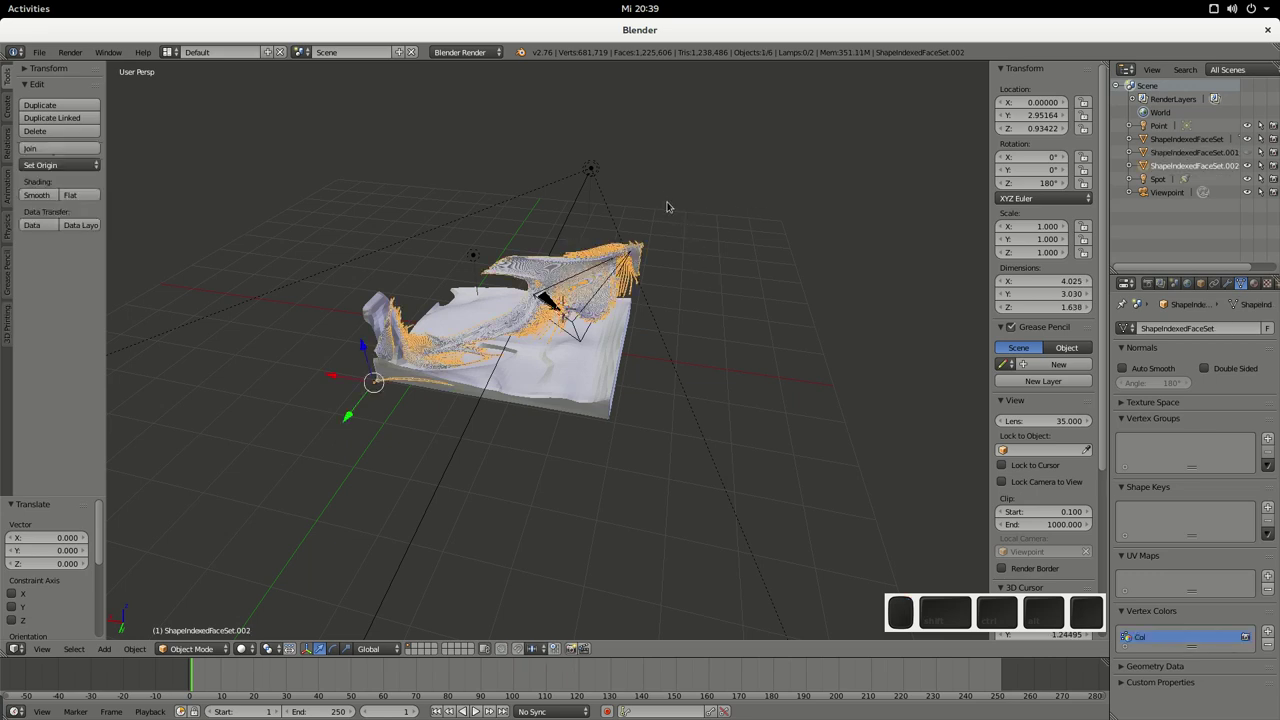
Step: Select the Viewpoint camera and shift it slightly along X
left_click(1244, 168)
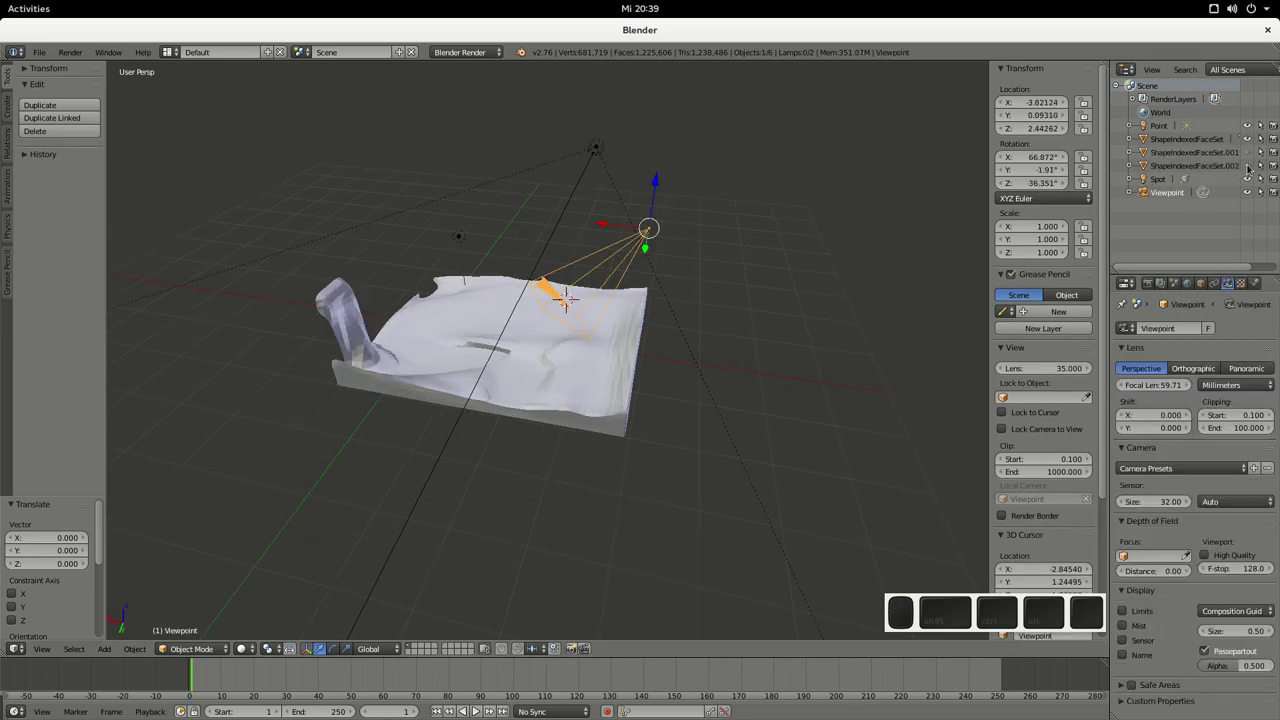
left_click_drag(653, 227, 607, 313)
left_click(613, 296)
key("r")
left_click(545, 249)
Step: Rotate the Viewpoint camera a few degrees on one axis to look across the terrain
left_click(588, 517)
right_click(589, 316)
middle_click(585, 318)
key("Escape")
right_click(585, 309)
middle_click(585, 309)
right_click(590, 314)
key("Escape")
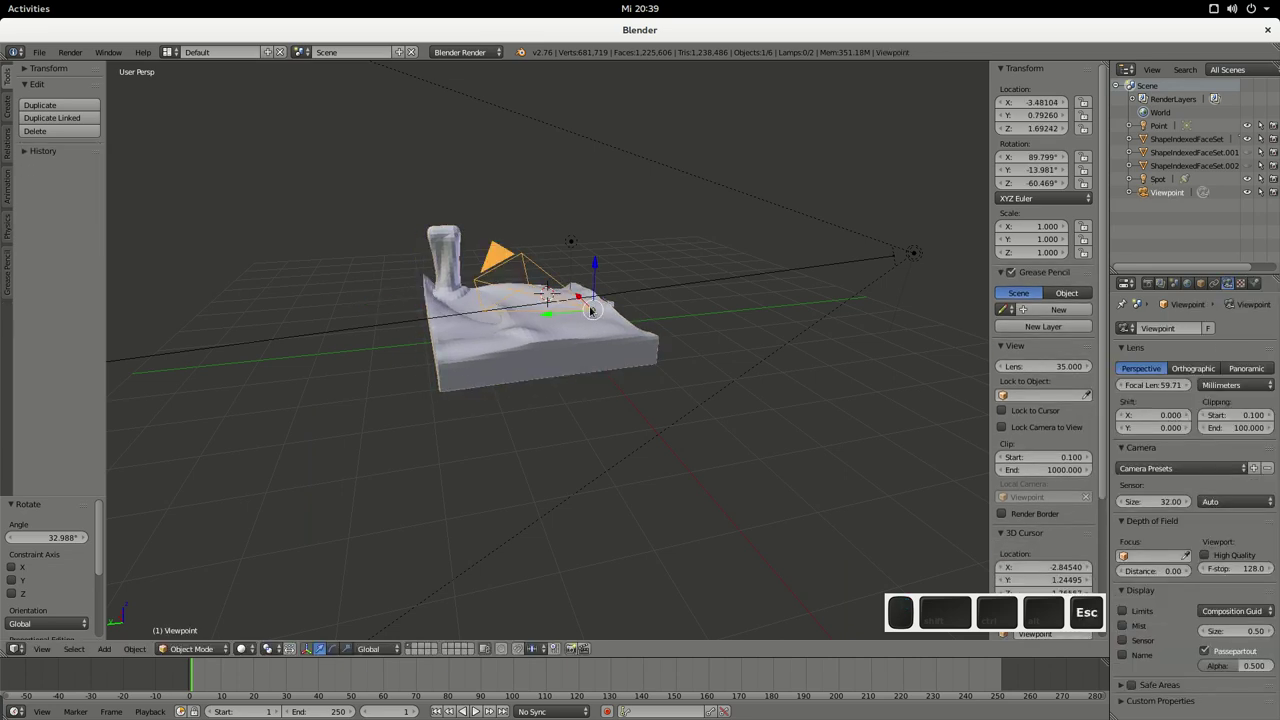
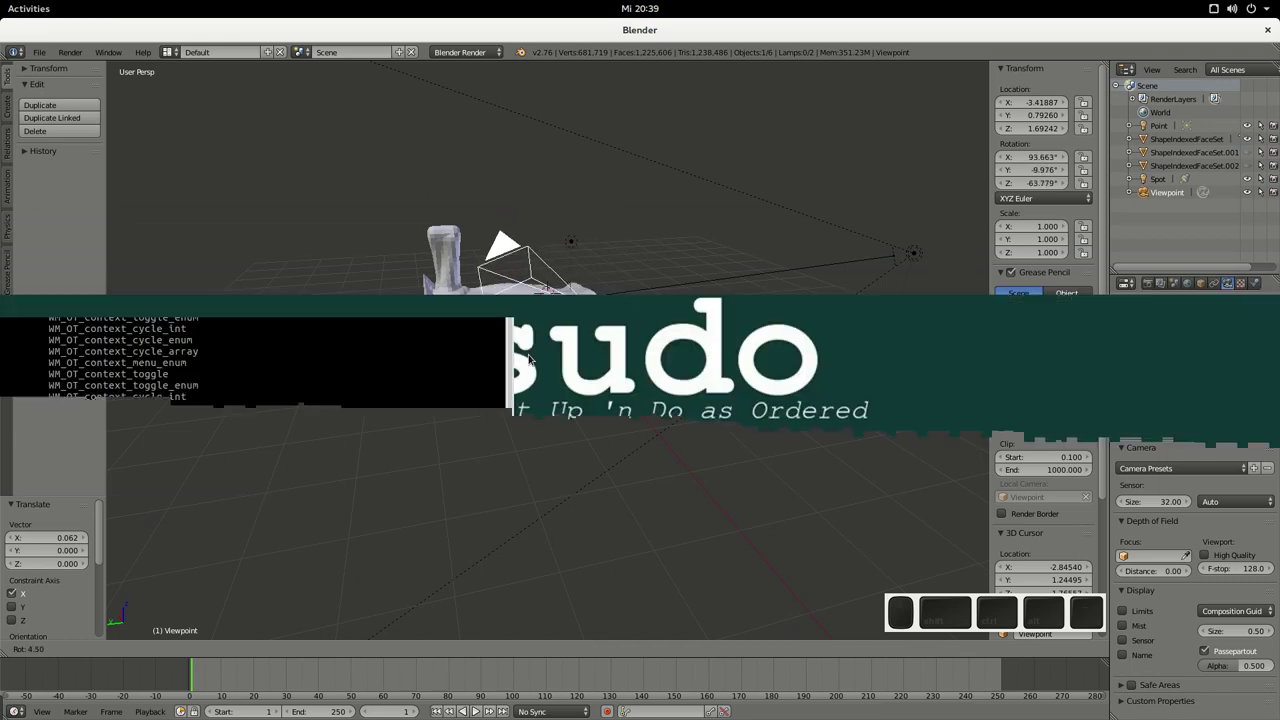
left_click(533, 370)
Step: Render from the repositioned camera (F12), check the orange flow and streamlines, and return to 3D
middle_click(732, 476)
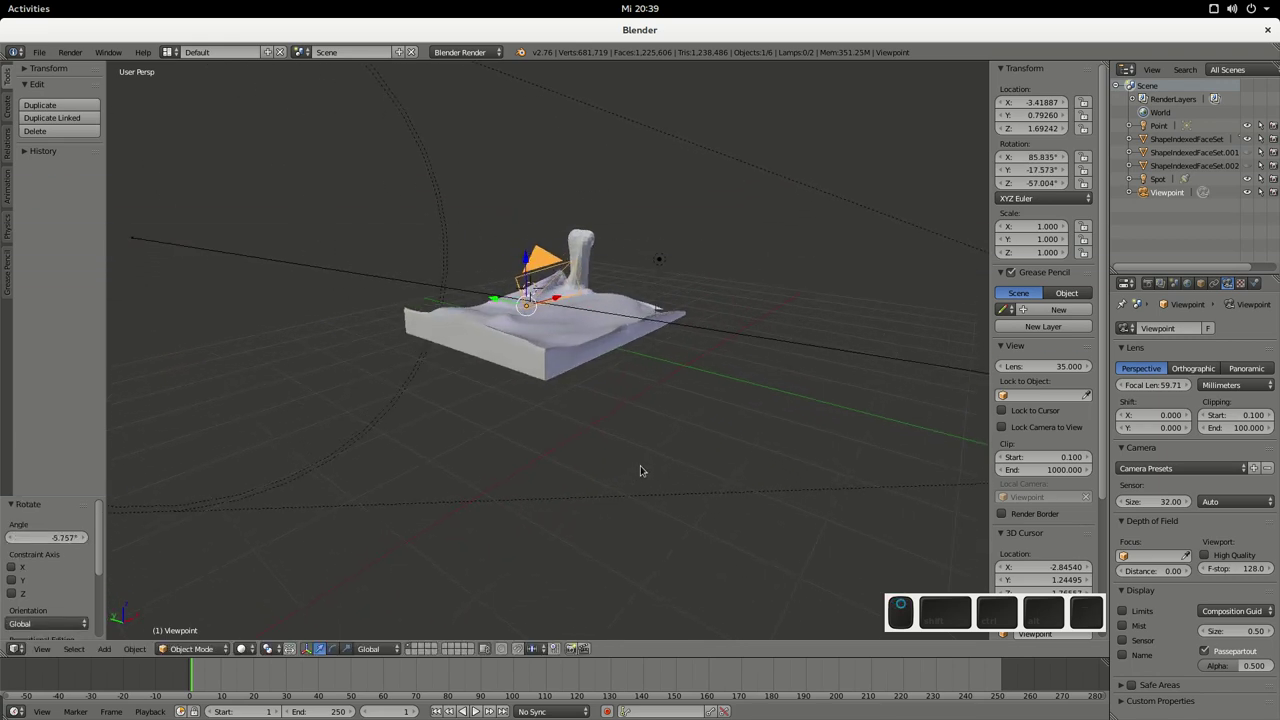
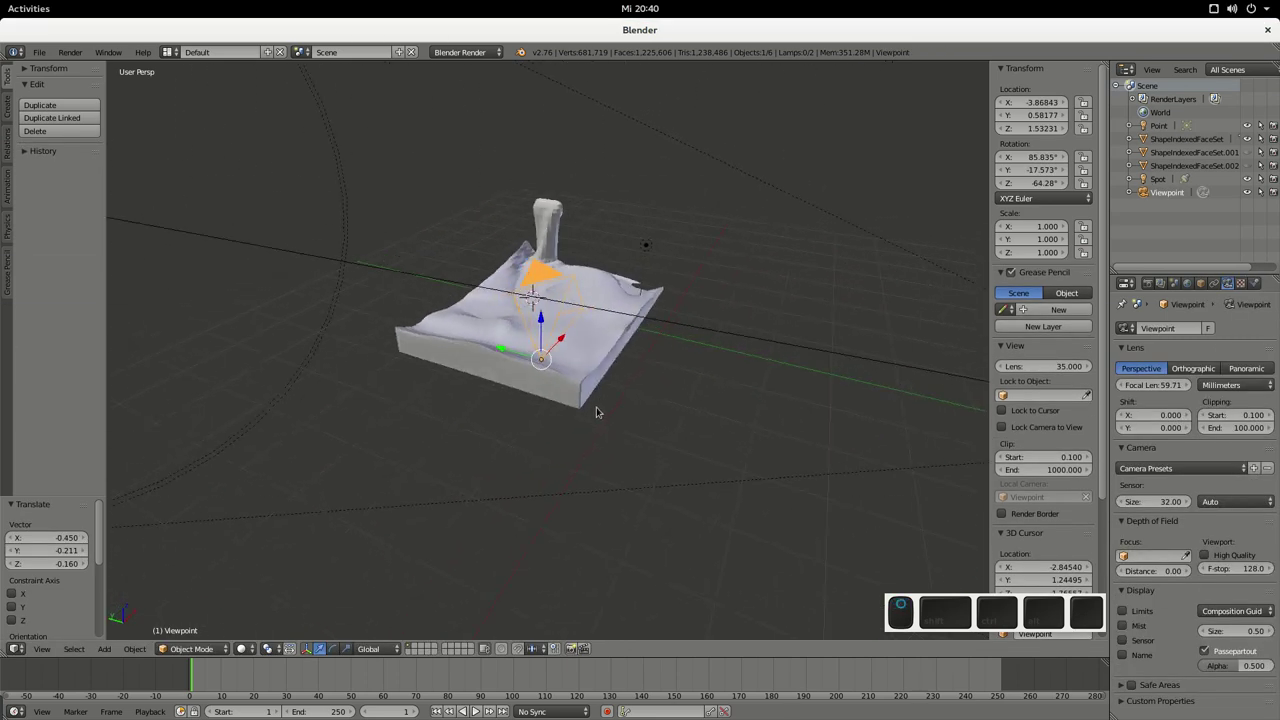
key("F12")
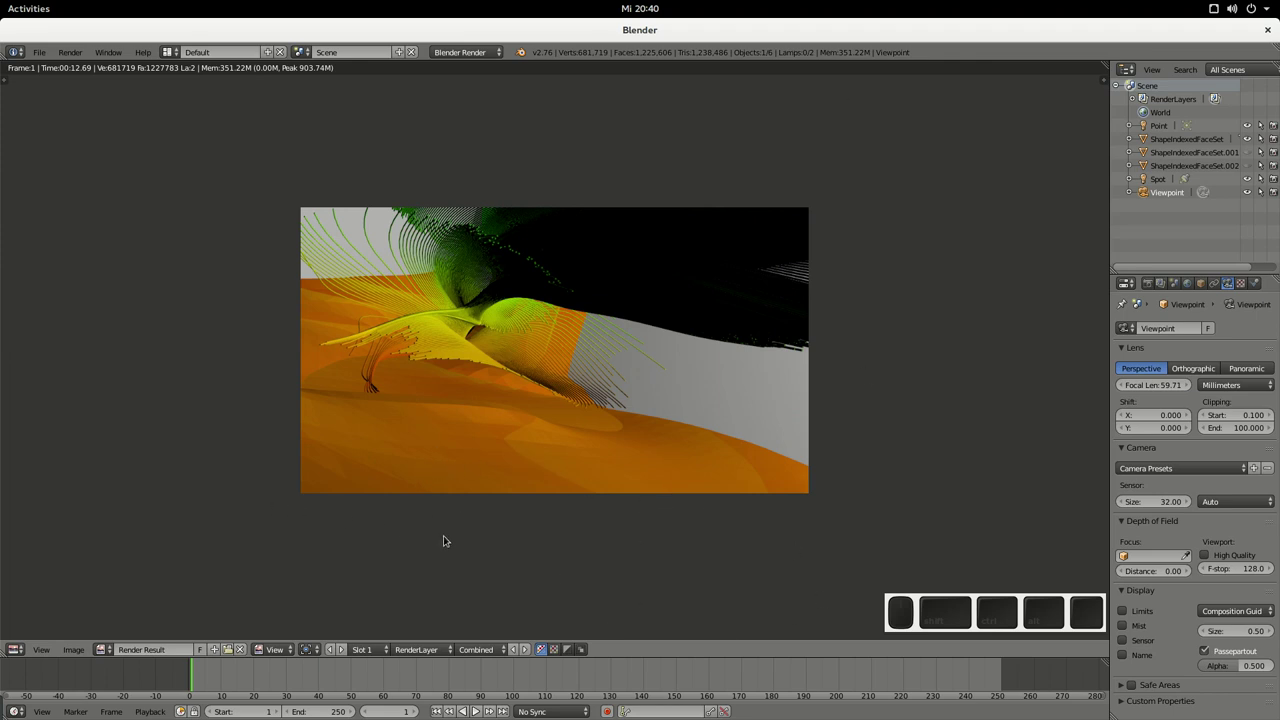
key("Escape")
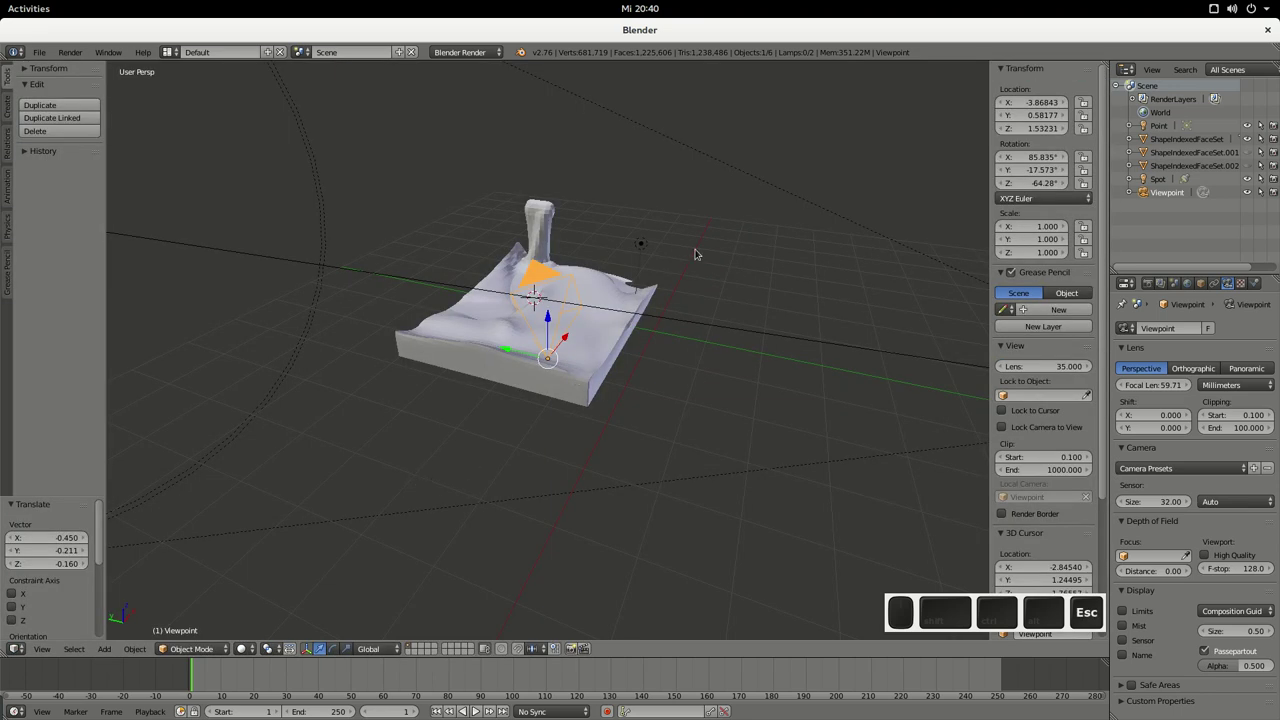
Step: Select the Point lamp and render the scene with its pale yellow colour and 0.5 distance
left_click(650, 250)
left_click(642, 246)
right_click(642, 246)
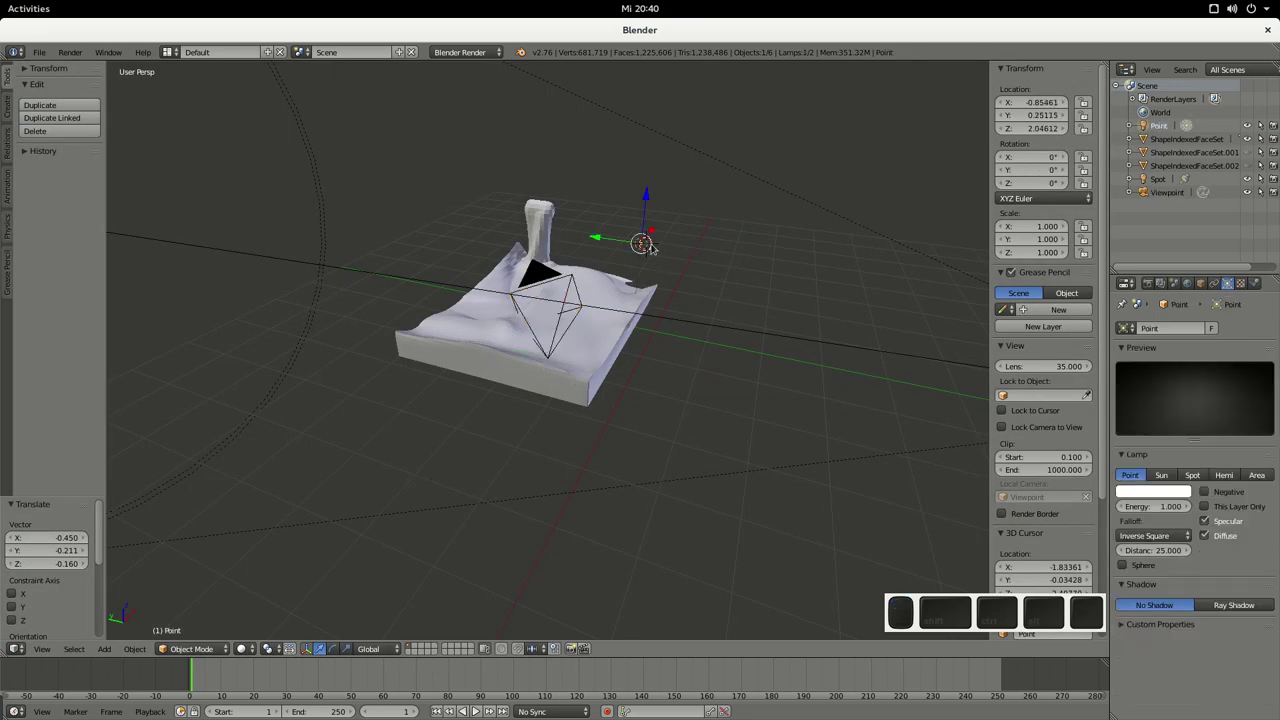
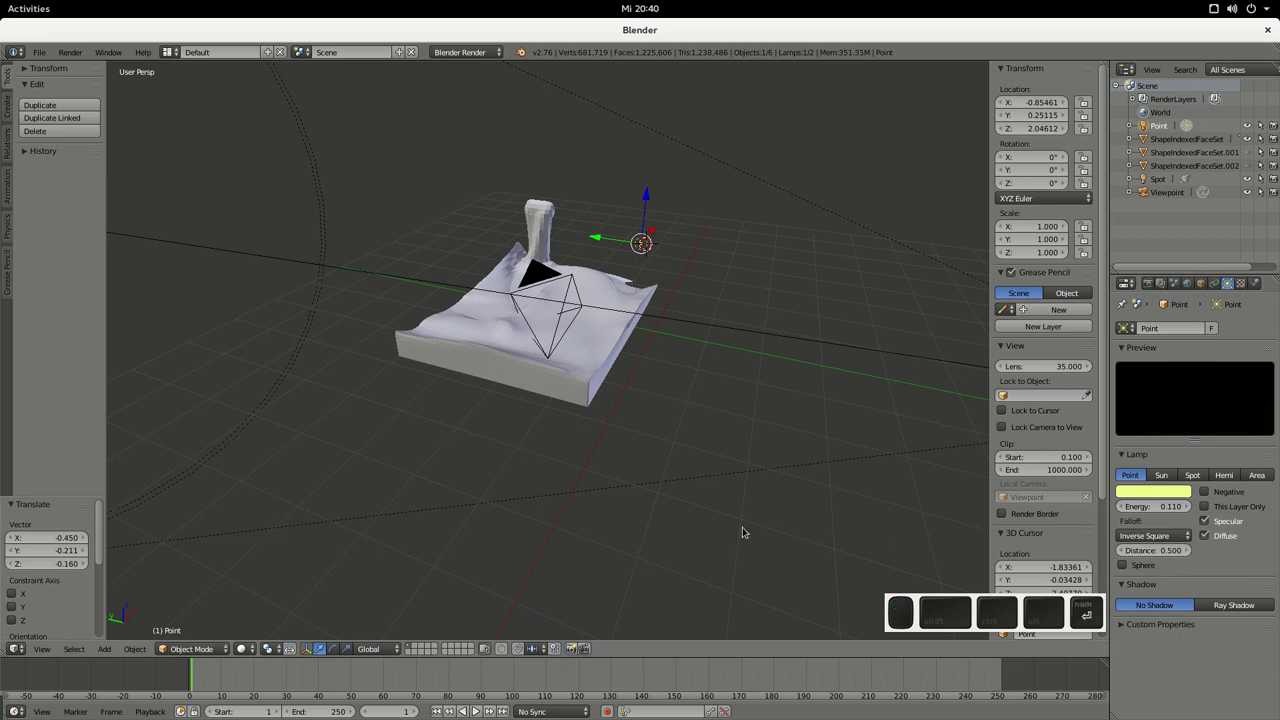
key("F12")
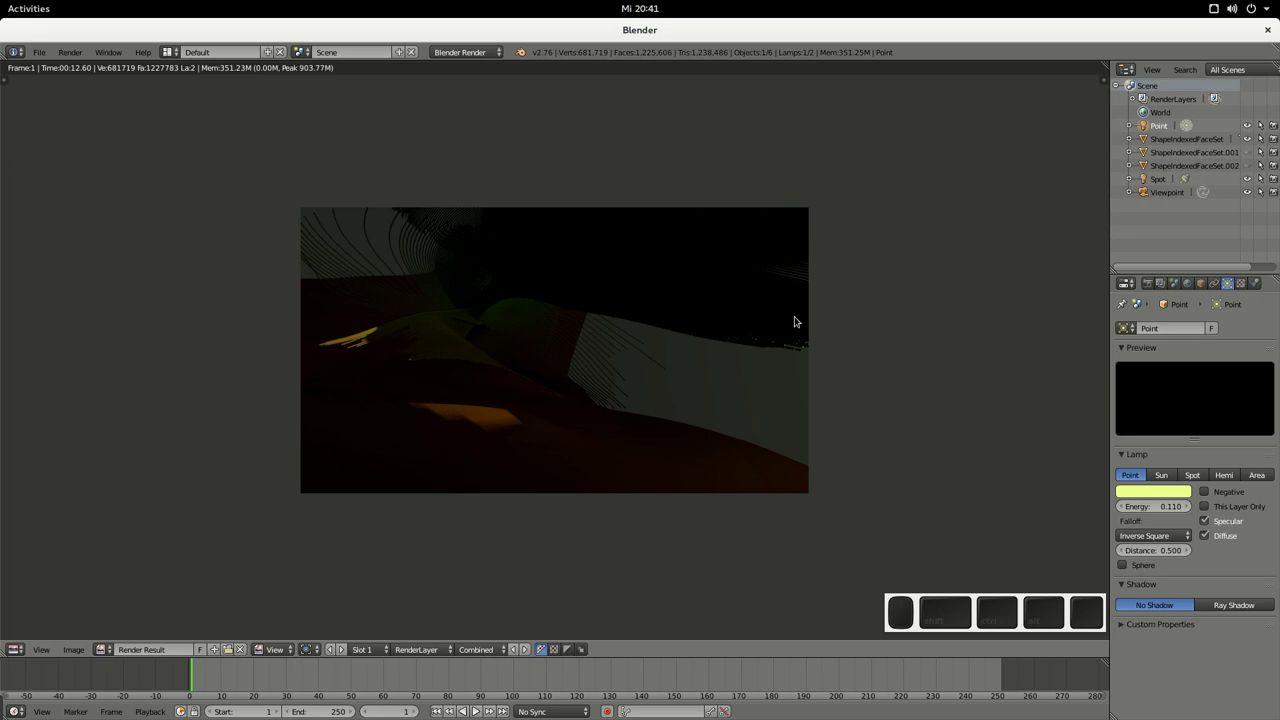
Step: Set the Point lamp's energy to 0.300
scroll("up", 3)
key("KP_0")
key("KP_Decimal")
key("KP_3")
key("KP_Enter")
scroll("up", 3)
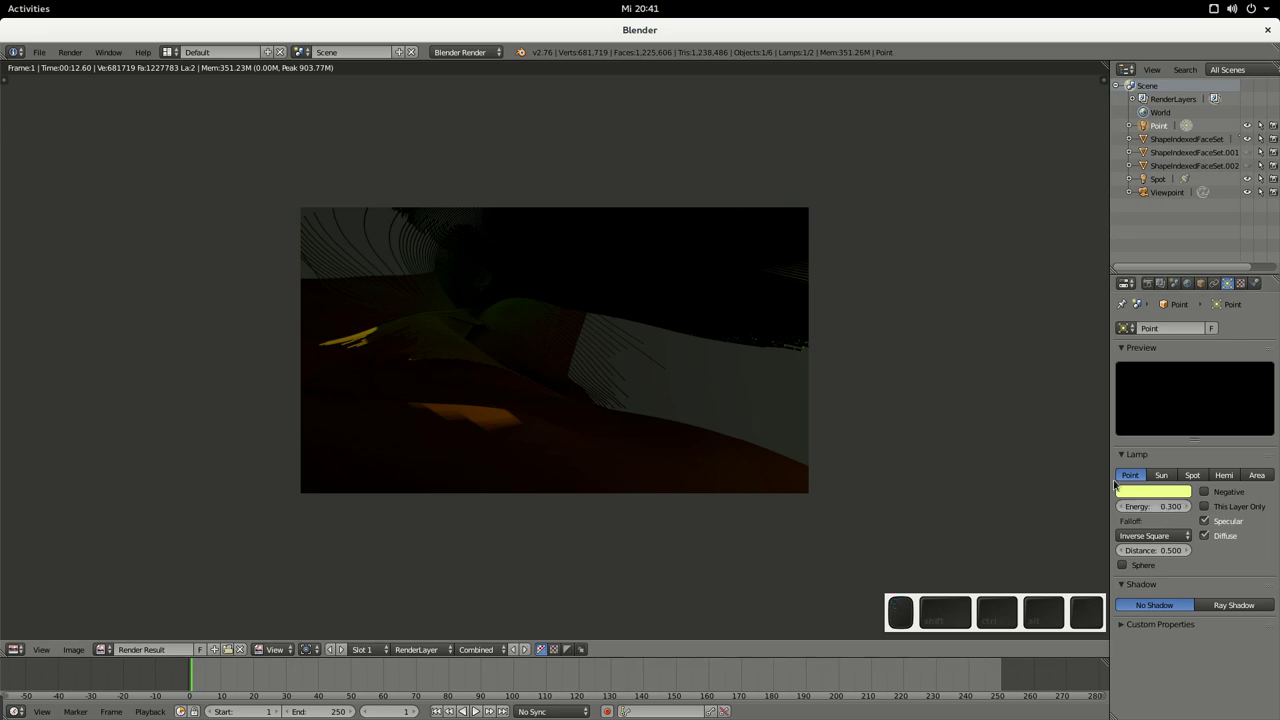
scroll("up", 3)
scroll("up", 3)
scroll("up", 3)
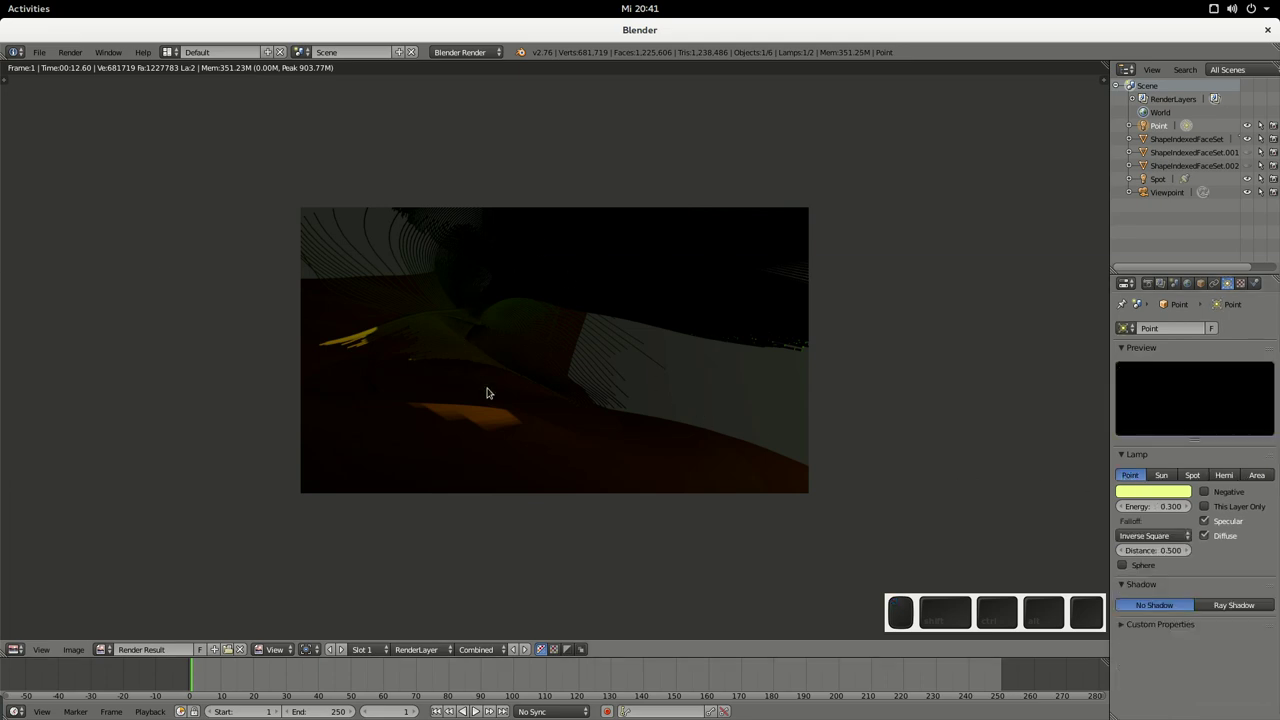
scroll("up", 3)
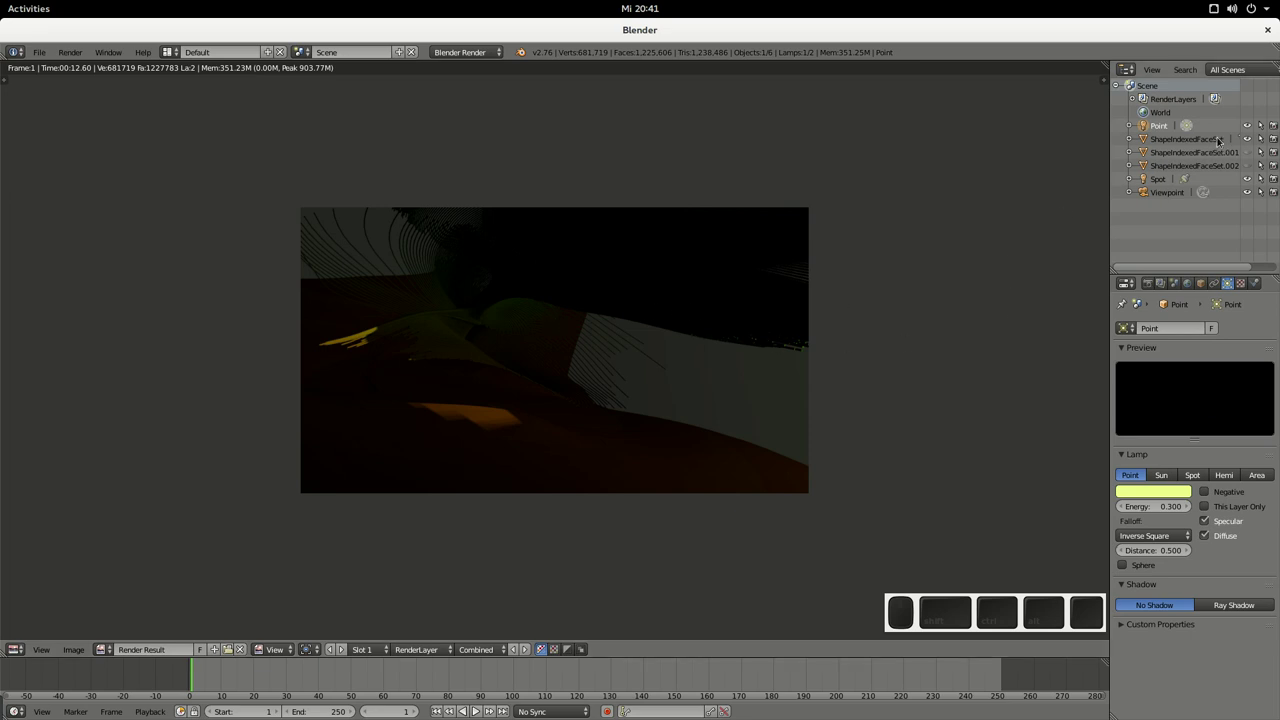
Step: Select the ShapeIndexedFaceSet meshes in the Outliner and leave the render for the 3D viewport
left_click(1192, 145)
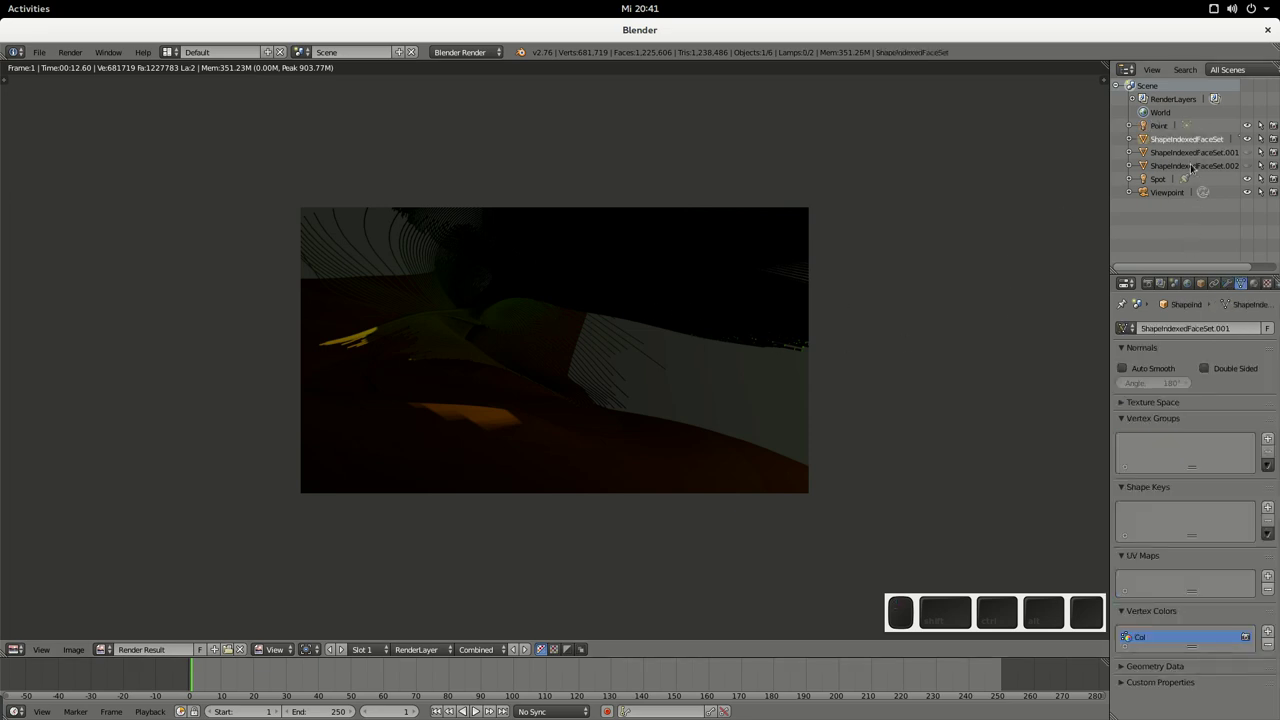
left_click(1184, 157)
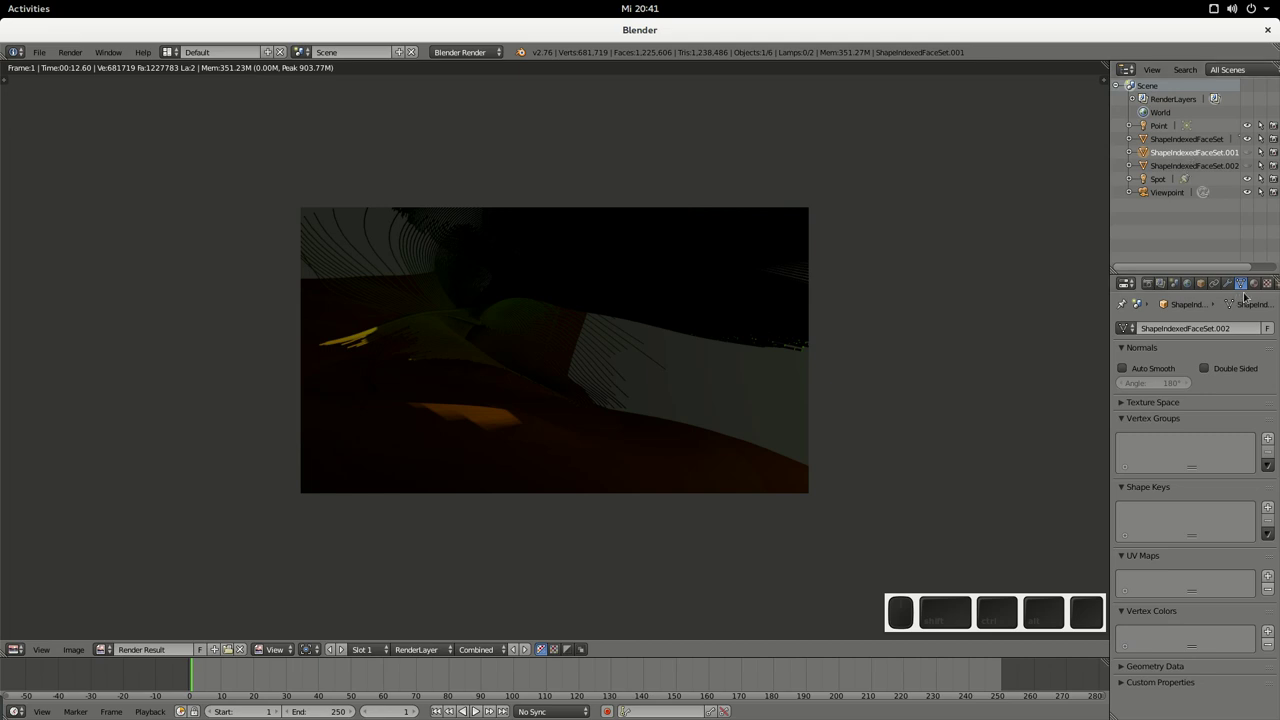
left_click(1180, 144)
left_click(1036, 292)
key("Escape")
left_click(762, 316)
Step: Toggle Textured Solid in the N sidebar Shading section so the terrain shows plain solid shading
scroll("up", 3)
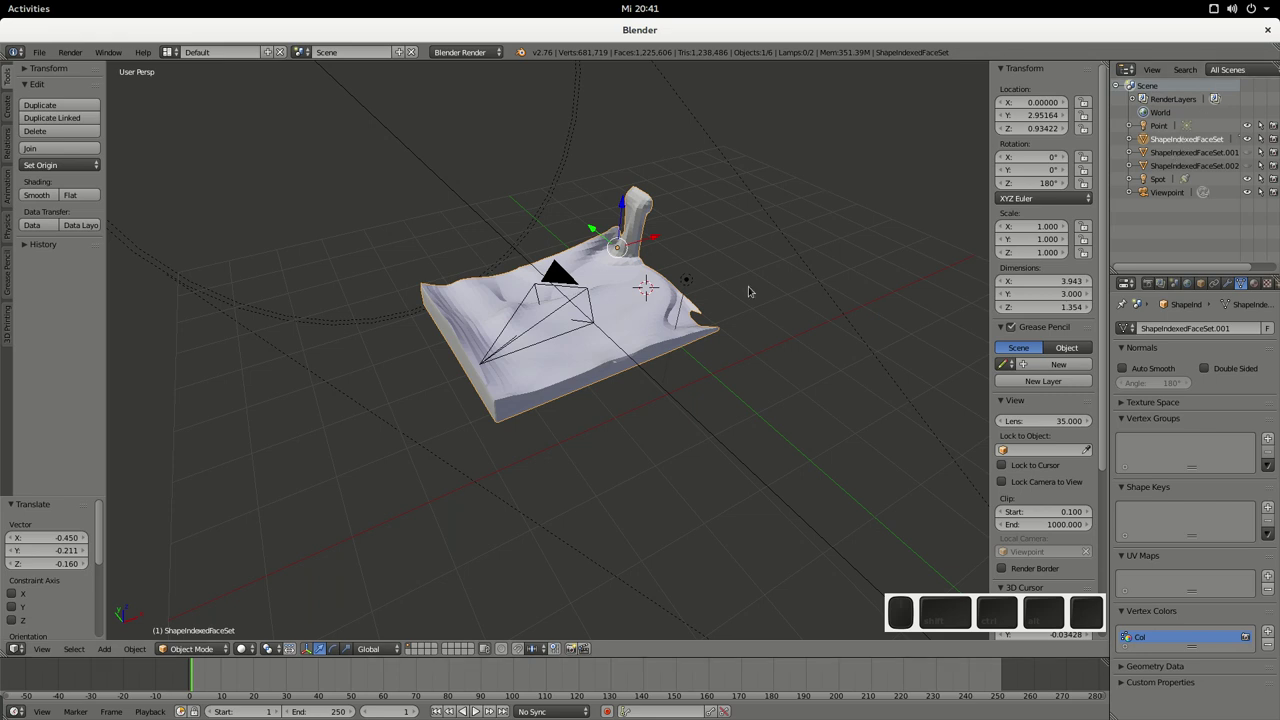
scroll("up", 3)
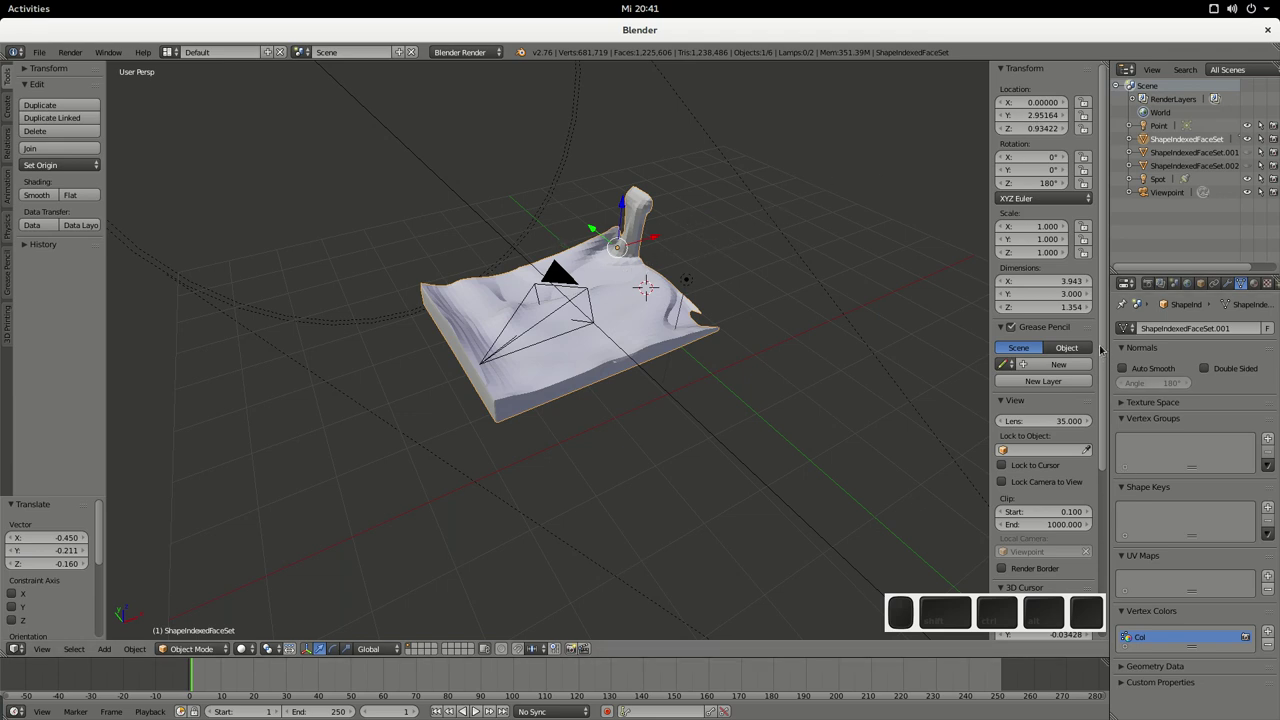
key("n")
left_click_drag(1097, 335, 1082, 494)
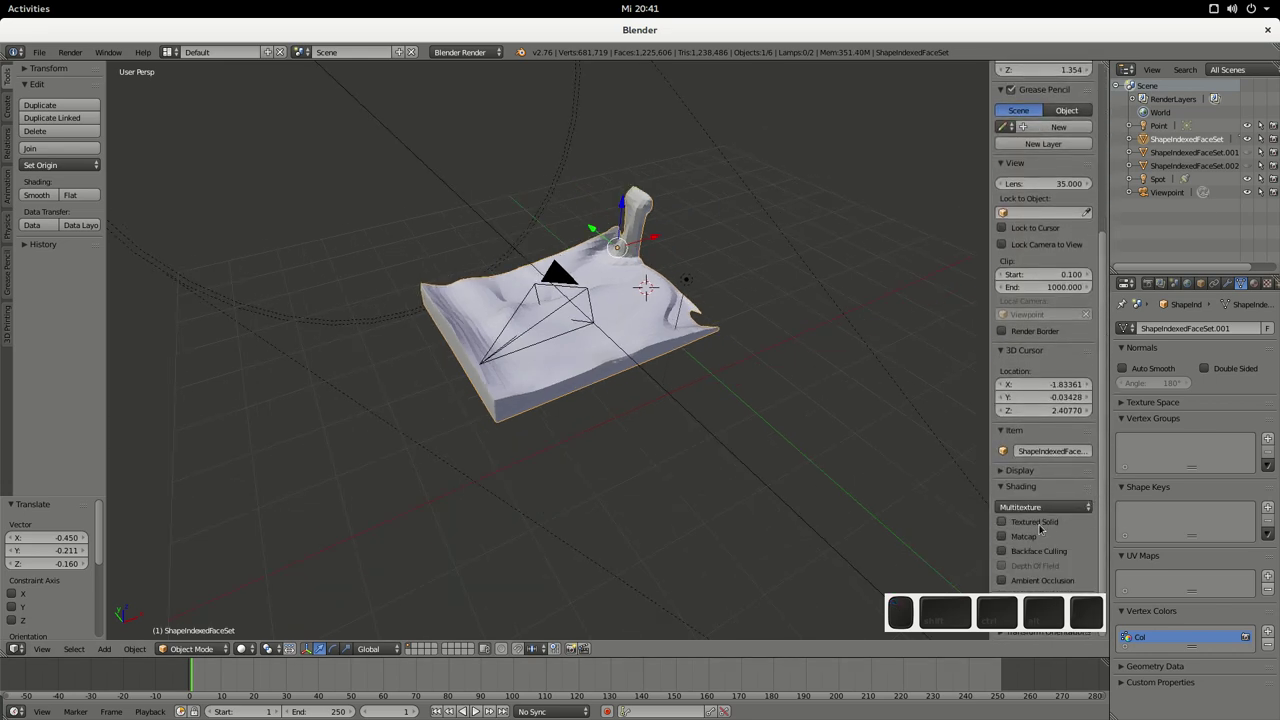
left_click(1036, 528)
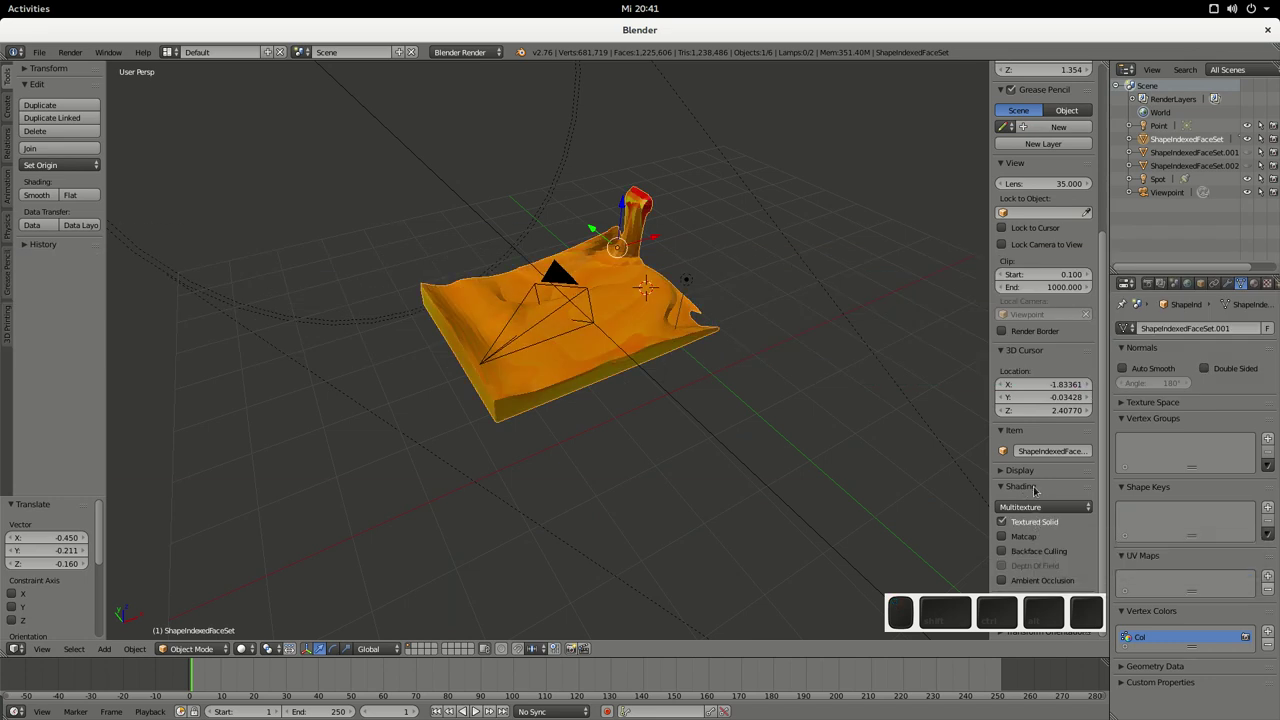
Step: Show the terrain mesh's Shape material settings in the Properties editor
scroll("up", 3)
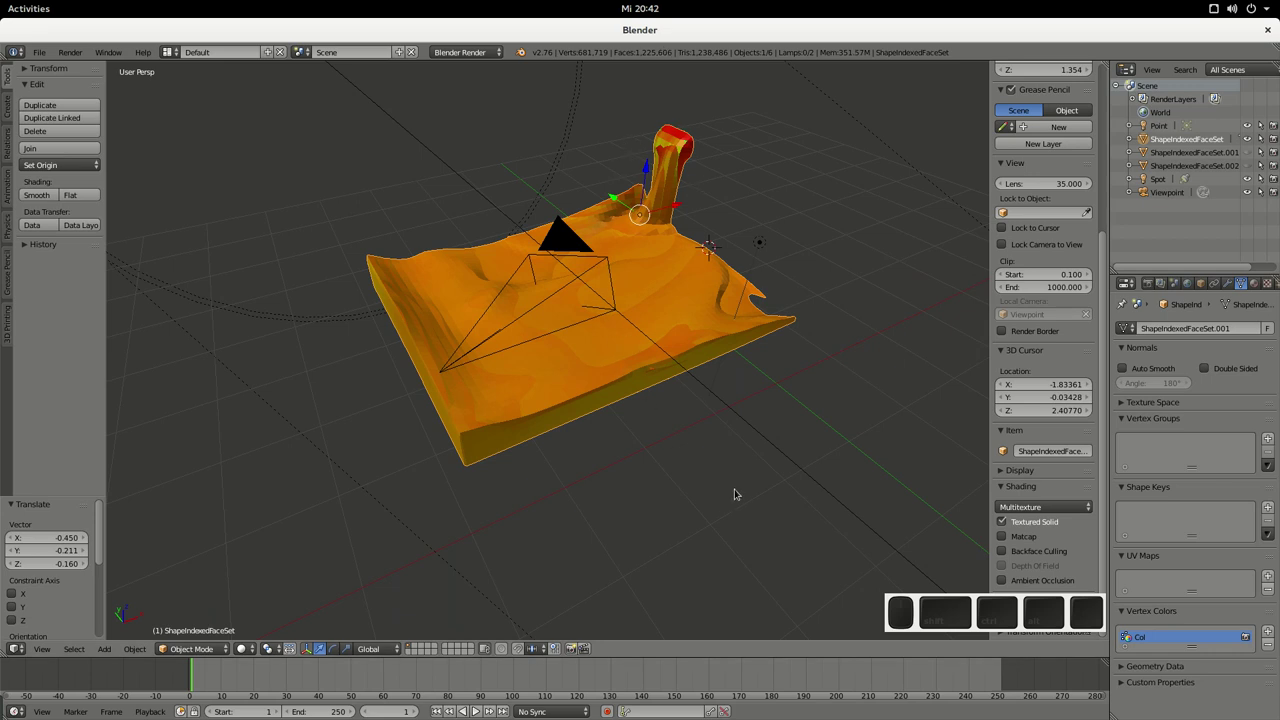
left_click(720, 493)
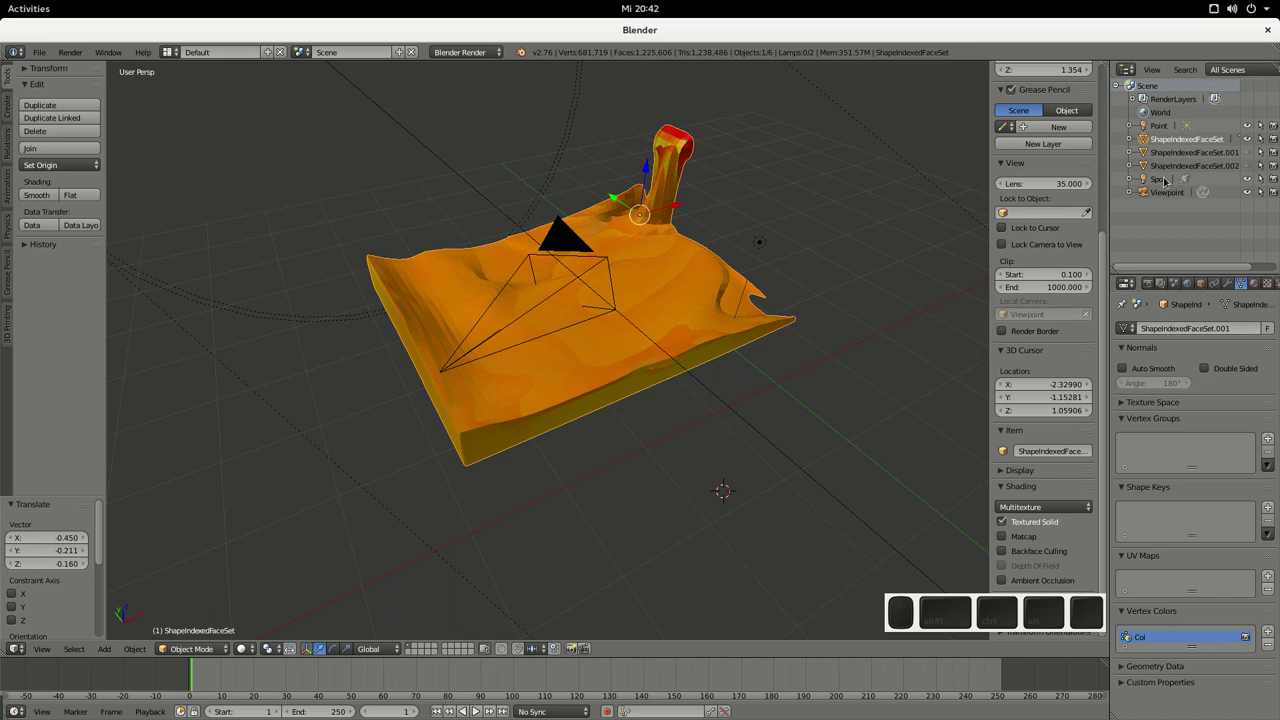
scroll("up", 3)
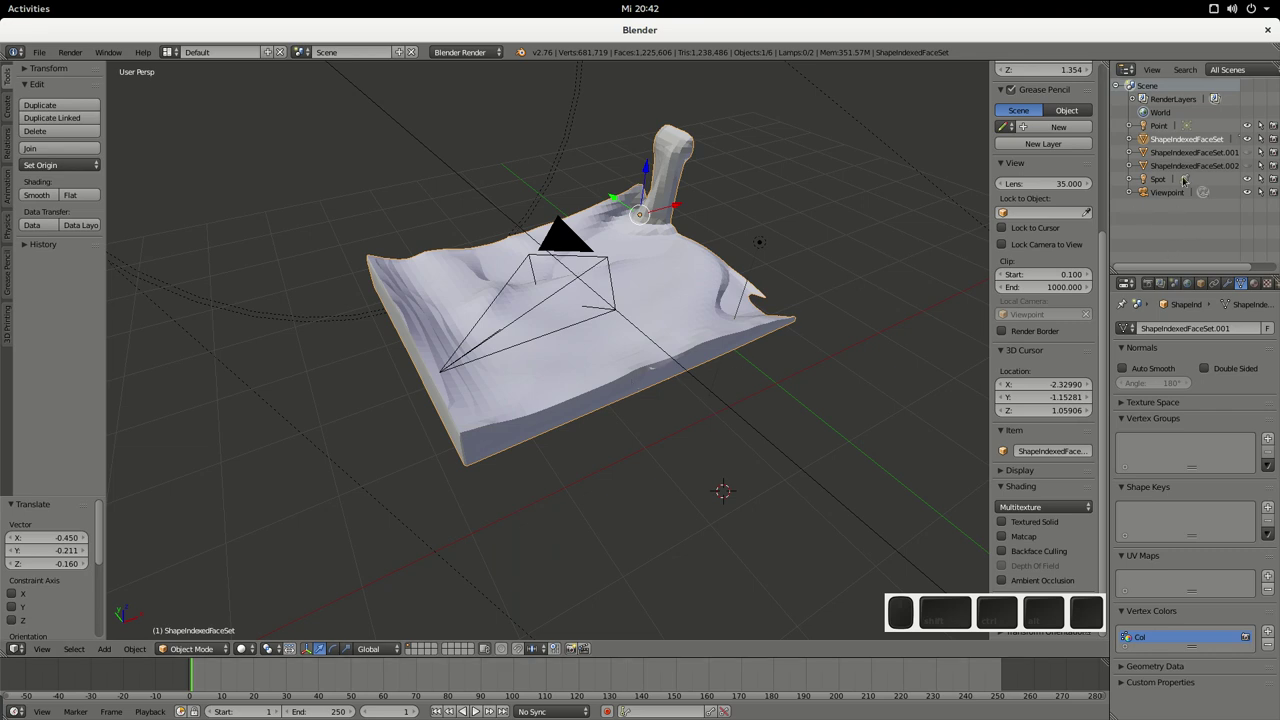
scroll("up", 3)
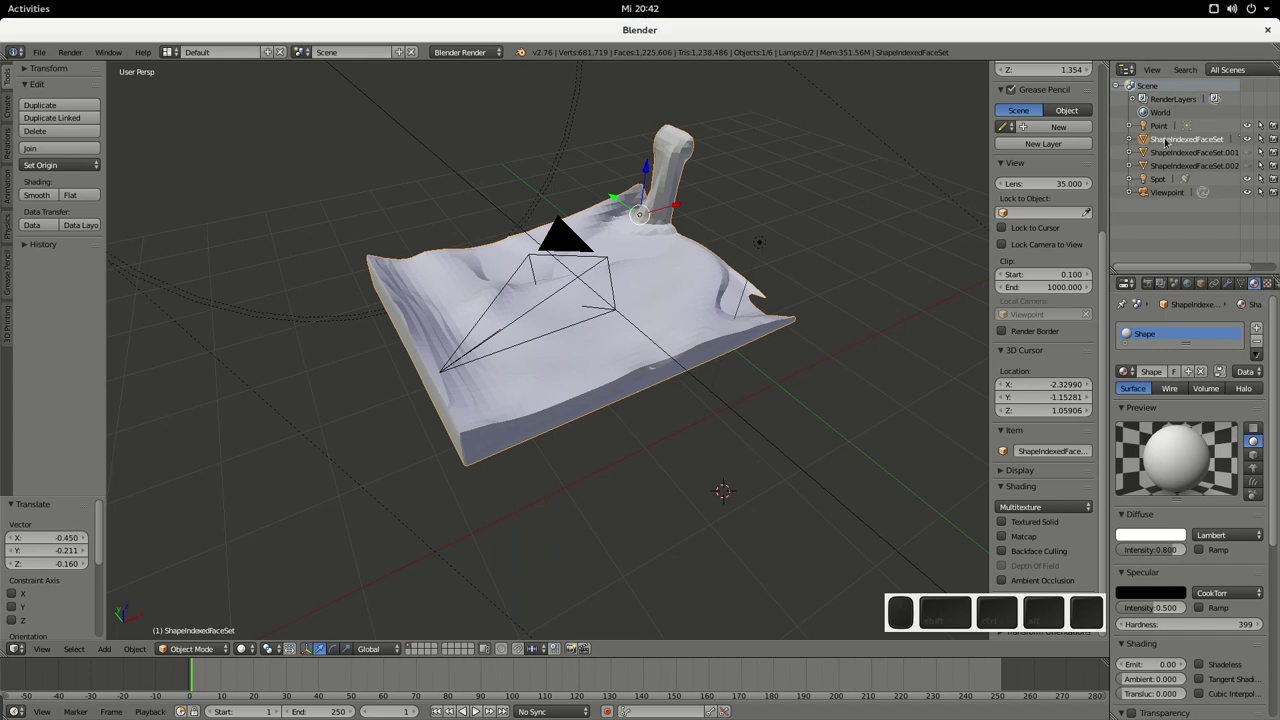
Step: Turn off Vertex Color Paint on the Shape material and render the dark greenish scene (F12)
scroll("up", 3)
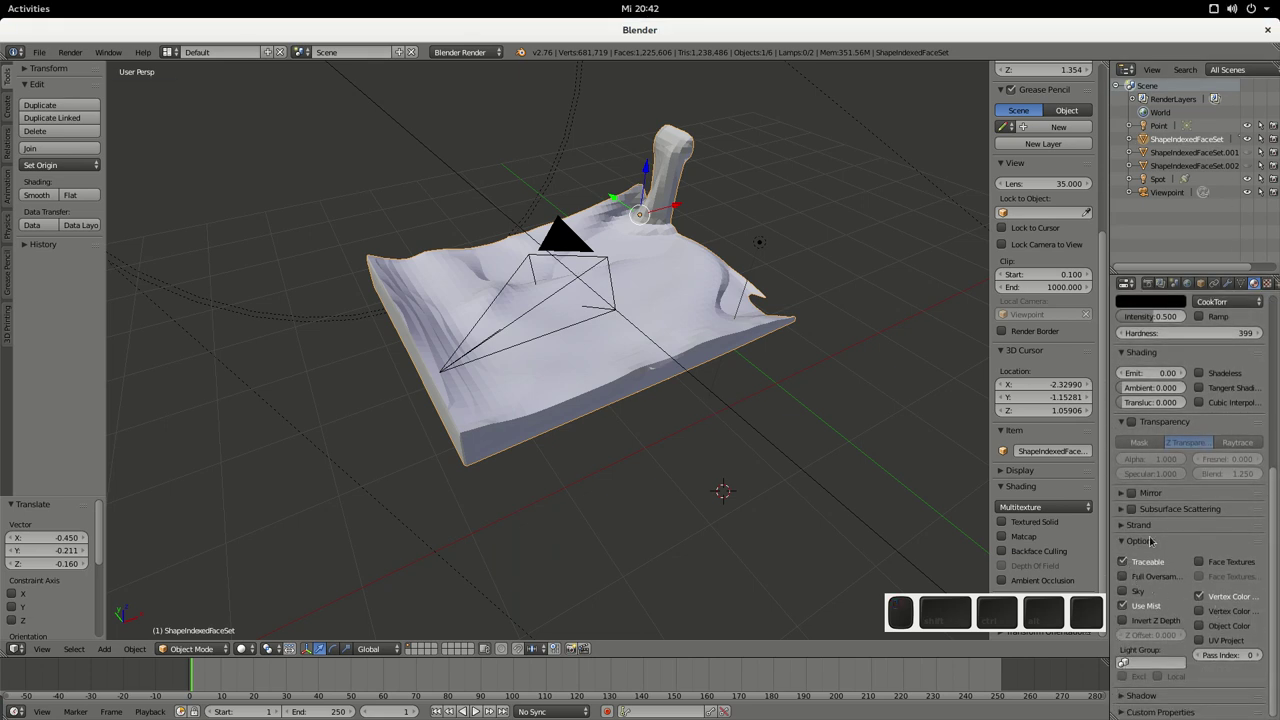
left_click(1196, 601)
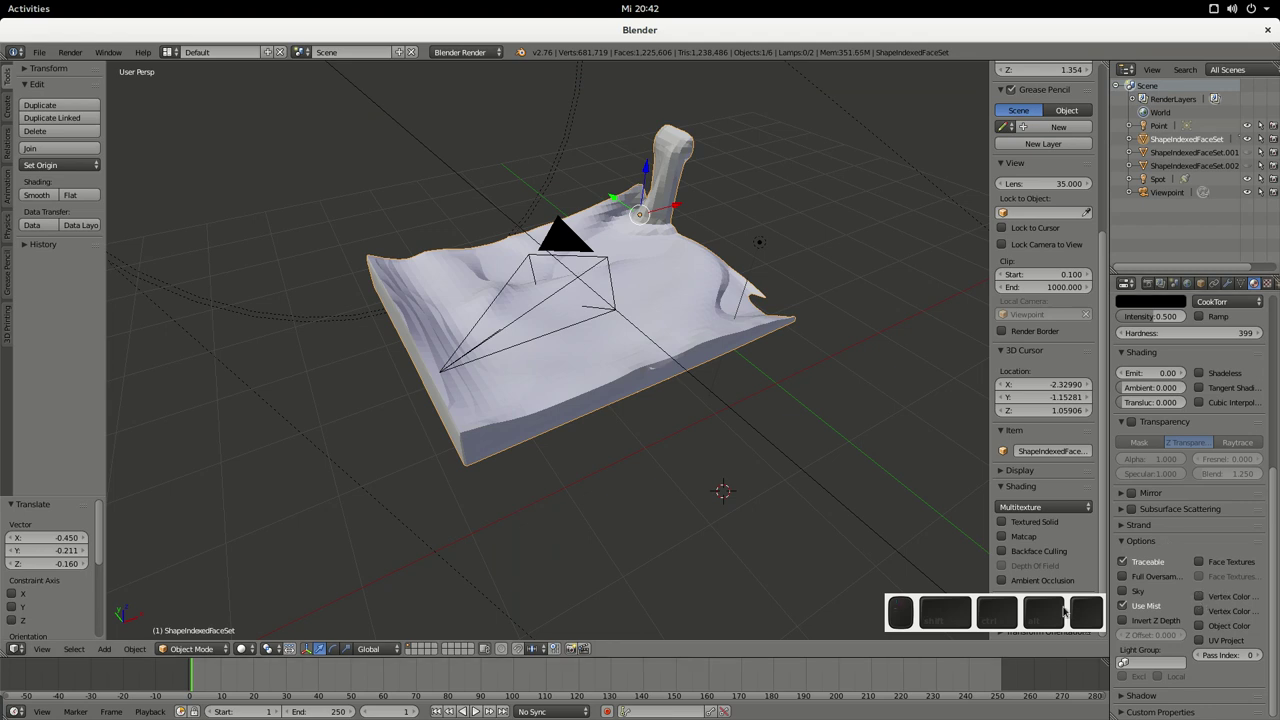
key("F12")
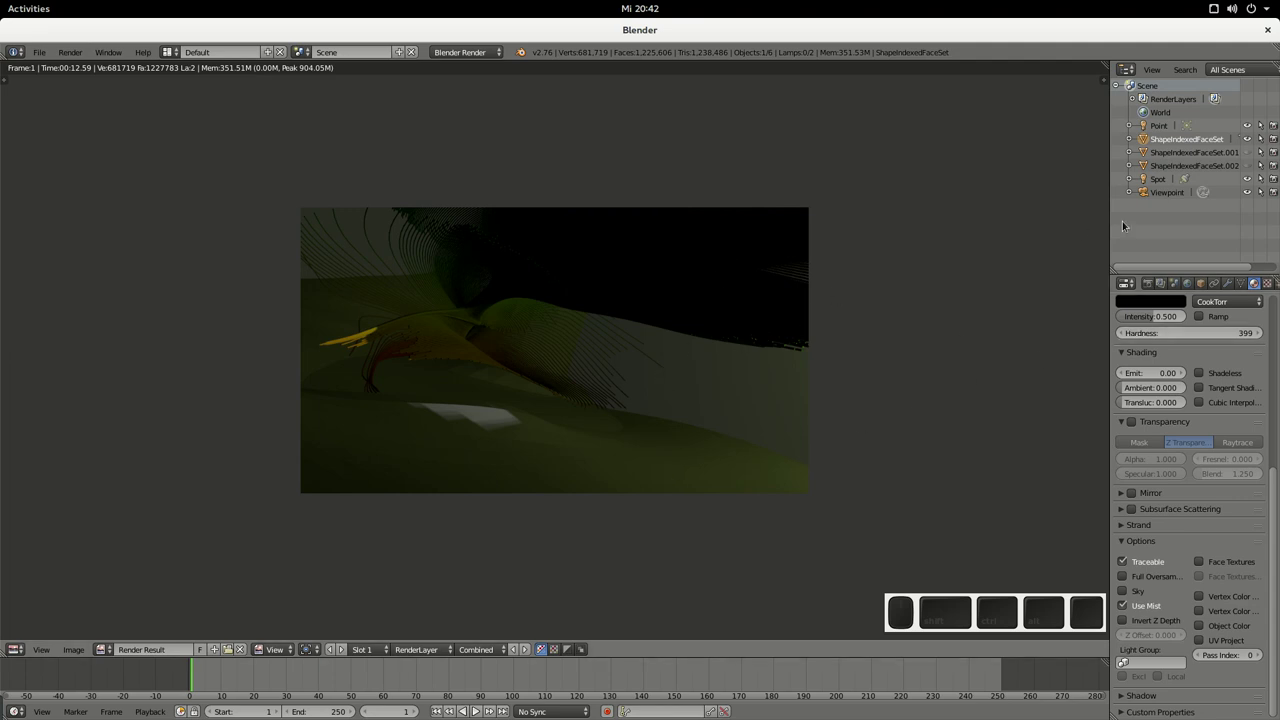
Step: Review the Point lamp's settings in the Properties editor
left_click(1159, 178)
left_click(1156, 129)
left_click(1155, 490)
scroll("up", 3)
scroll("up", 3)
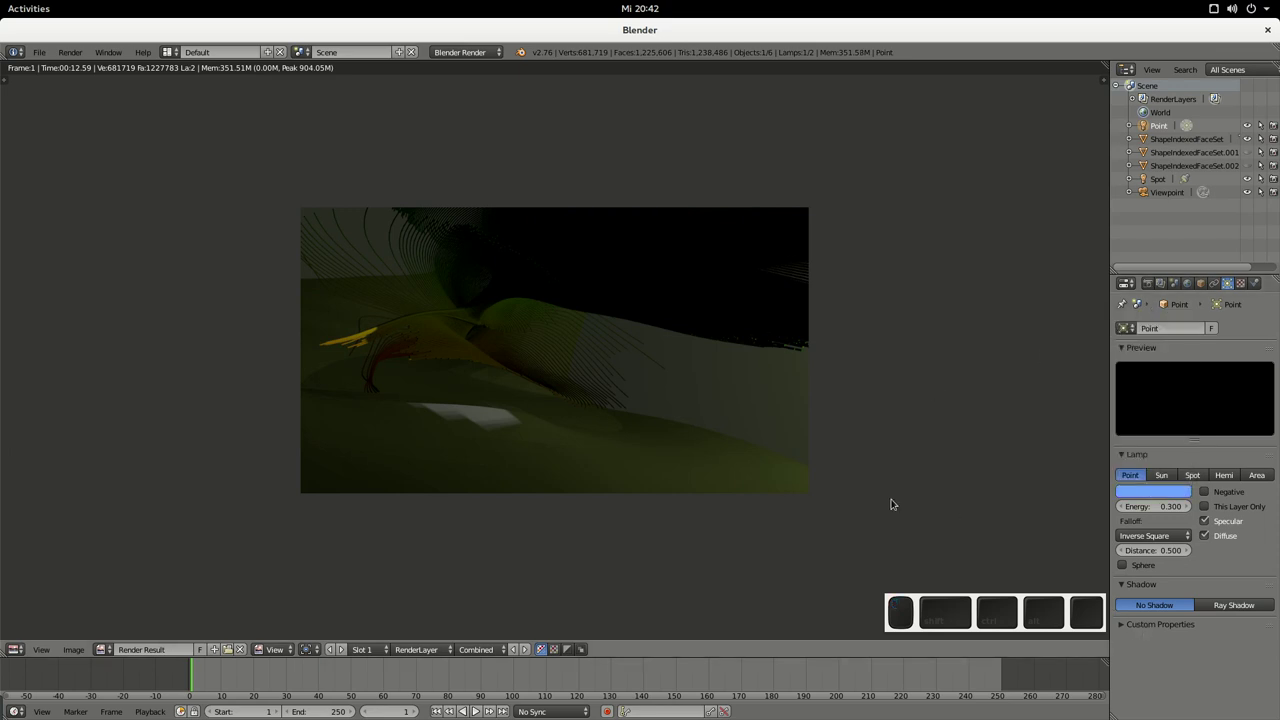
Step: Re-render the scene in bluish tones and select the ShapeIndexedFaceSet.001 mesh
key("F12")
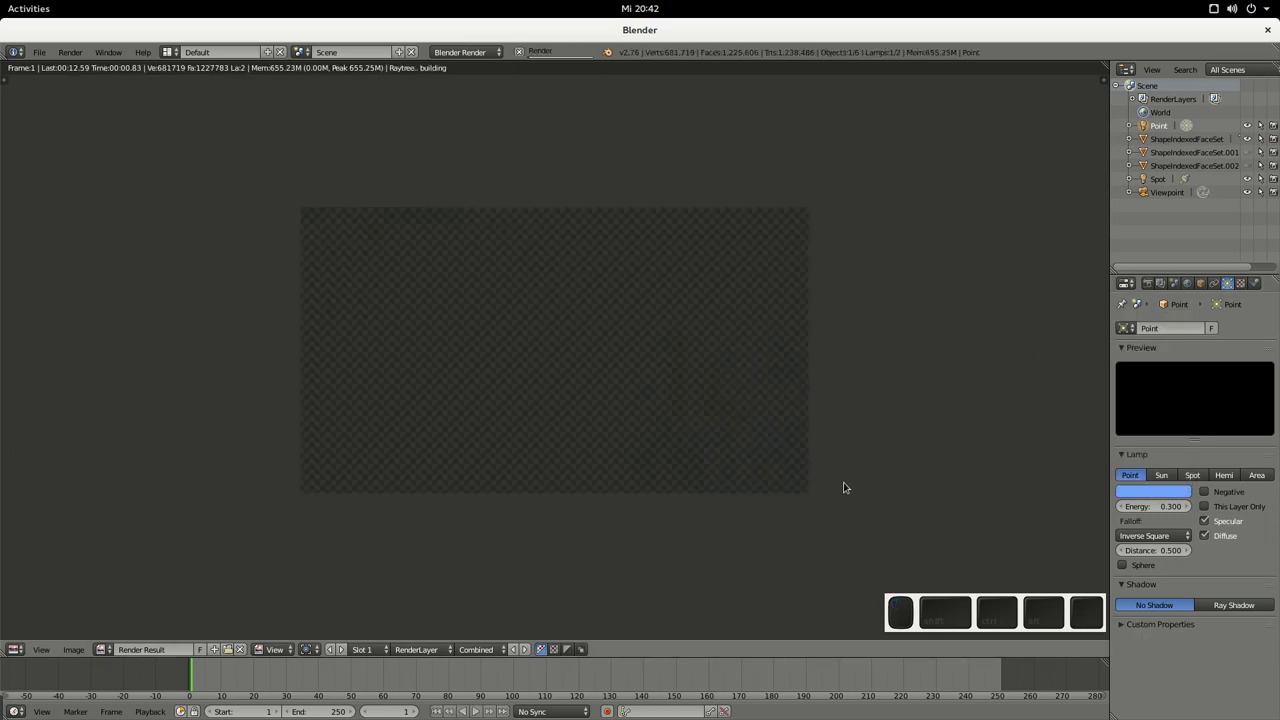
scroll("up", 3)
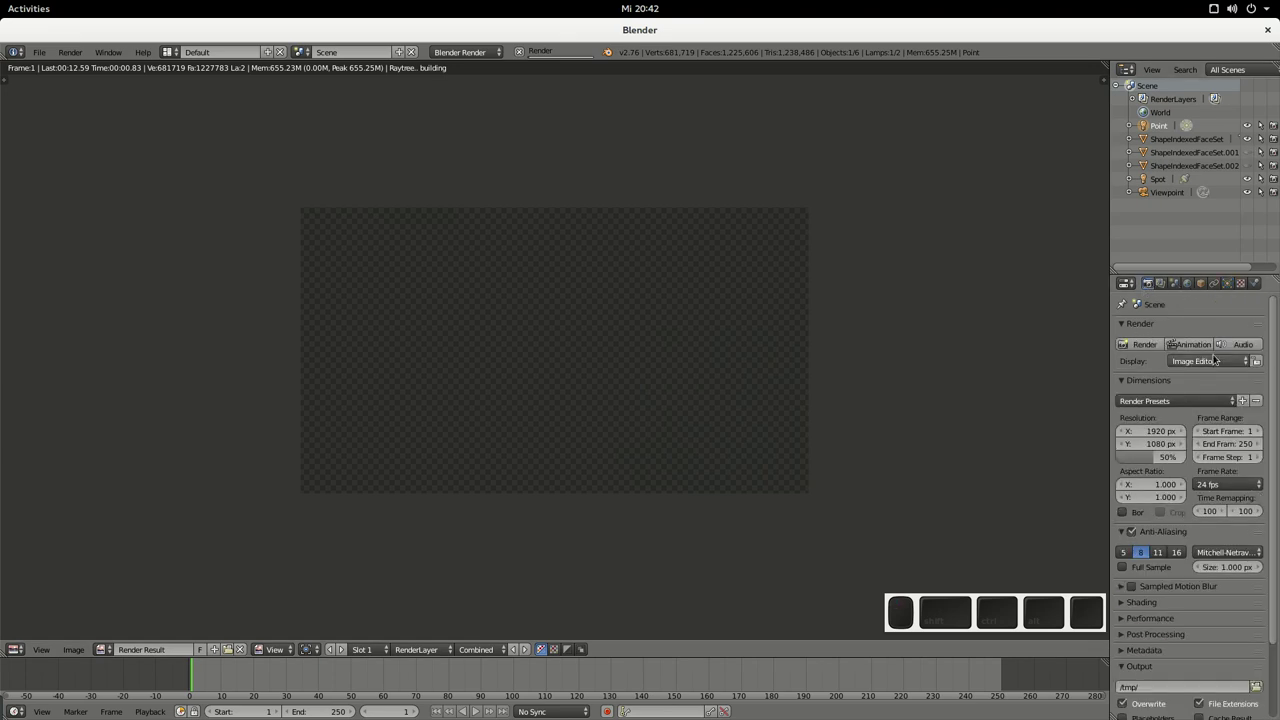
scroll("up", 3)
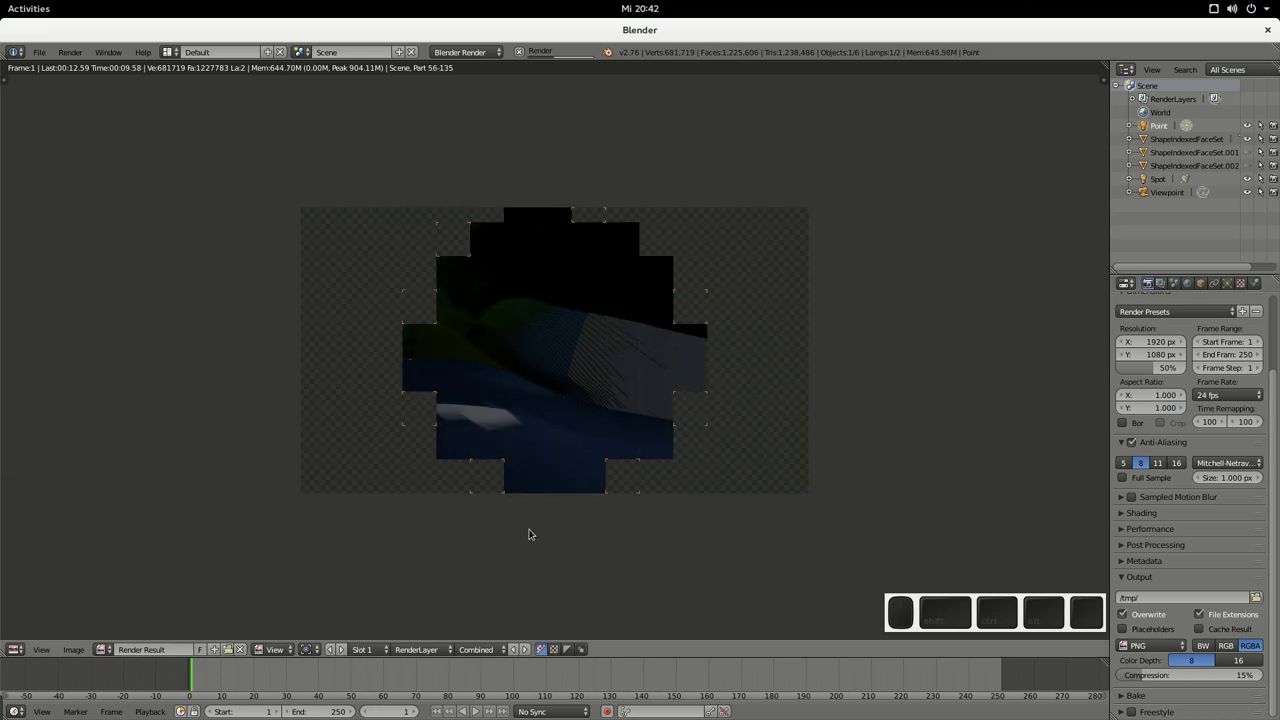
left_click(1154, 122)
left_click(1177, 141)
left_click(1181, 151)
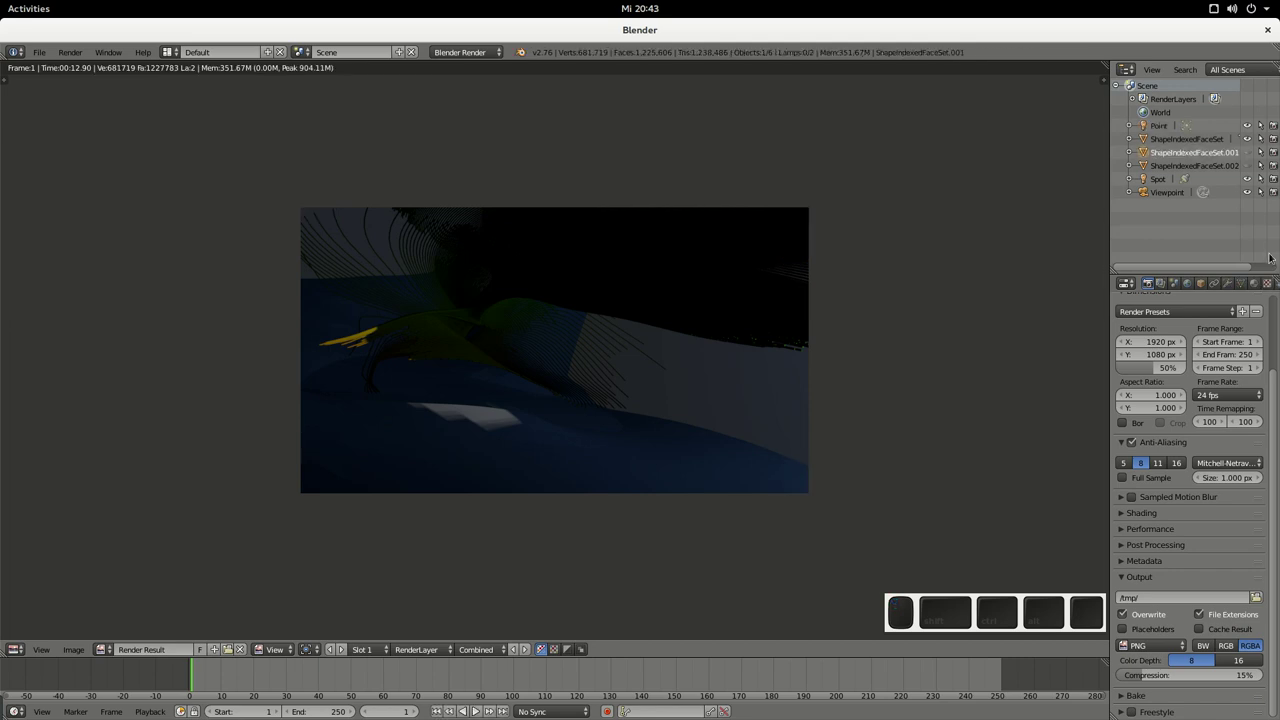
Step: Enable Vertex Color Paint and disable Transparency on the terrain material
left_click(1251, 285)
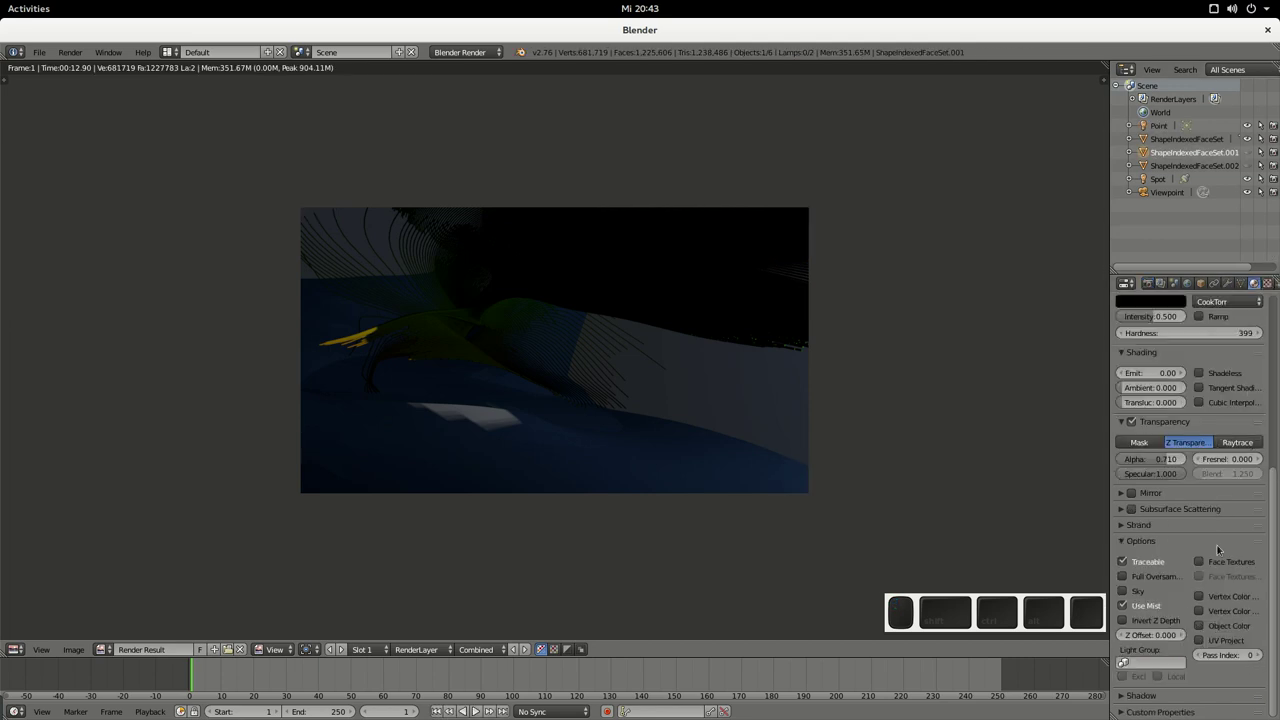
left_click(1212, 599)
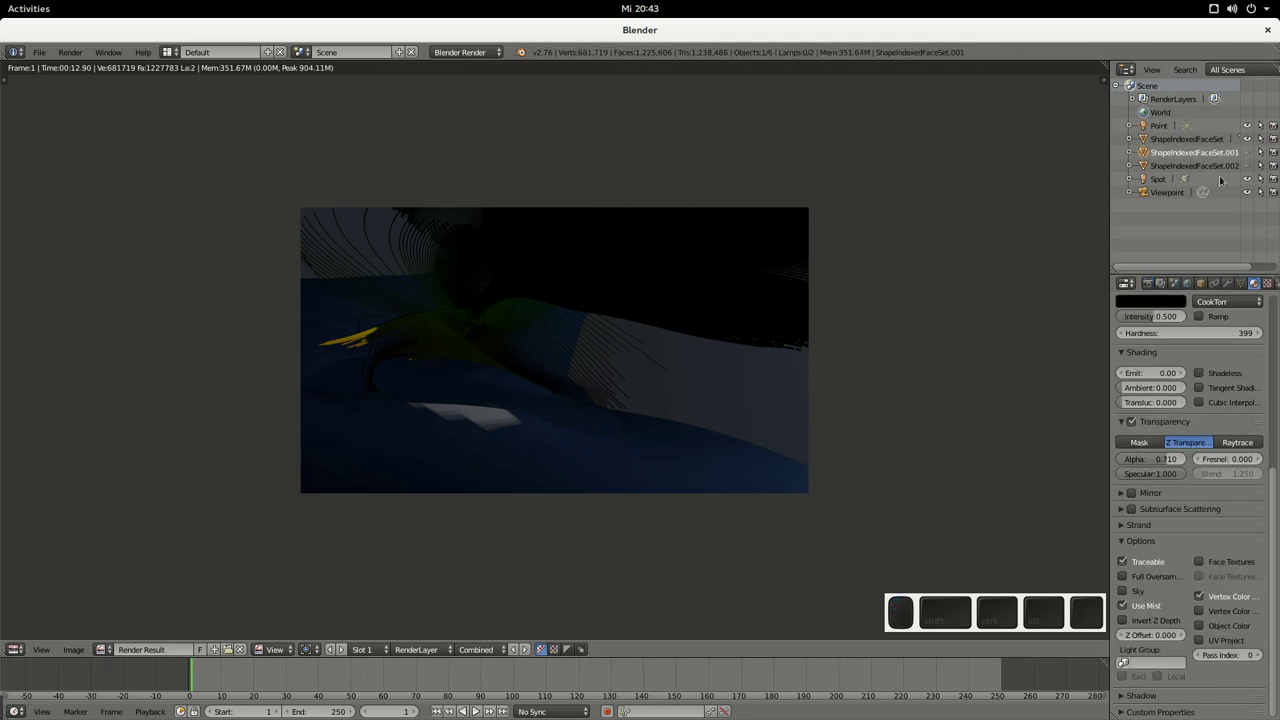
left_click(1245, 151)
left_click(1246, 153)
key("Escape")
Step: Place the 3D cursor beside the terrain, test-render, then return to the viewport
left_click(1202, 137)
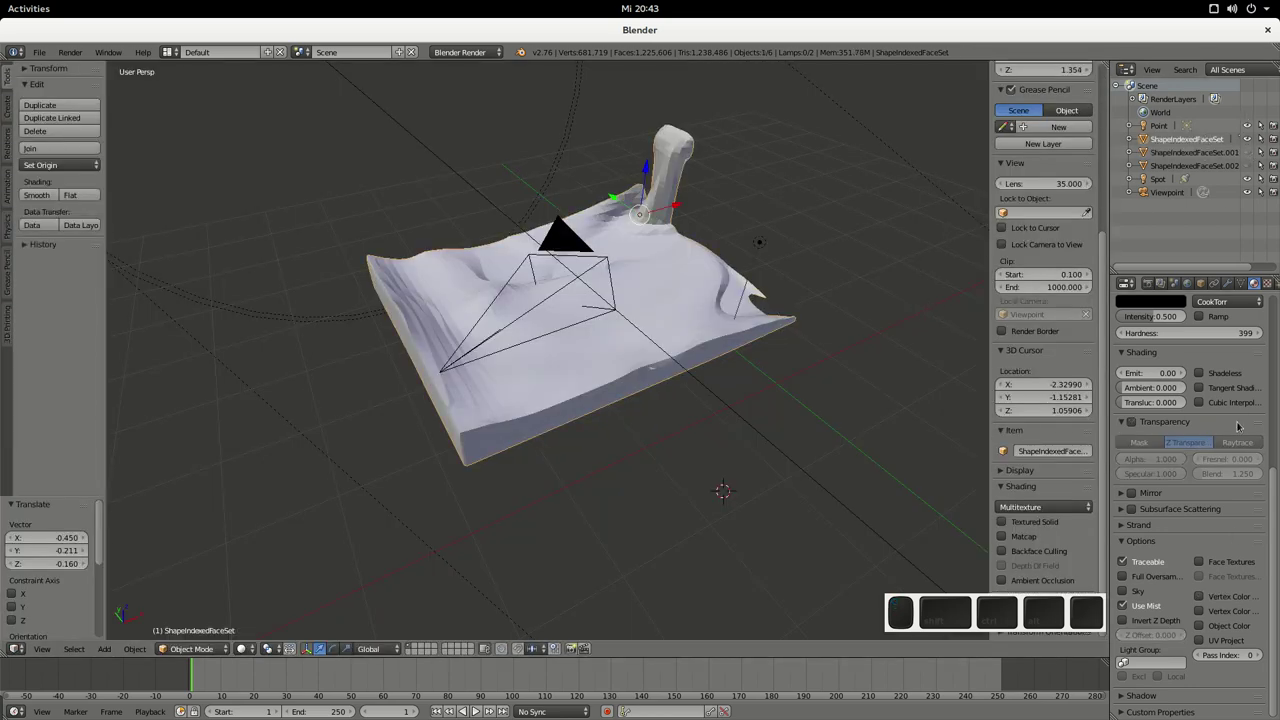
left_click(1200, 600)
left_click(924, 465)
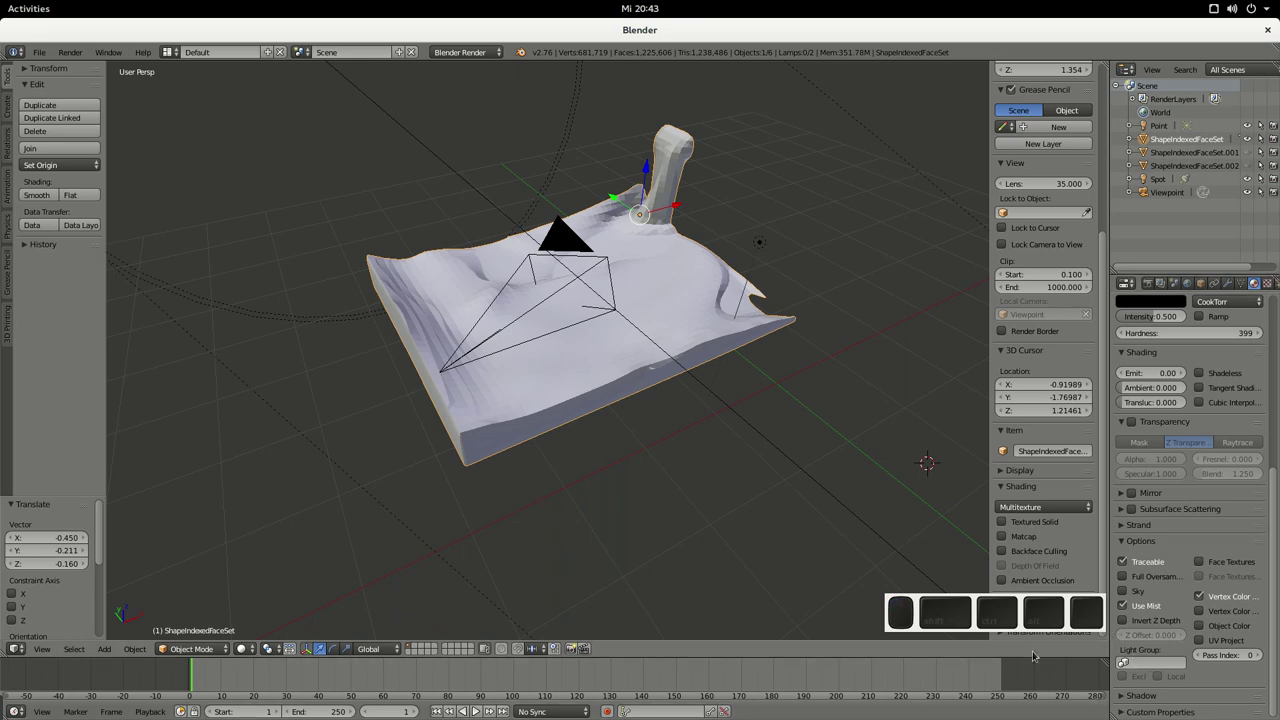
key("F12")
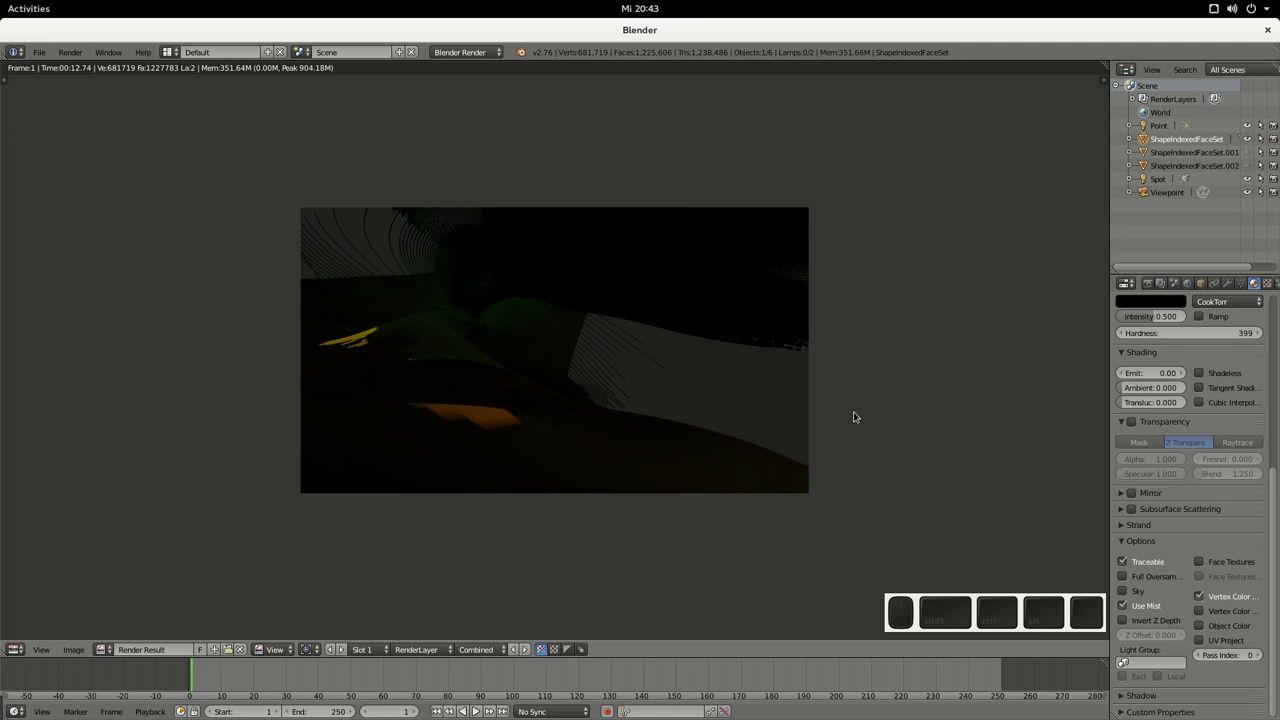
key("Escape")
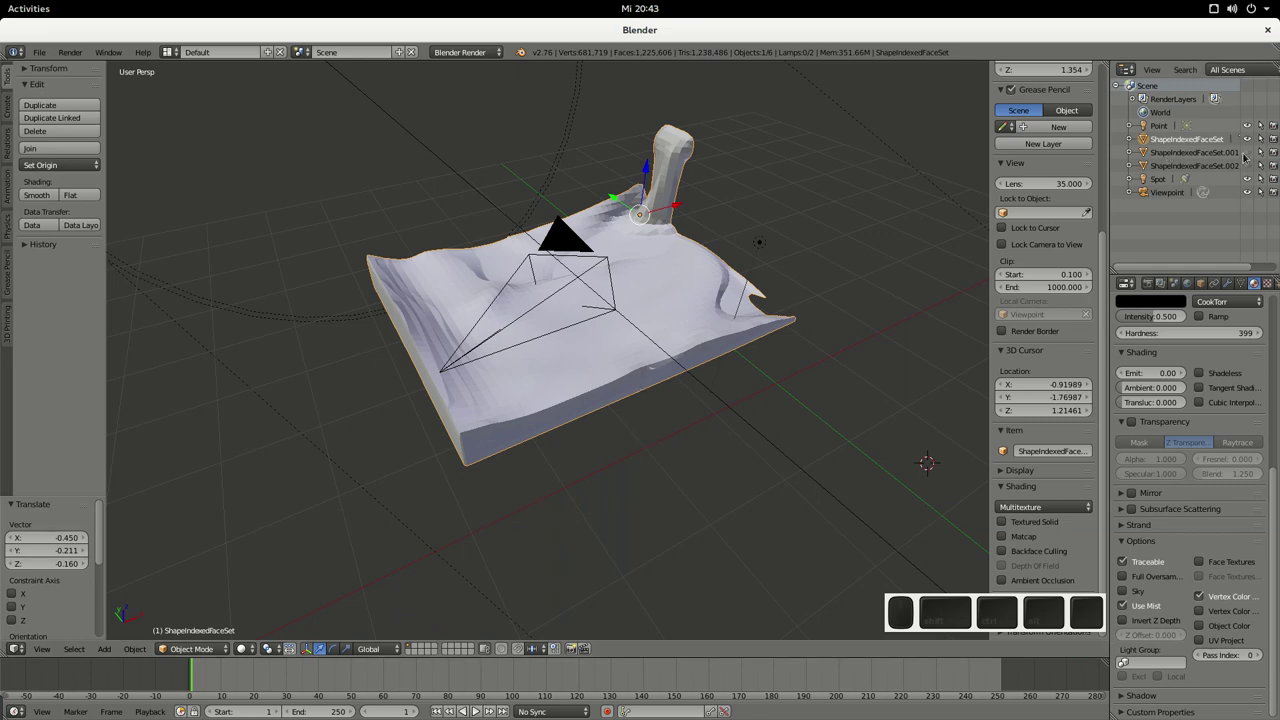
Step: Orbit and zoom the view around the terrain
middle_click(1240, 156)
scroll("down", 3)
middle_click(501, 559)
left_click(472, 537)
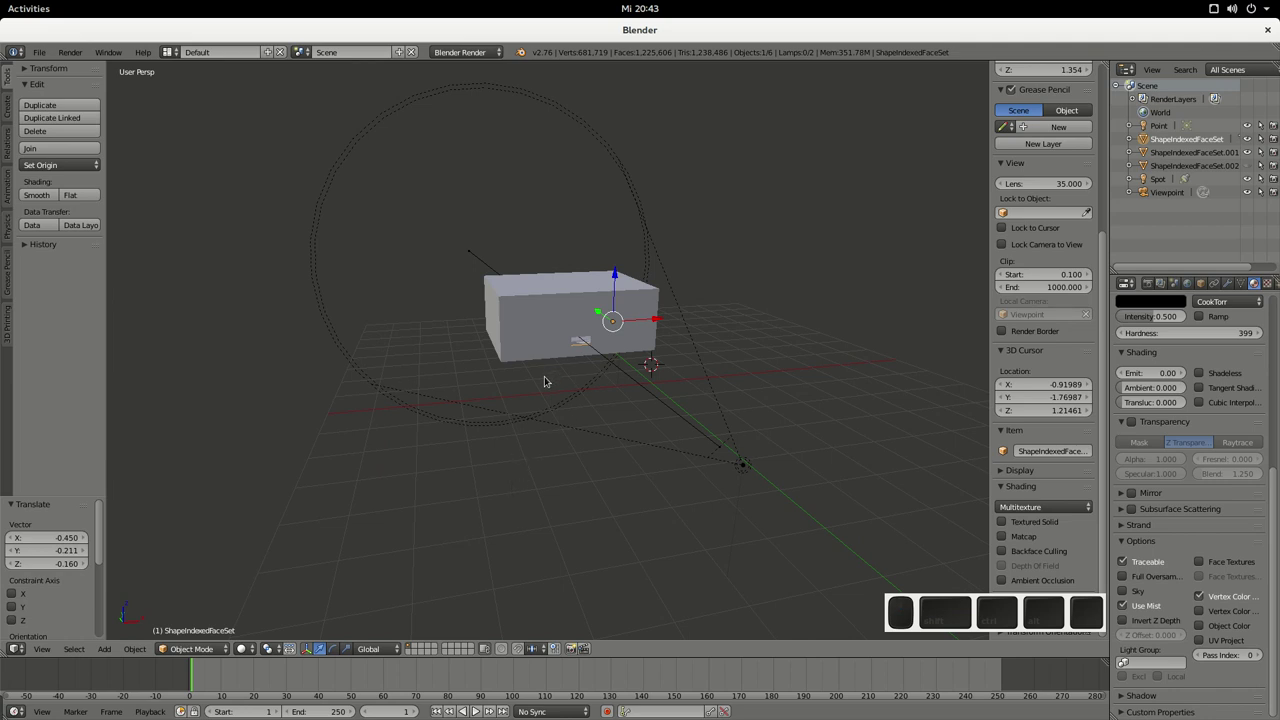
middle_click(529, 487)
scroll("up", 3)
scroll("up", 3)
scroll("down", 3)
left_click_drag(487, 537, 428, 509)
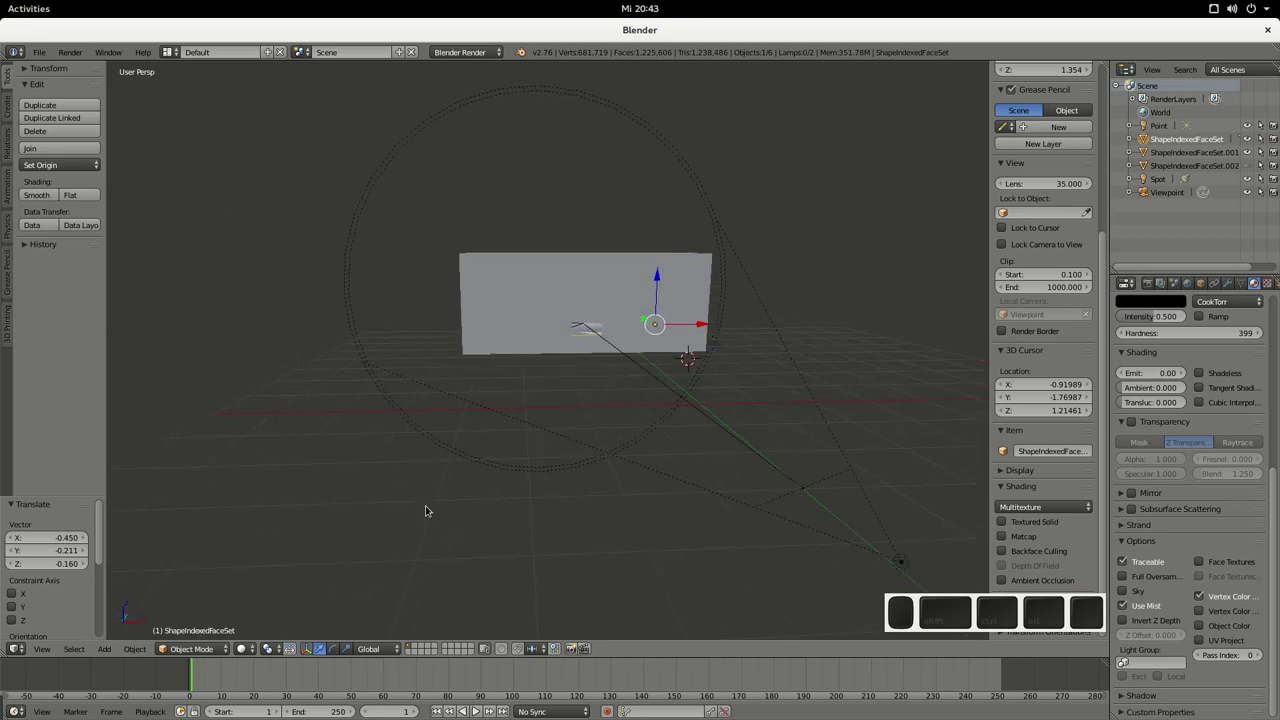
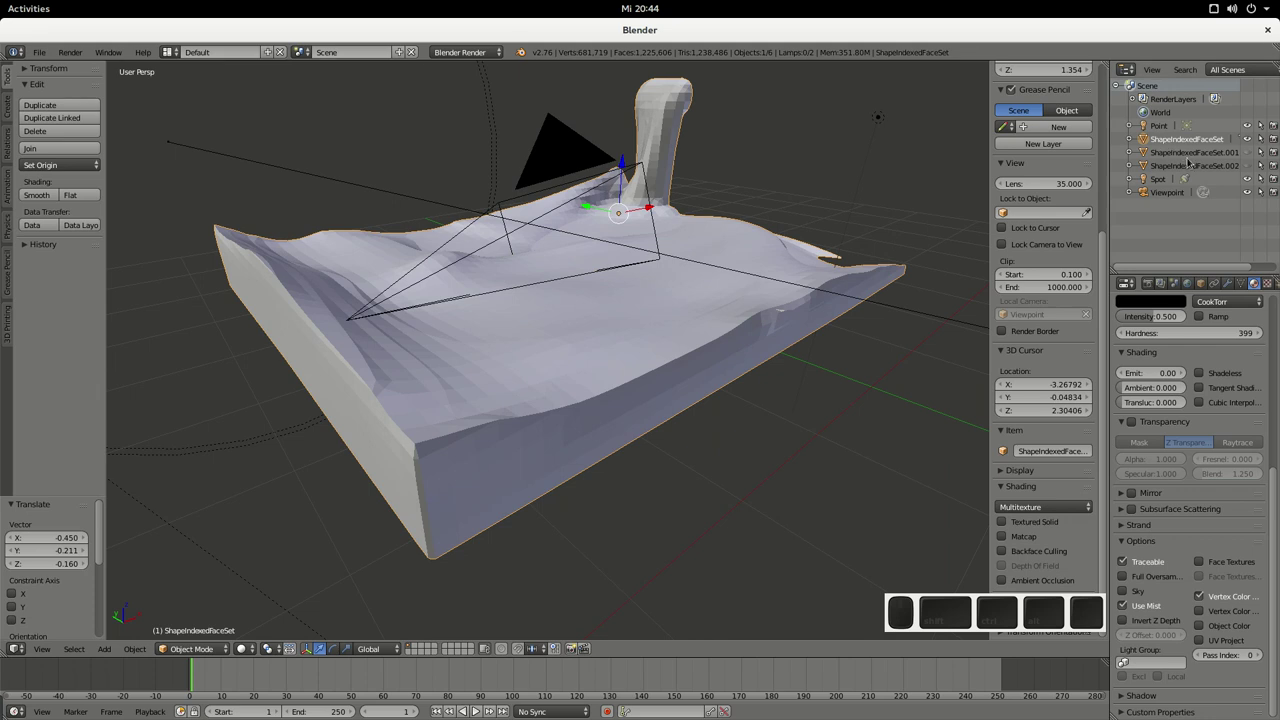
Step: Hide the camera, spot lamp, point lamp and streamline mesh via the Outliner eye icons
left_click(1242, 153)
left_click(1242, 153)
left_click(1245, 180)
left_click(1244, 197)
left_click(1245, 130)
middle_click(1238, 157)
middle_click(1247, 157)
middle_click(1246, 169)
middle_click(1244, 123)
middle_click(1245, 128)
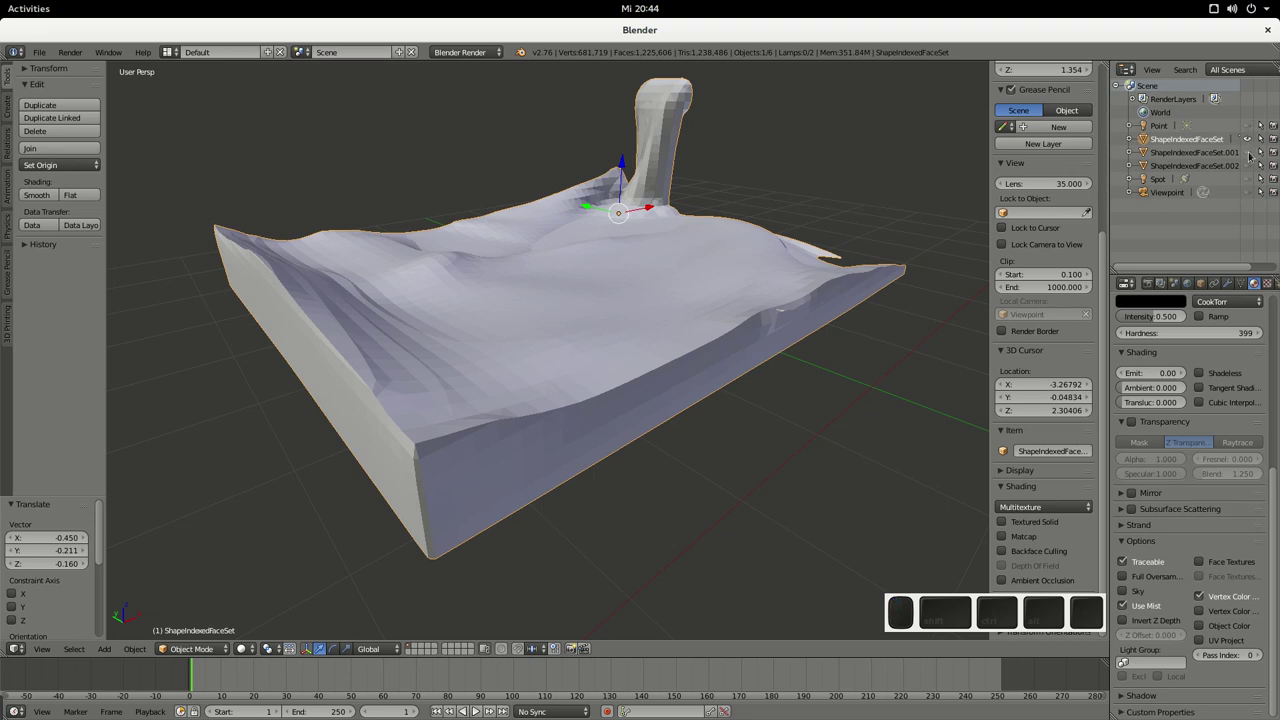
middle_click(1245, 155)
middle_click(1245, 155)
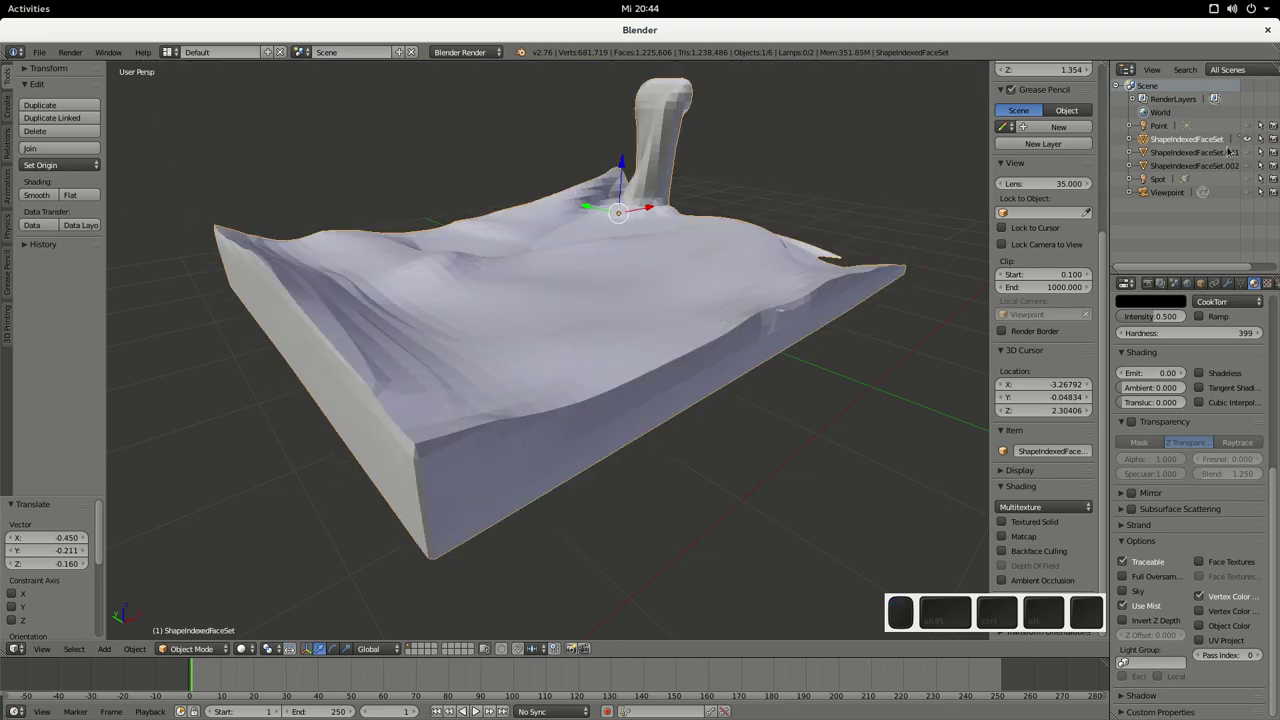
left_click(1182, 143)
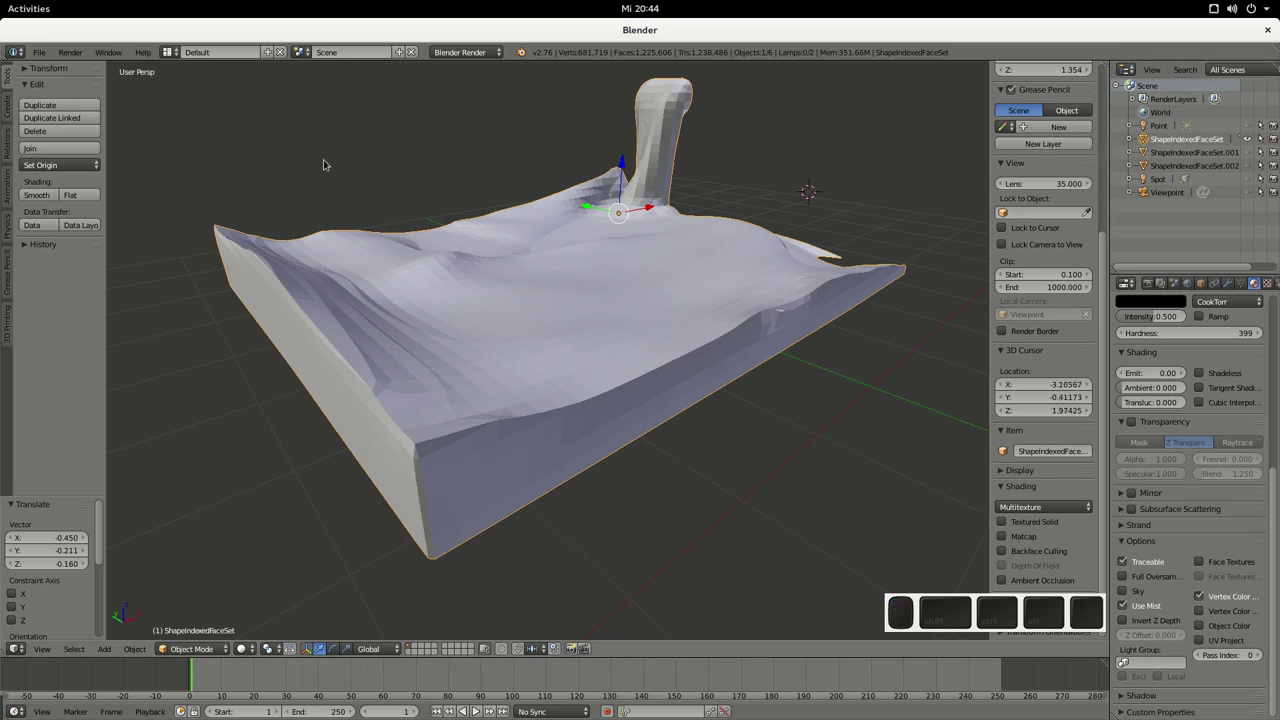
Step: Set the terrain mesh to Smooth shading and zoom in close to its edge
left_click(33, 201)
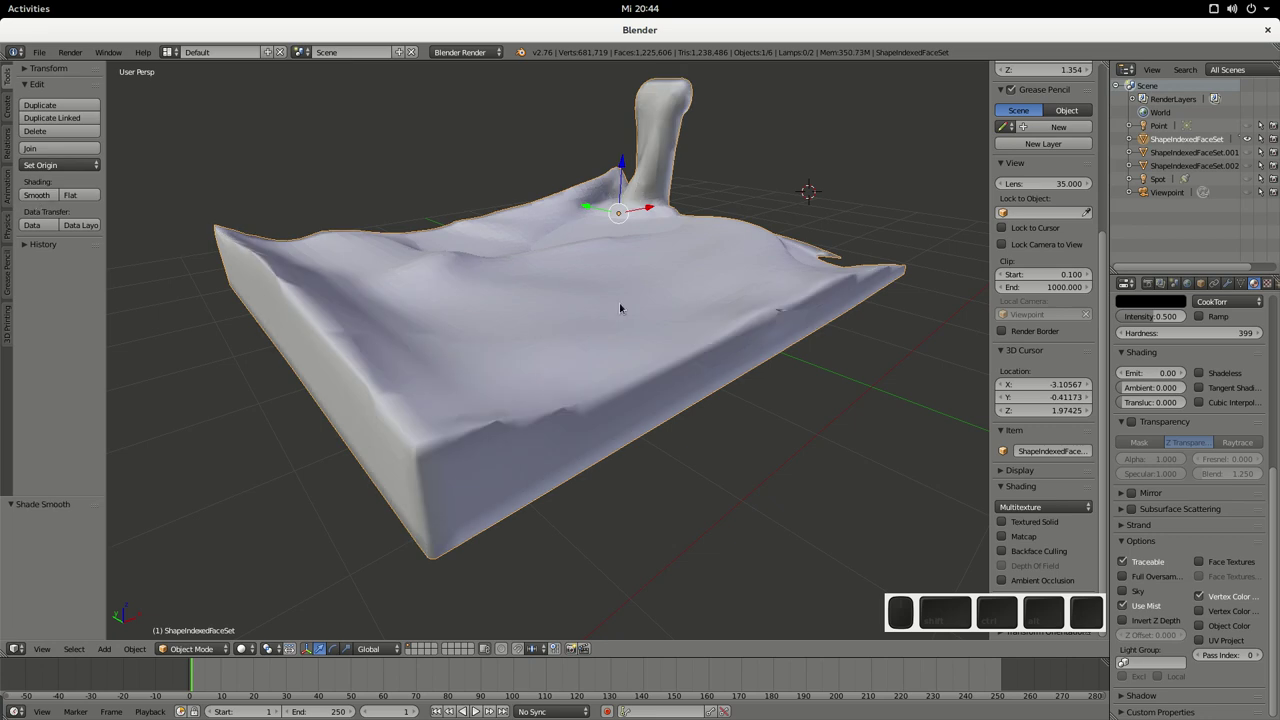
left_click_drag(713, 503, 705, 502)
left_click_drag(692, 506, 114, 186)
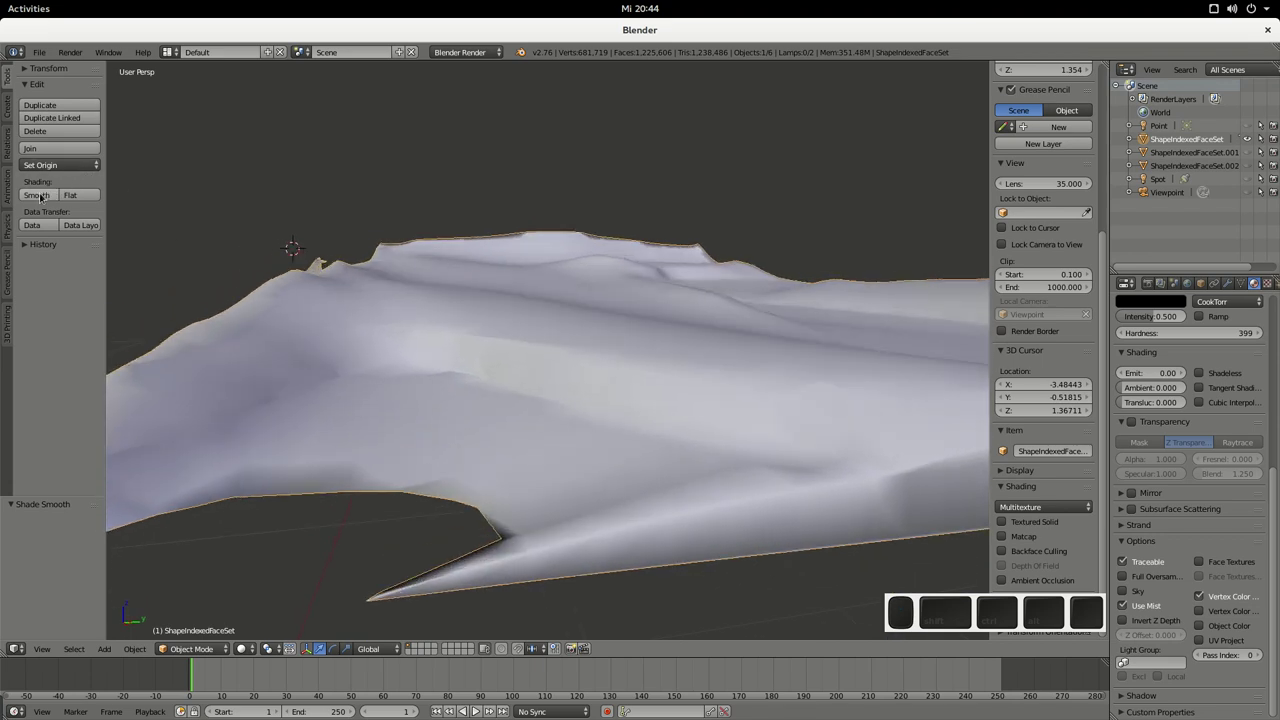
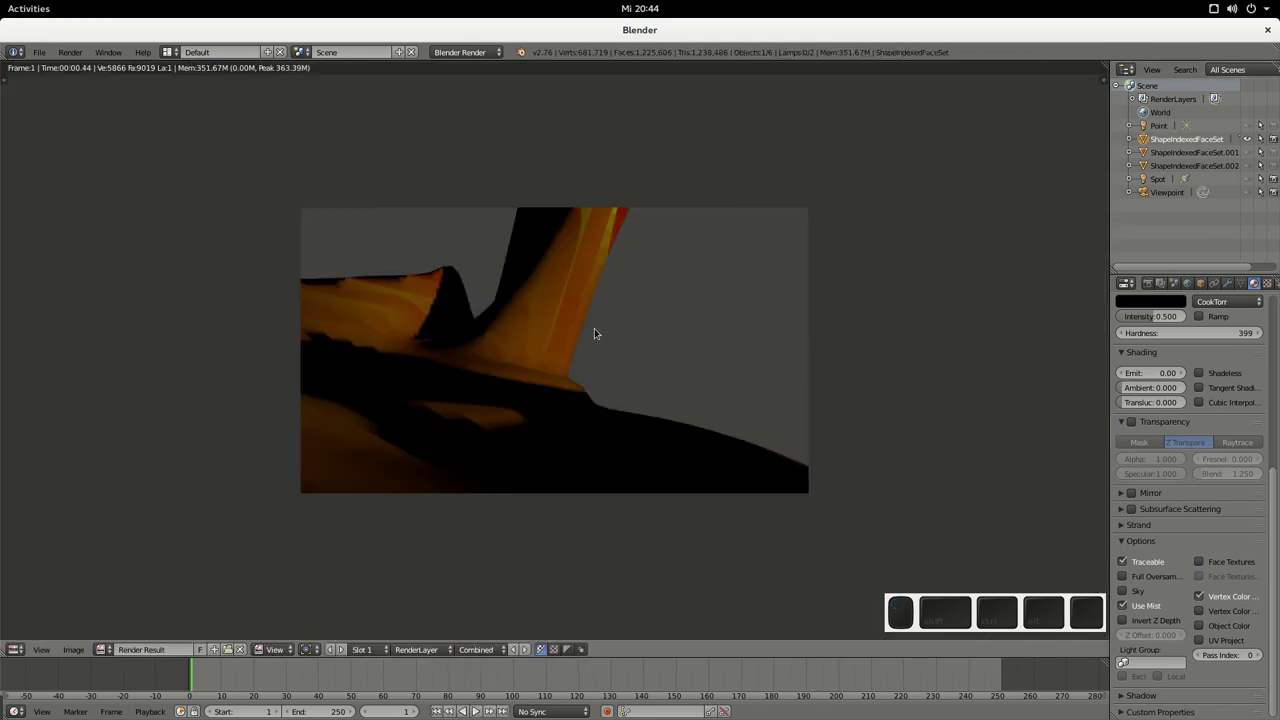
Step: Switch the mesh to Flat shading in the Tools panel and re-render
key("Escape")
middle_click(73, 195)
key("F12")
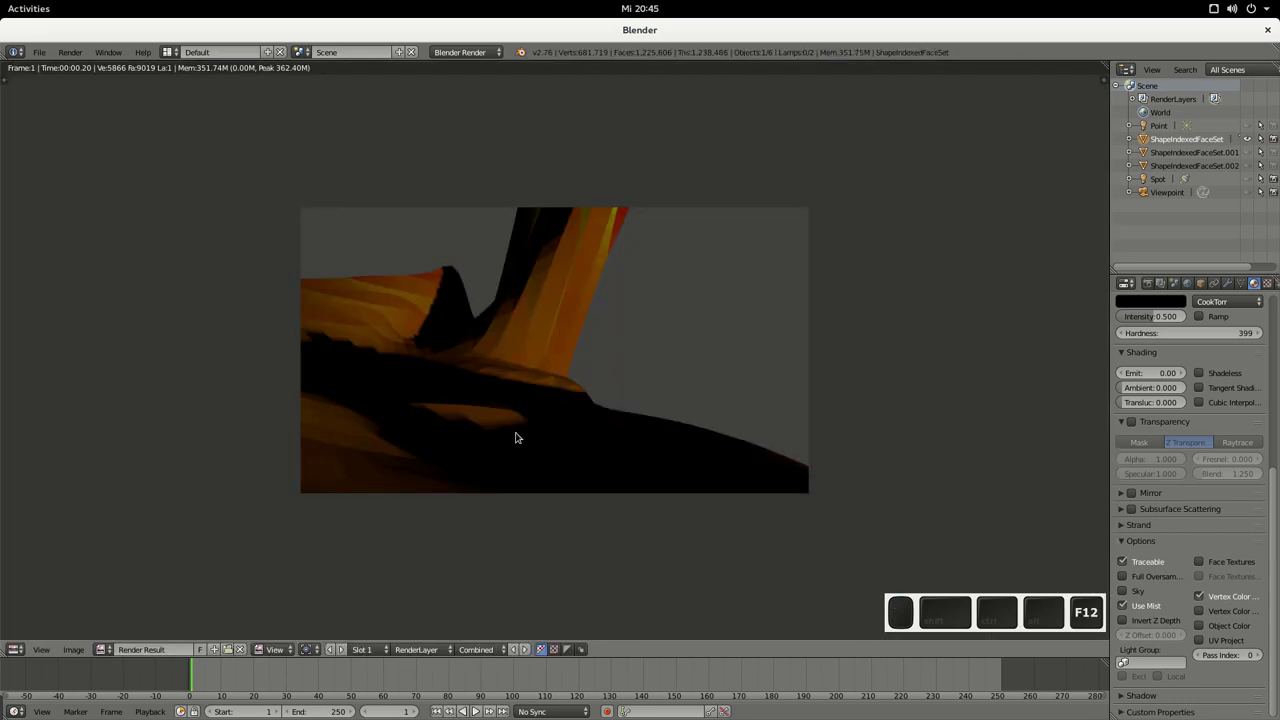
key("Escape")
middle_click(38, 200)
scroll("up", 3)
Step: Re-render the close-up to check the light-blue material
key("F12")
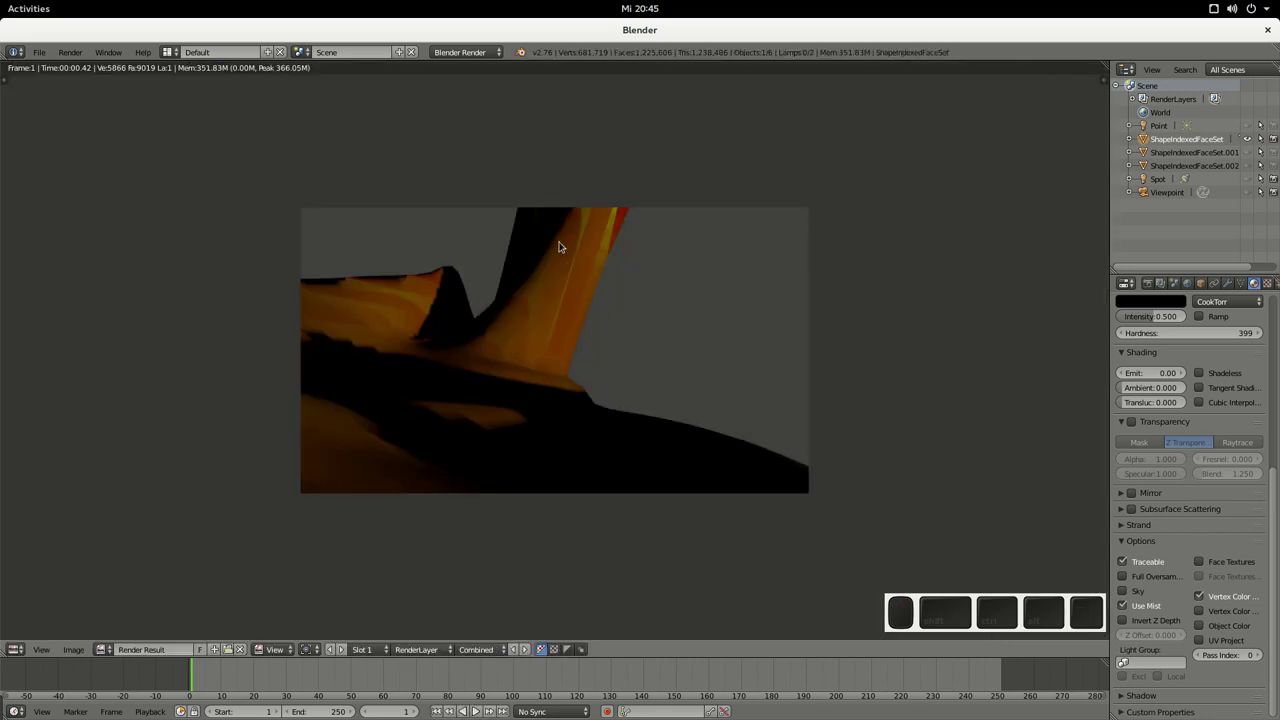
key("Escape")
scroll("up", 3)
key("F12")
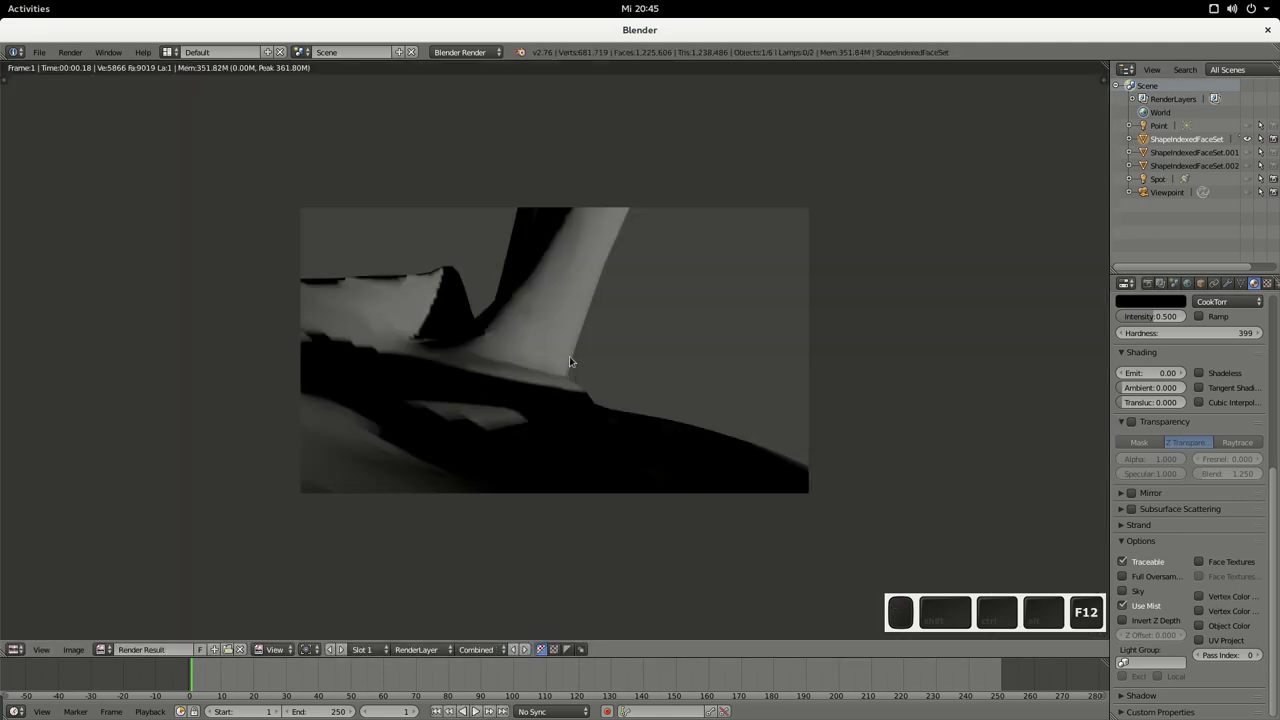
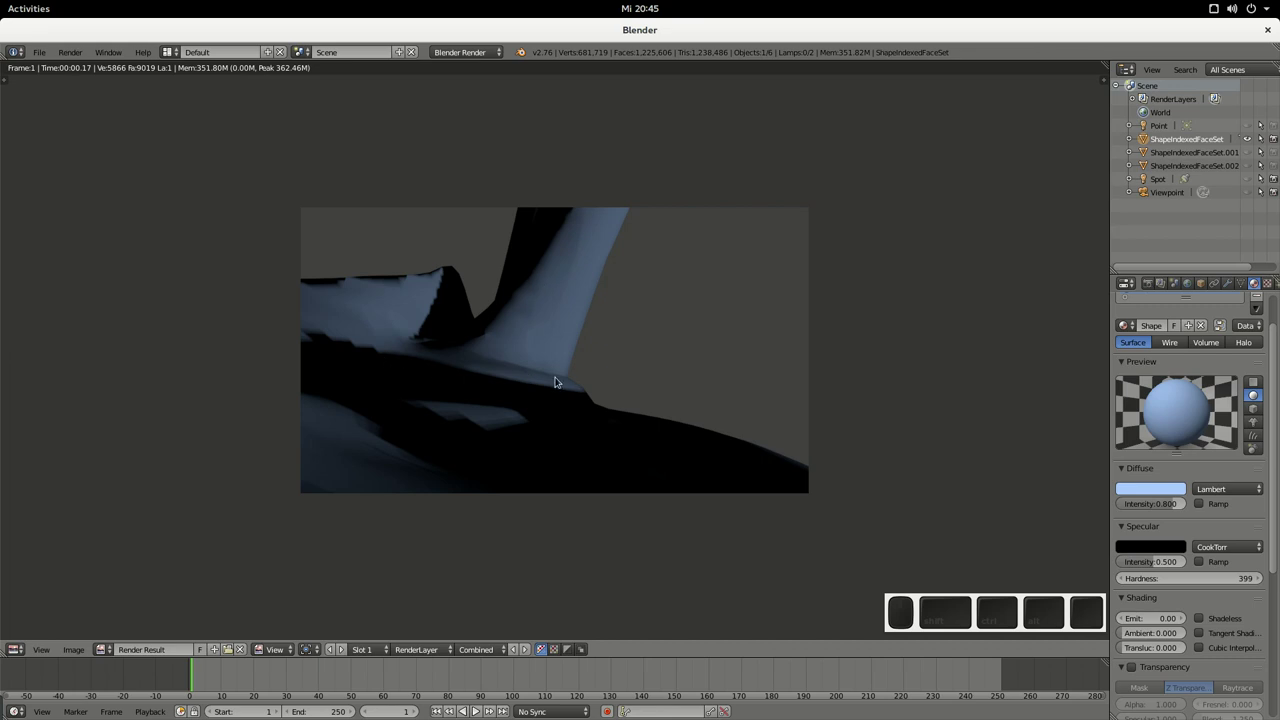
left_click(946, 371)
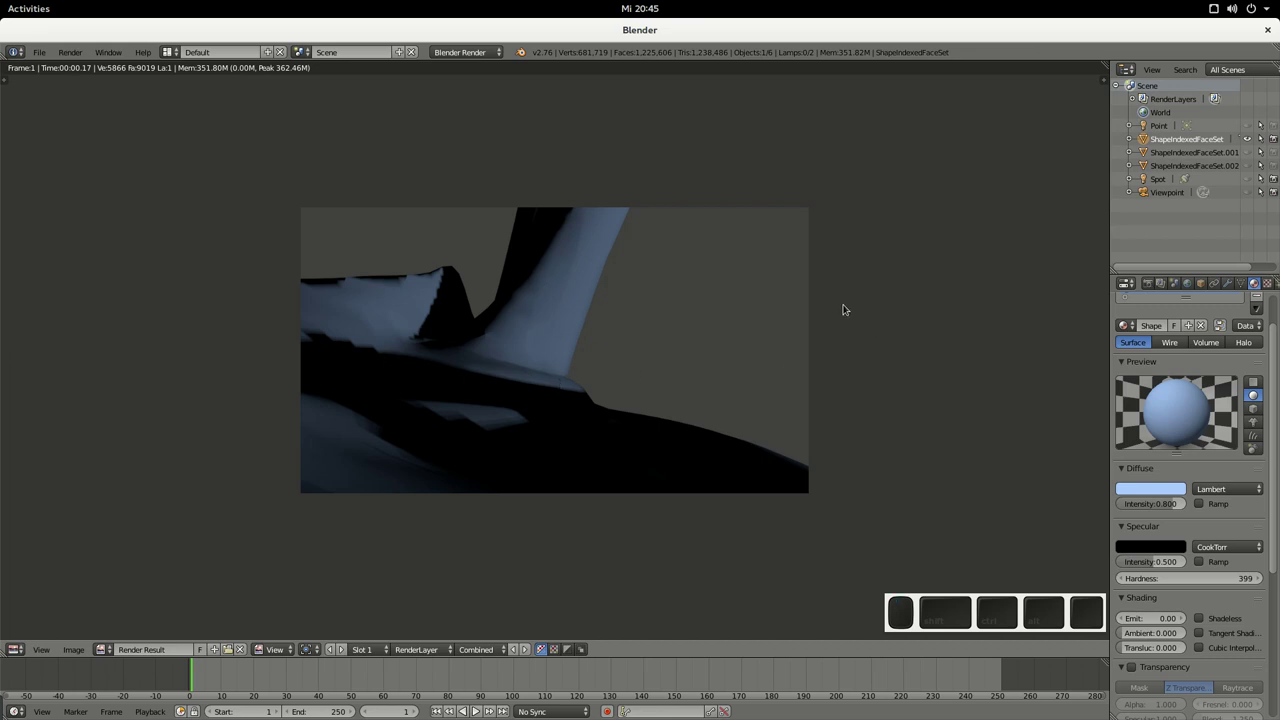
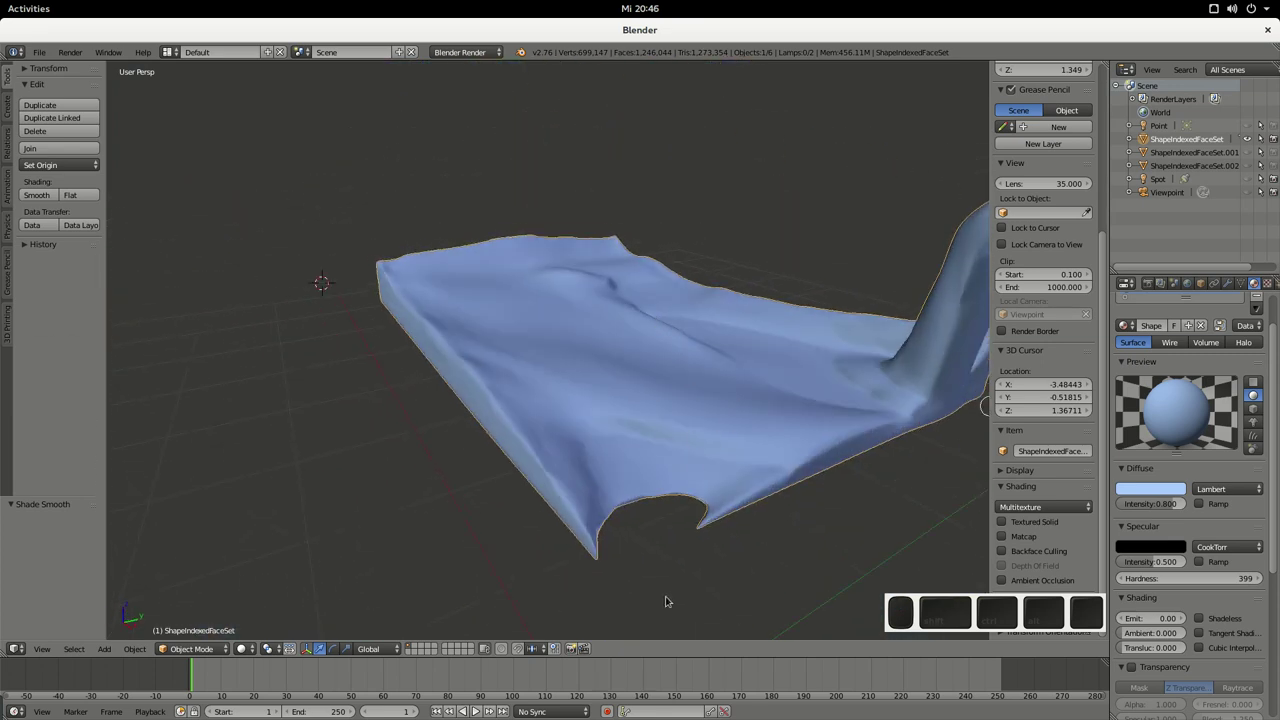
Step: Orbit around the mesh to inspect the smoothed light-blue surface
left_click_drag(722, 528, 432, 536)
left_click_drag(424, 510, 458, 520)
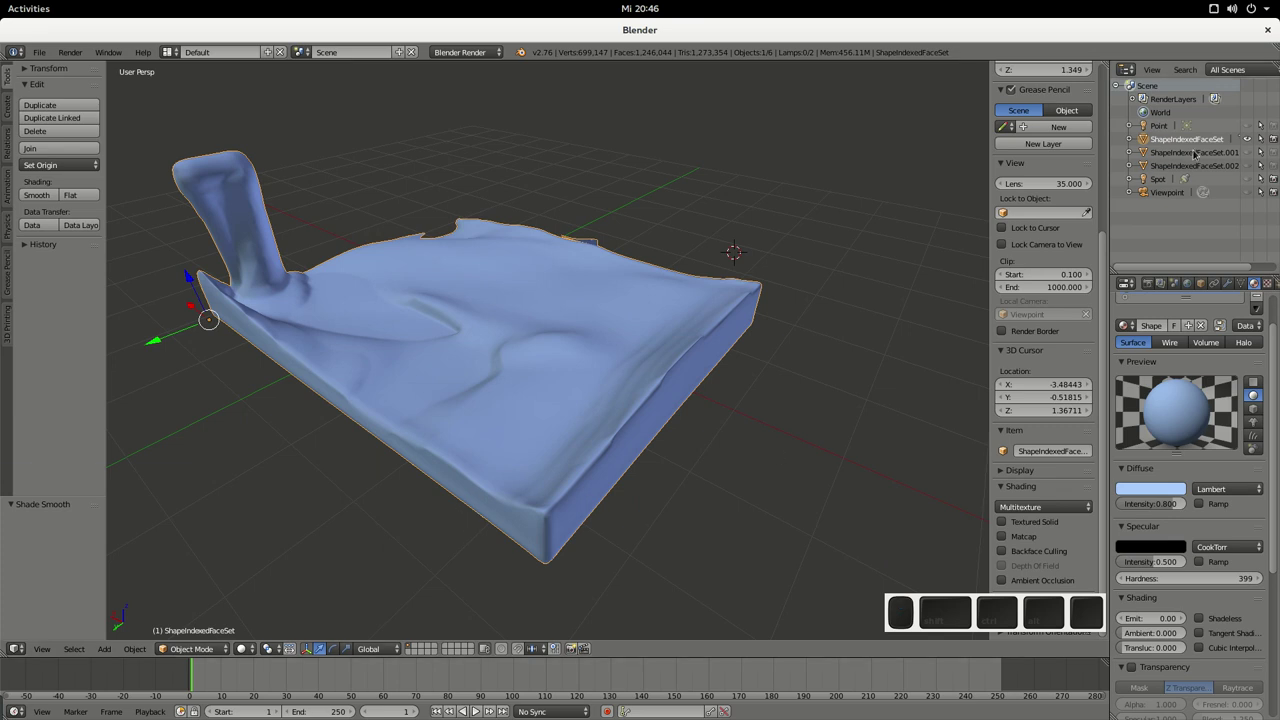
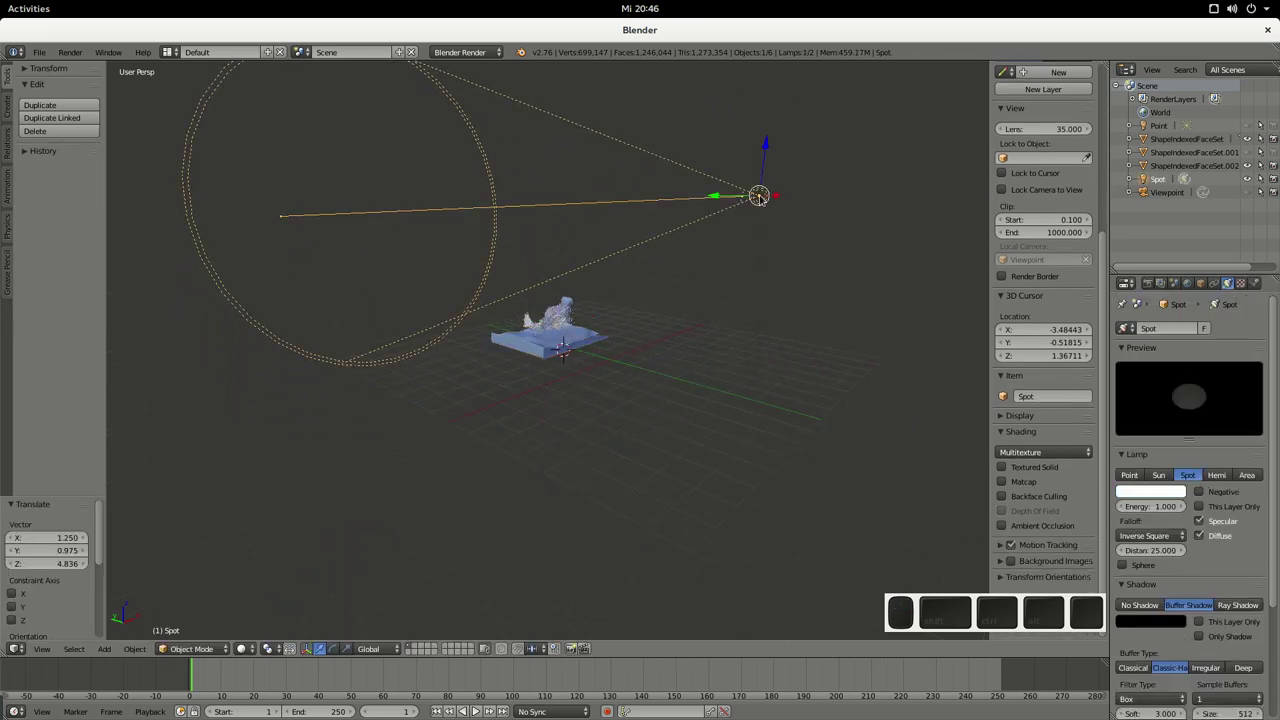
Step: Tilt the spot lamp about -31.5° around X and start a new render
key("f")
key("x")
key("Escape")
key("r")
key("x")
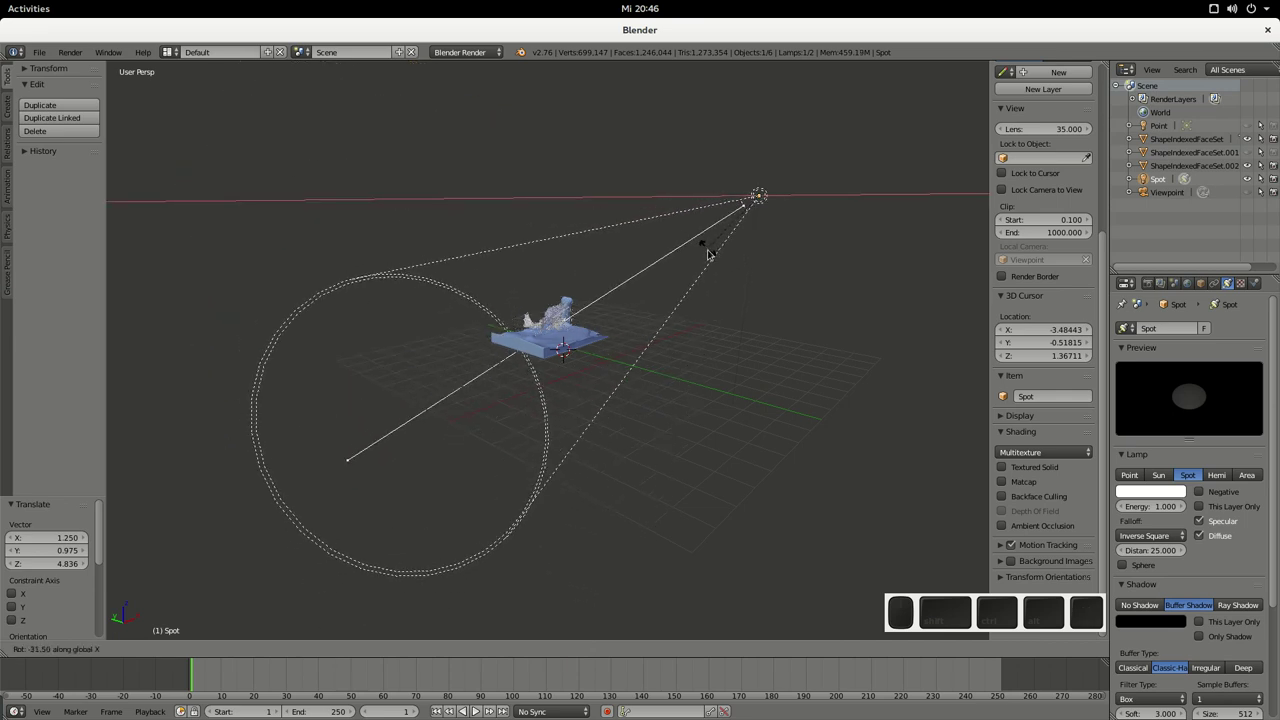
left_click(714, 255)
left_click_drag(733, 393, 763, 406)
key("F12")
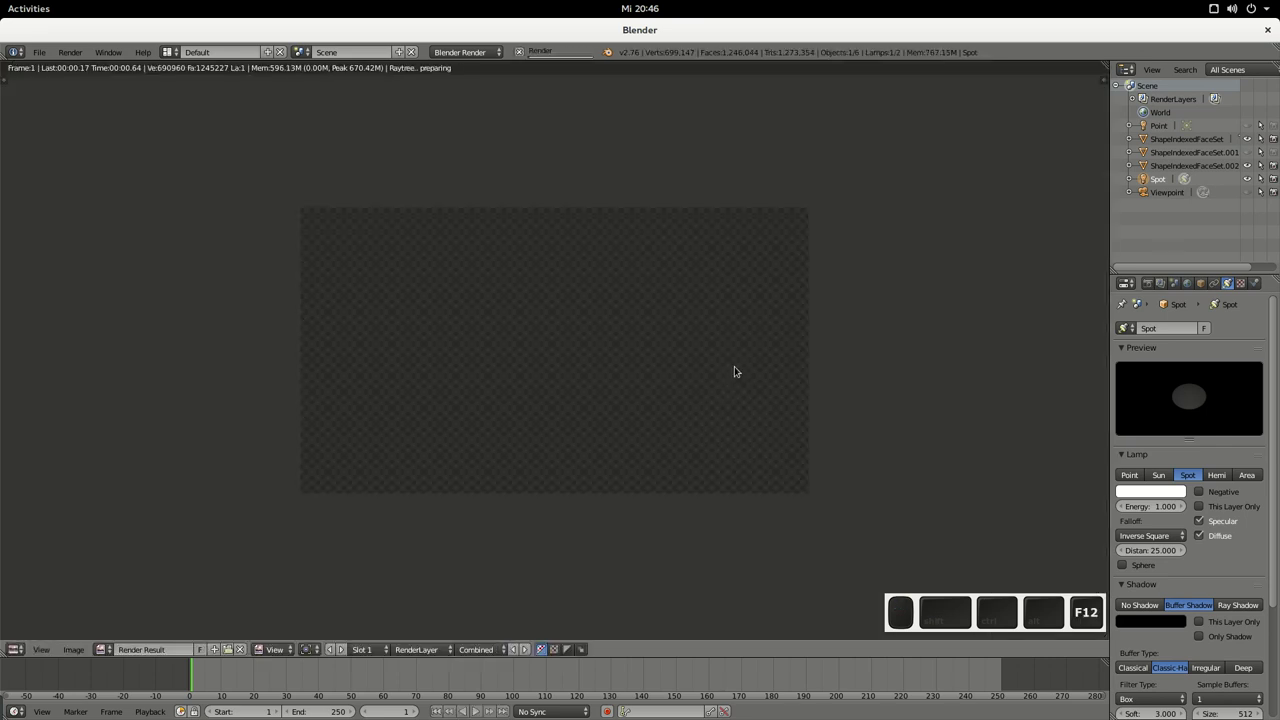
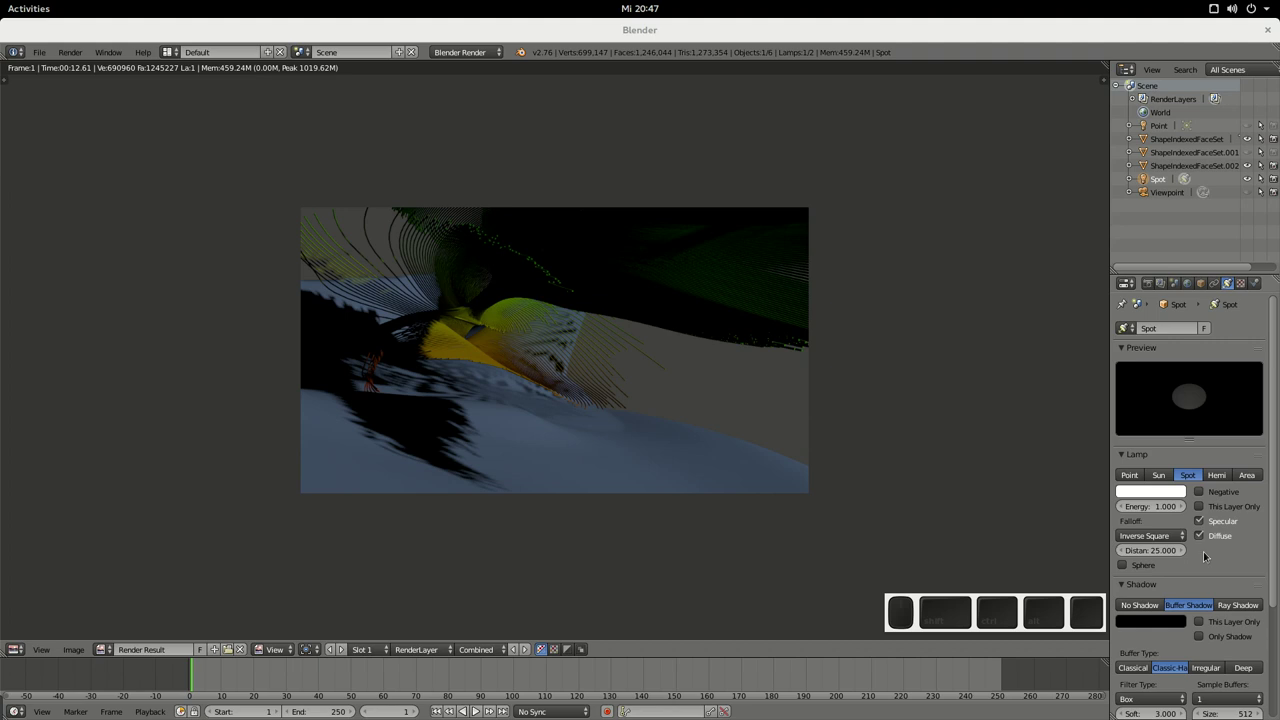
Step: After the render finishes, expand the render engine dropdown in the Info header
left_click(1050, 387)
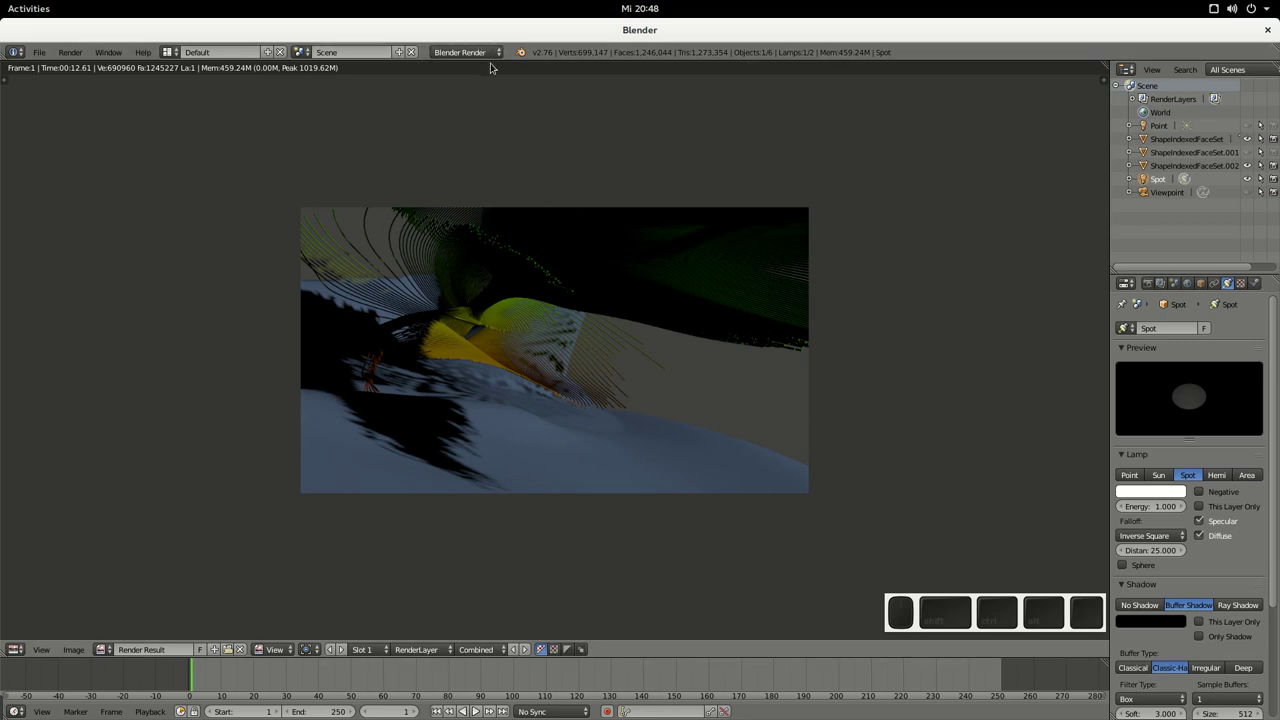
left_click(490, 55)
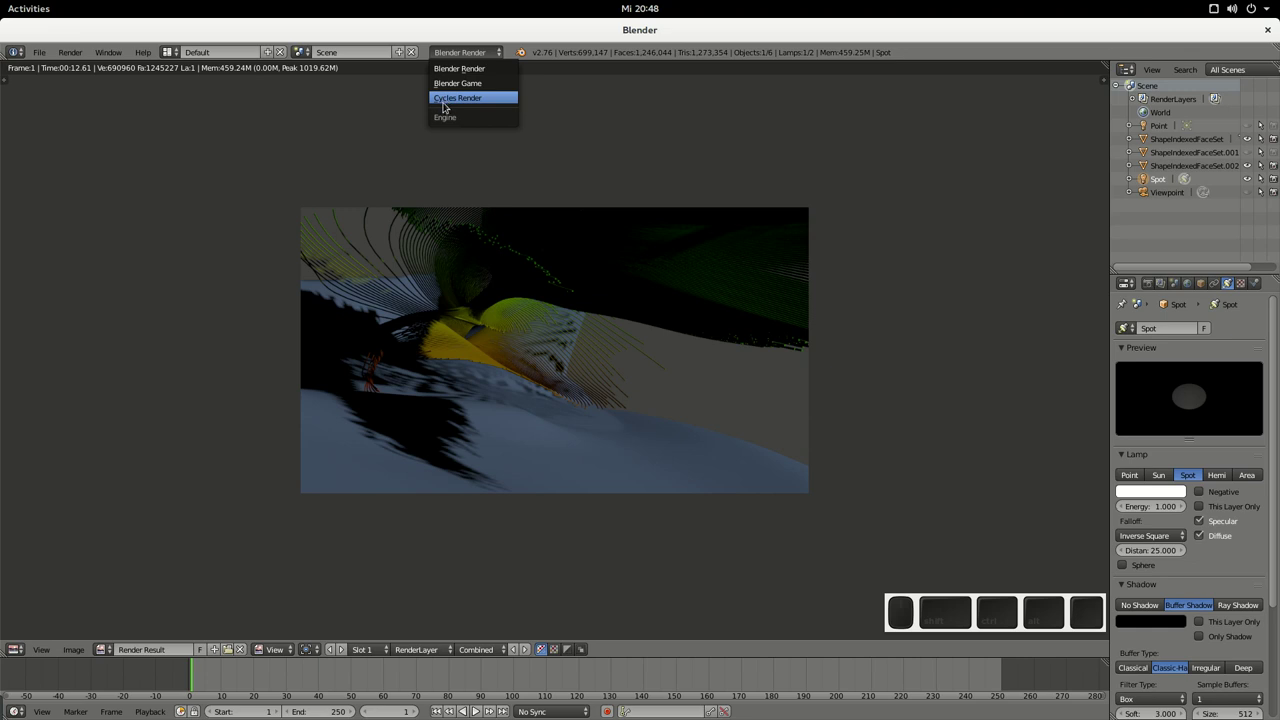
Step: Switch the render engine to Cycles and show the mesh's material settings
left_click(440, 106)
left_click(894, 157)
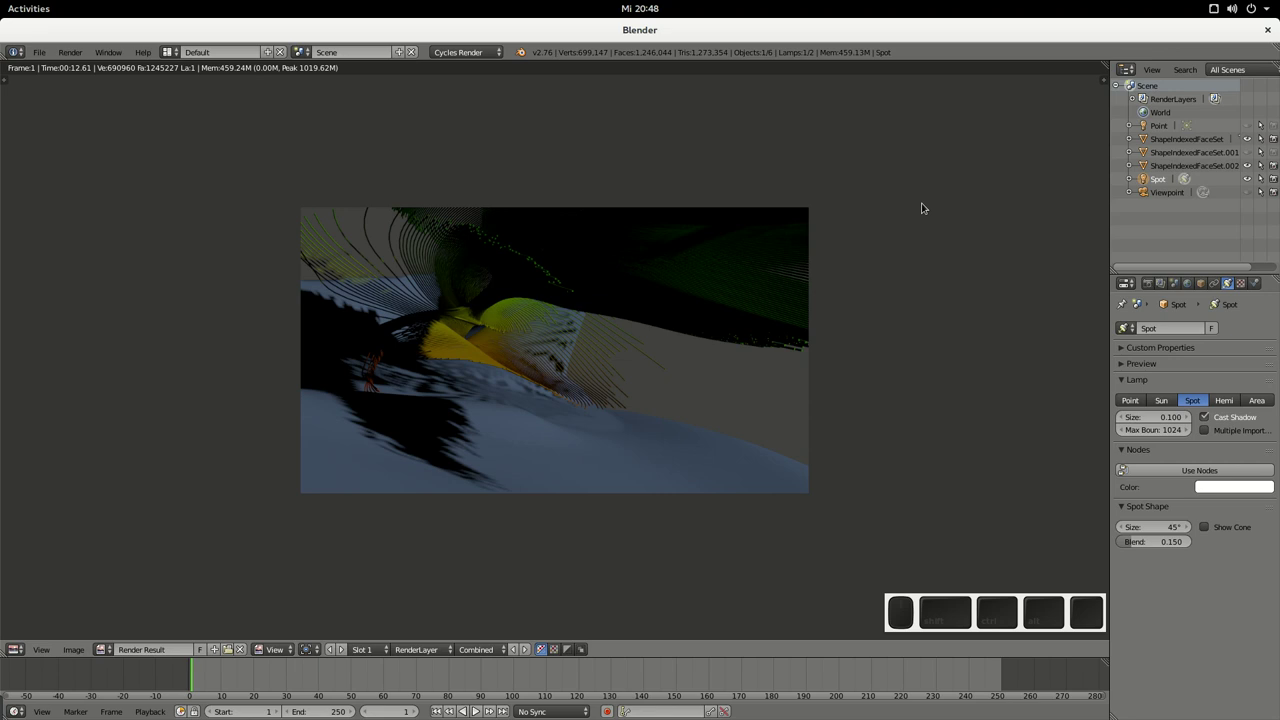
left_click(1209, 288)
left_click(1224, 286)
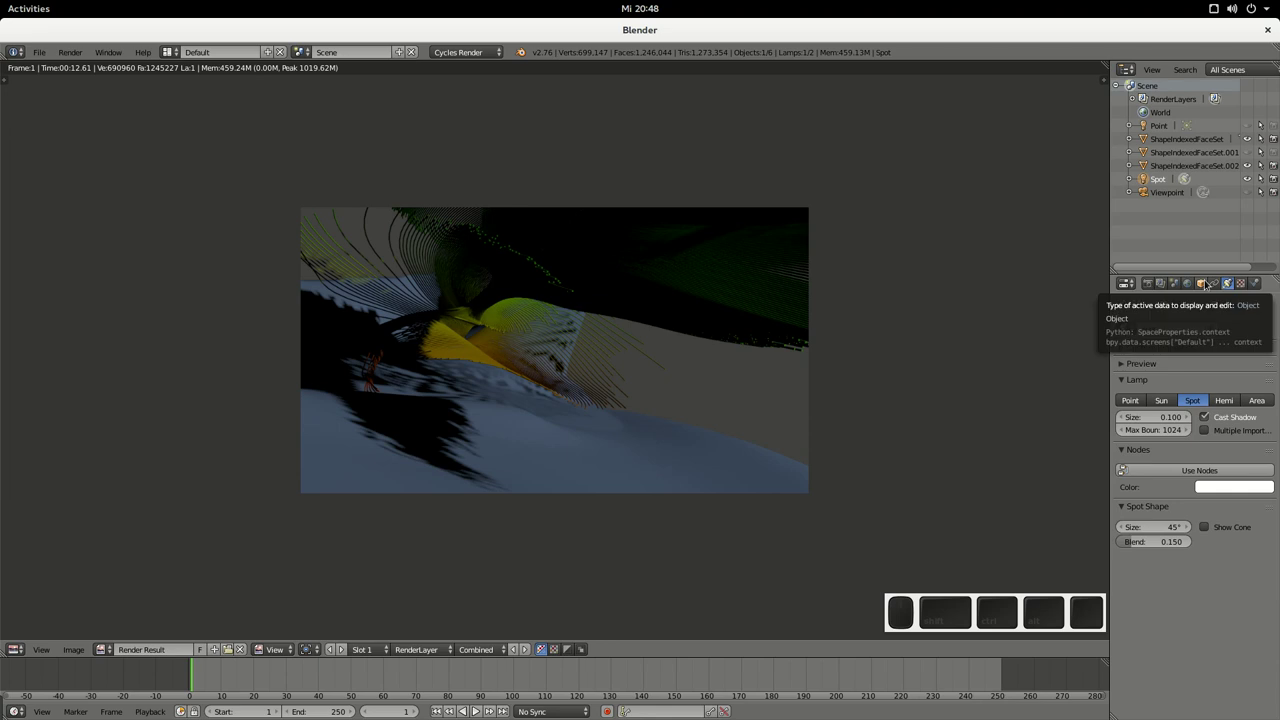
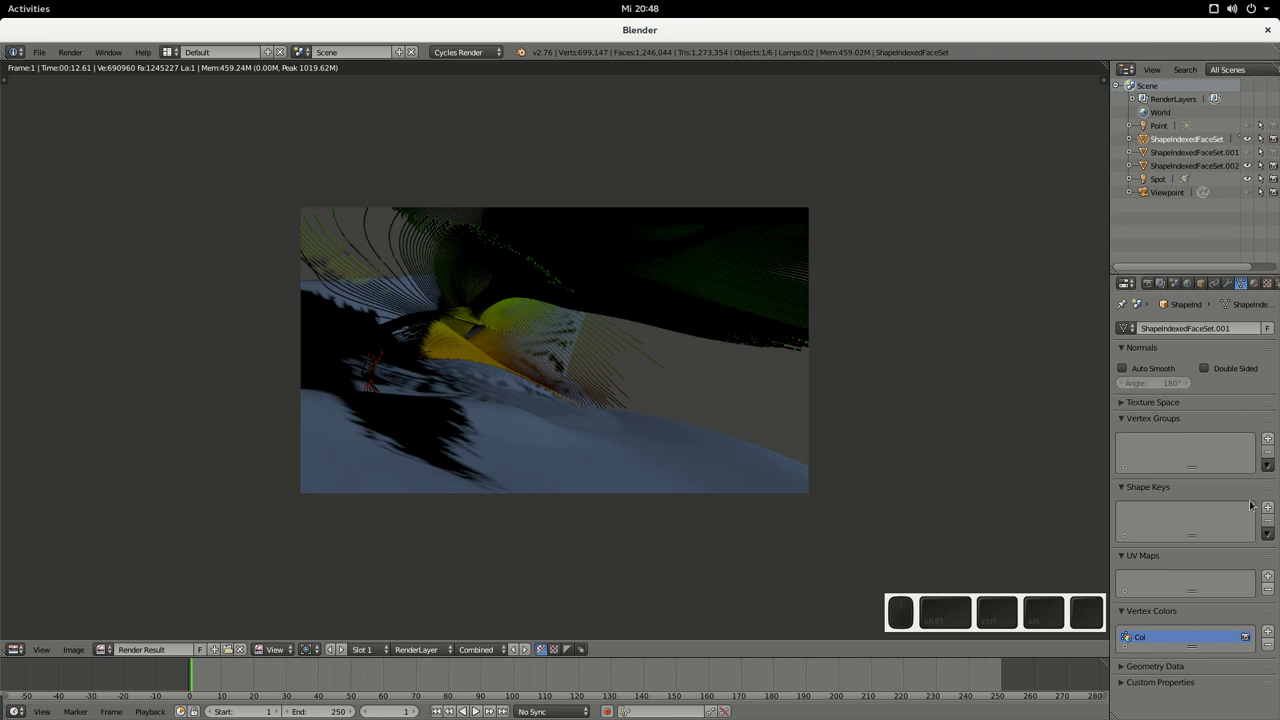
Step: Use a light blue Diffuse BSDF node for the material and render with Cycles
scroll("up", 3)
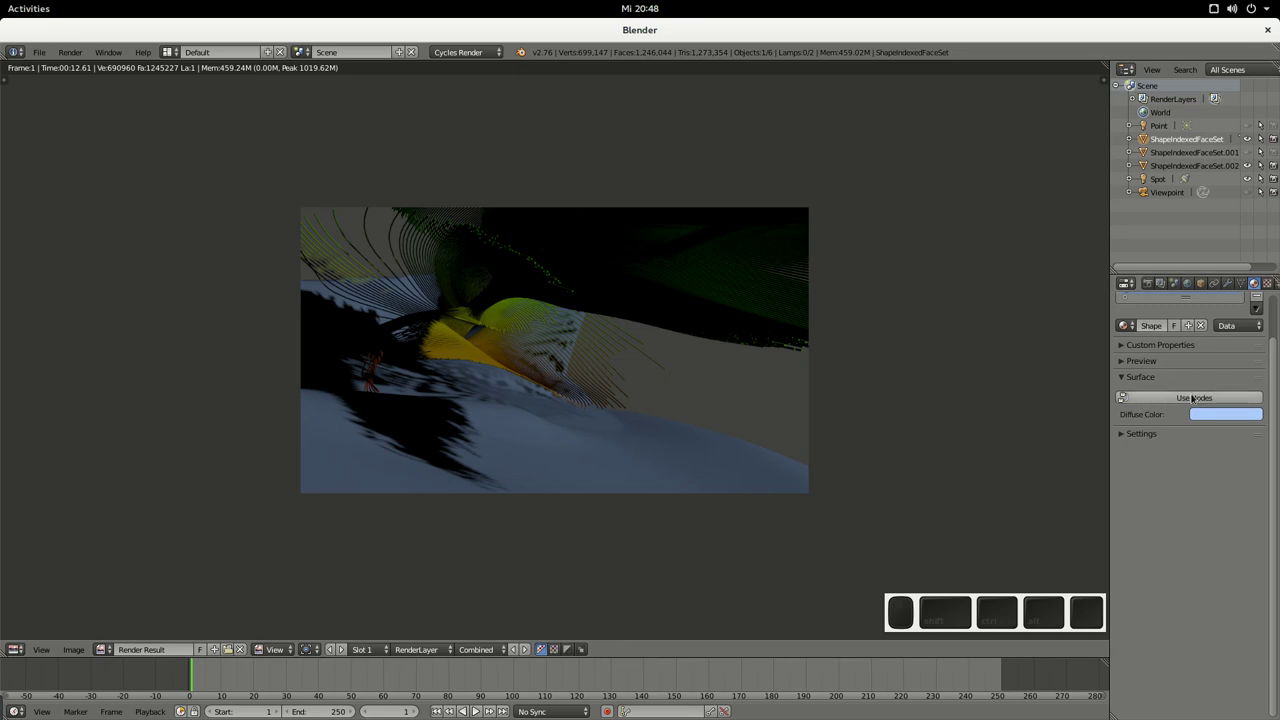
scroll("up", 3)
left_click_drag(1179, 401, 1115, 343)
scroll("up", 3)
key("F12")
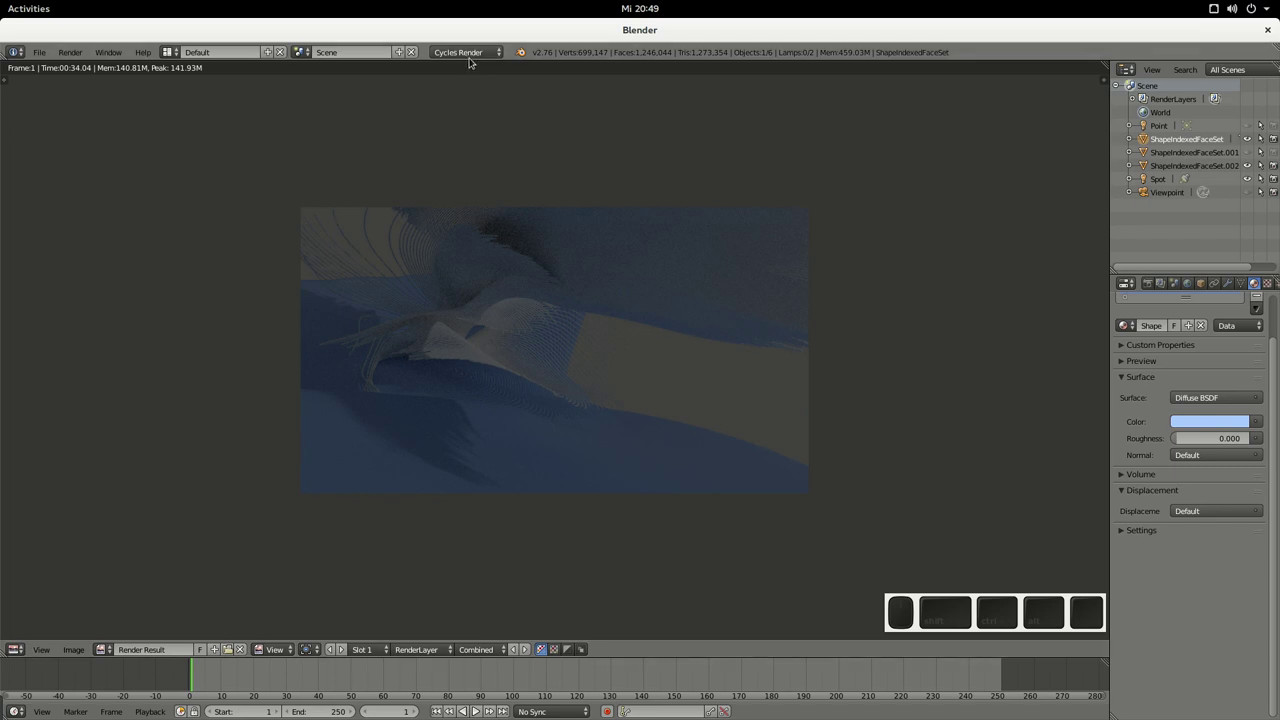
Step: Toggle between Blender Render and Cycles and show the earlier render result
left_click(474, 60)
left_click(473, 52)
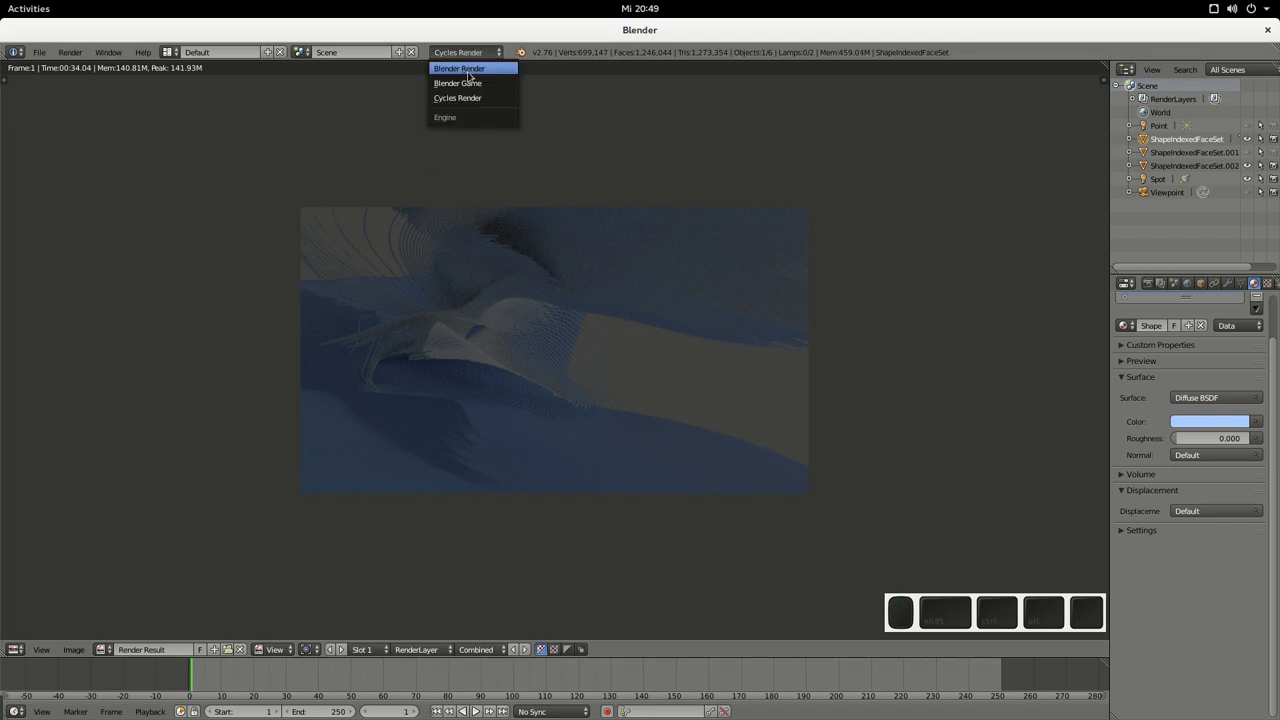
left_click(1048, 372)
key("ctrl+z")
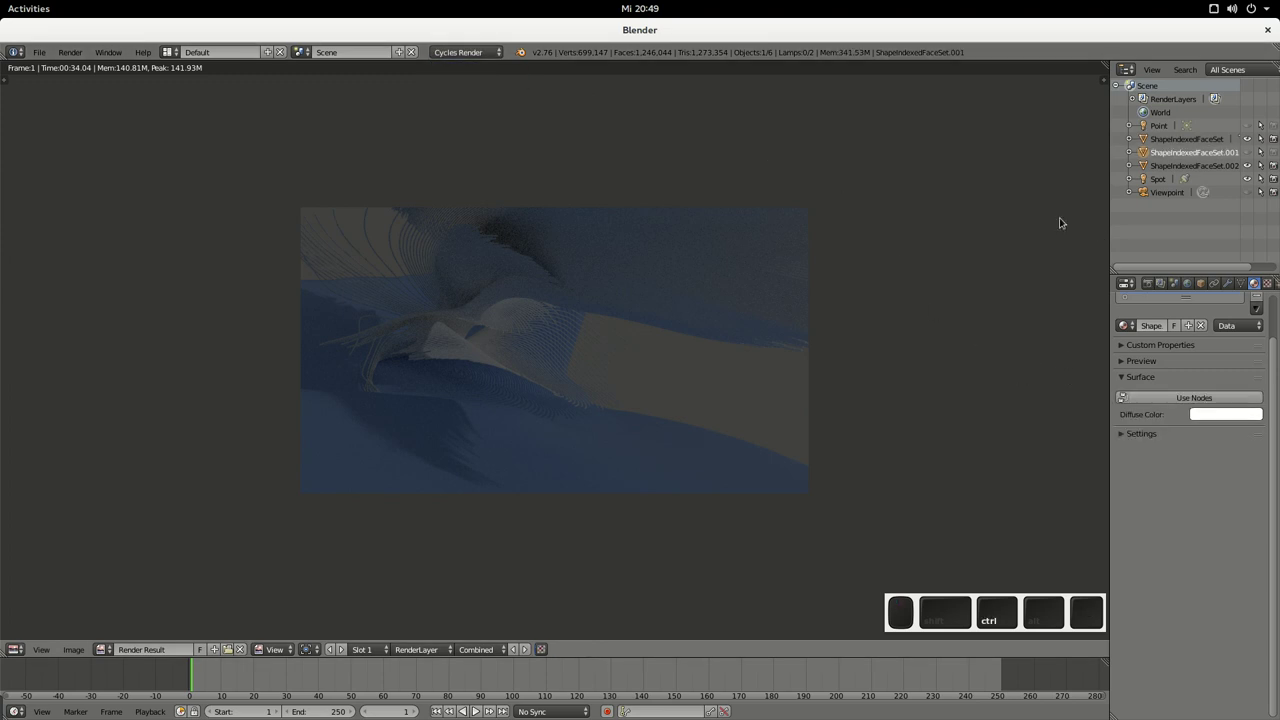
scroll("up", 3)
key("F12")
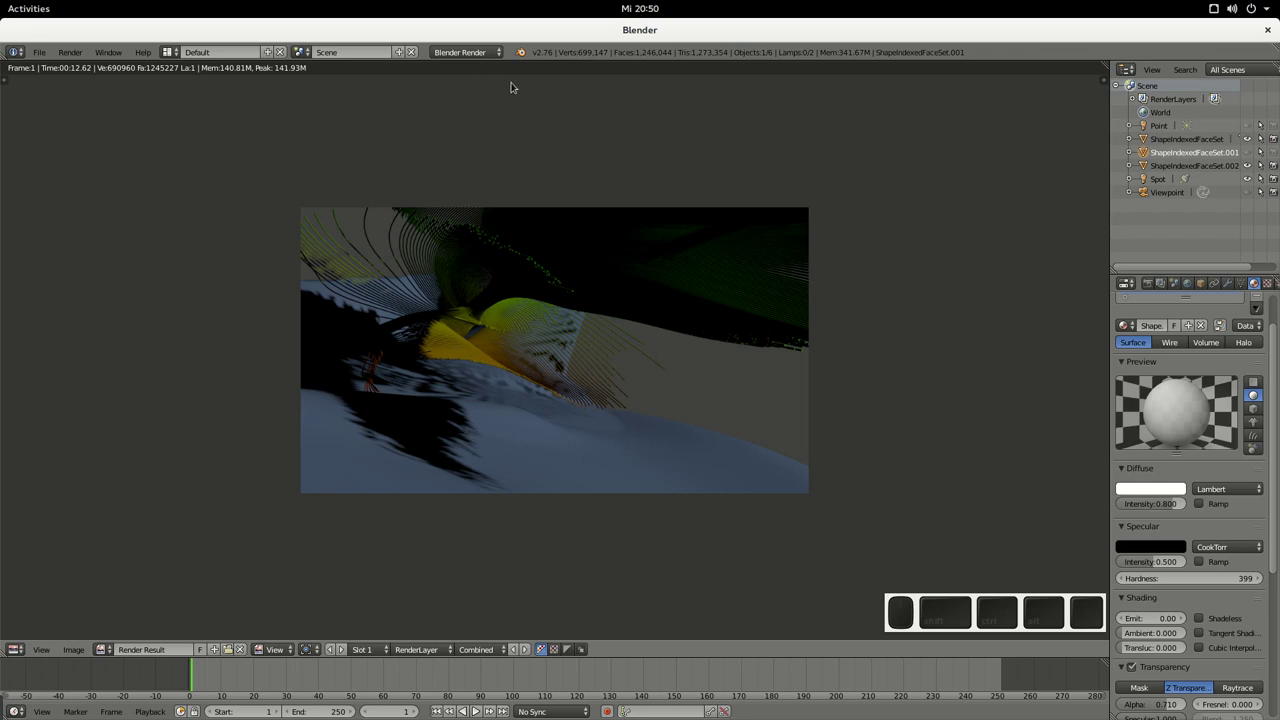
Step: Render the scene with Cycles again for comparison
scroll("up", 3)
scroll("up", 3)
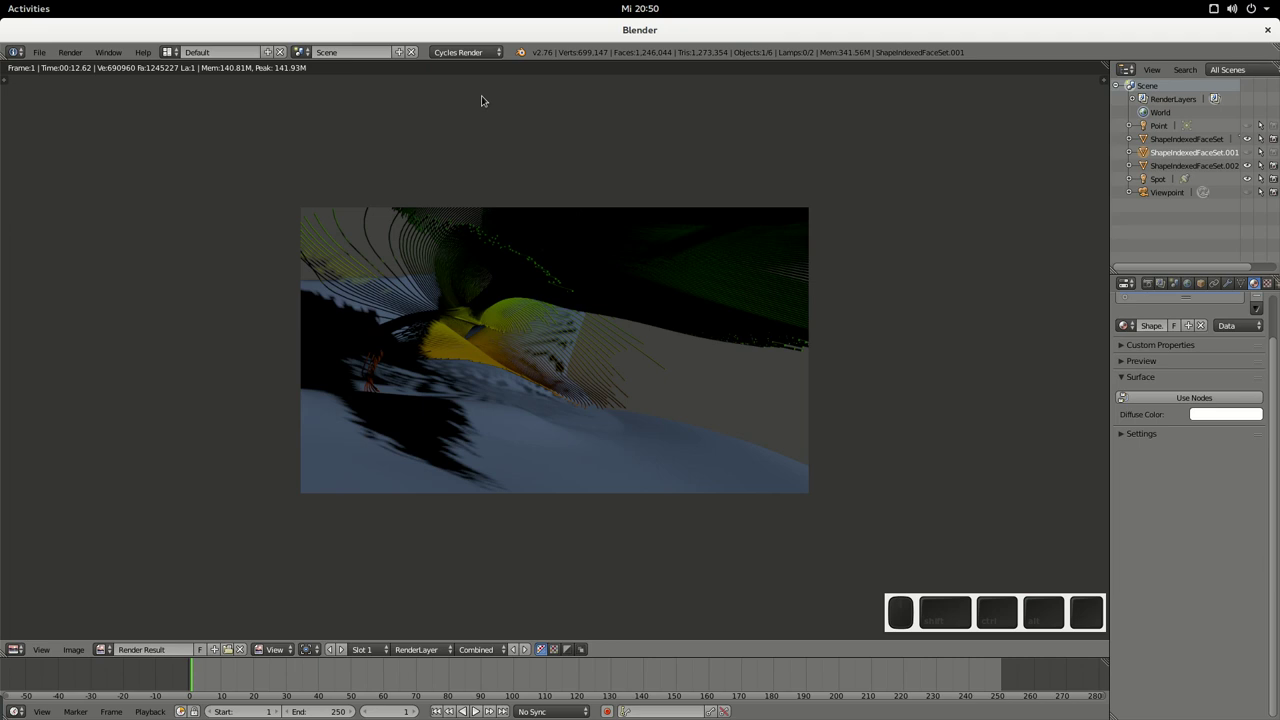
key("F12")
key("F12")
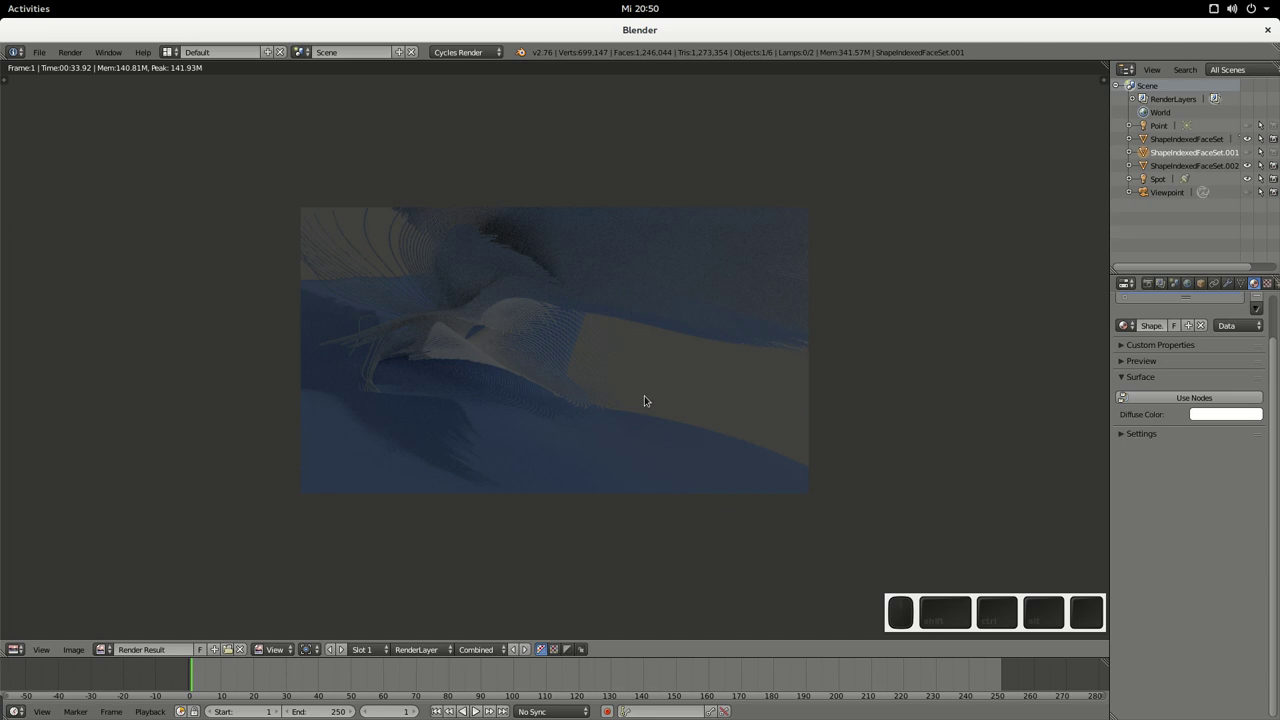
Step: Leave the render and orbit around the meshes, looking along the spot lamp's cone
key("Escape")
left_click_drag(648, 475, 223, 448)
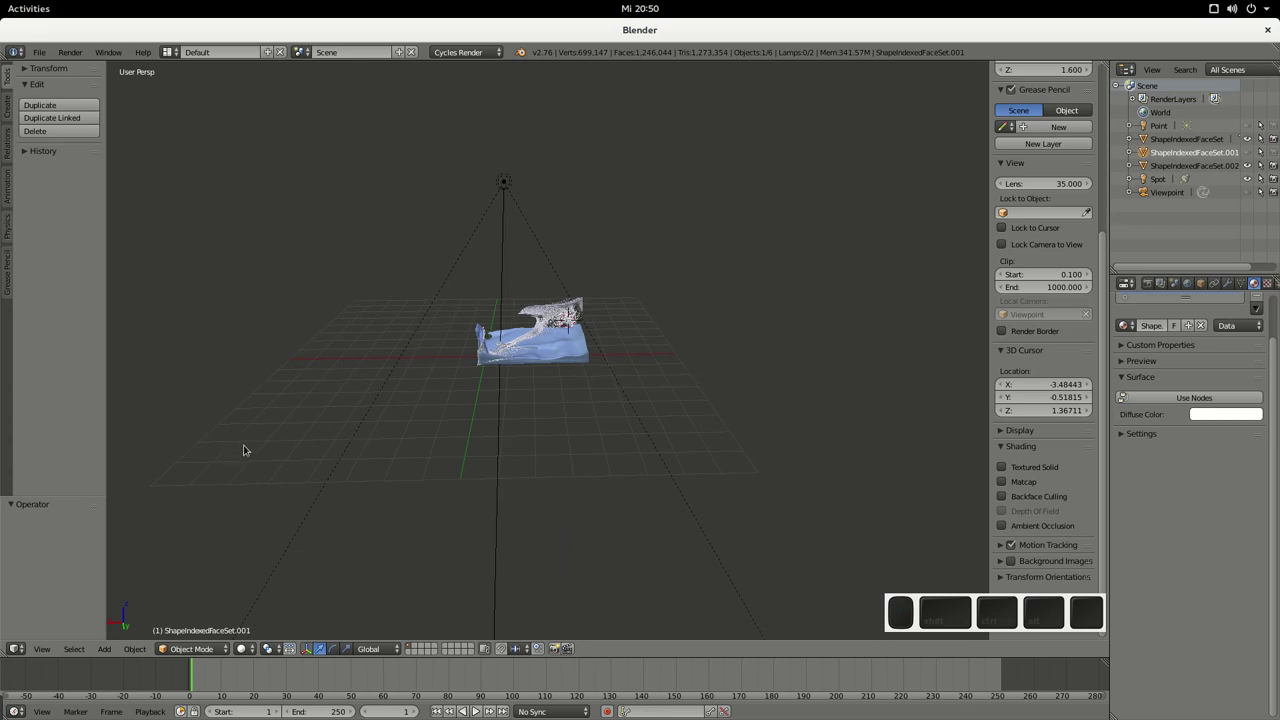
left_click_drag(286, 451, 556, 476)
left_click_drag(575, 458, 526, 457)
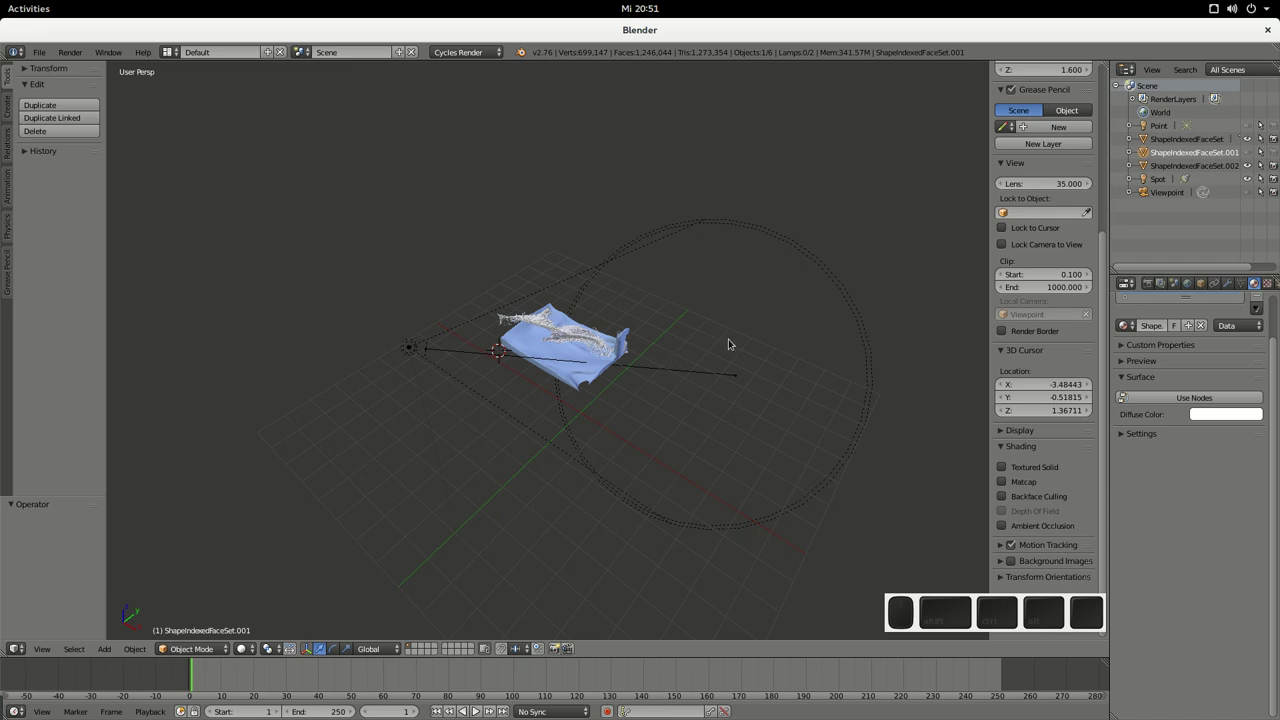
left_click_drag(400, 506, 457, 506)
Step: Orbit to a side view, zoom in, and end looking down on the meshes from above
left_click(994, 559)
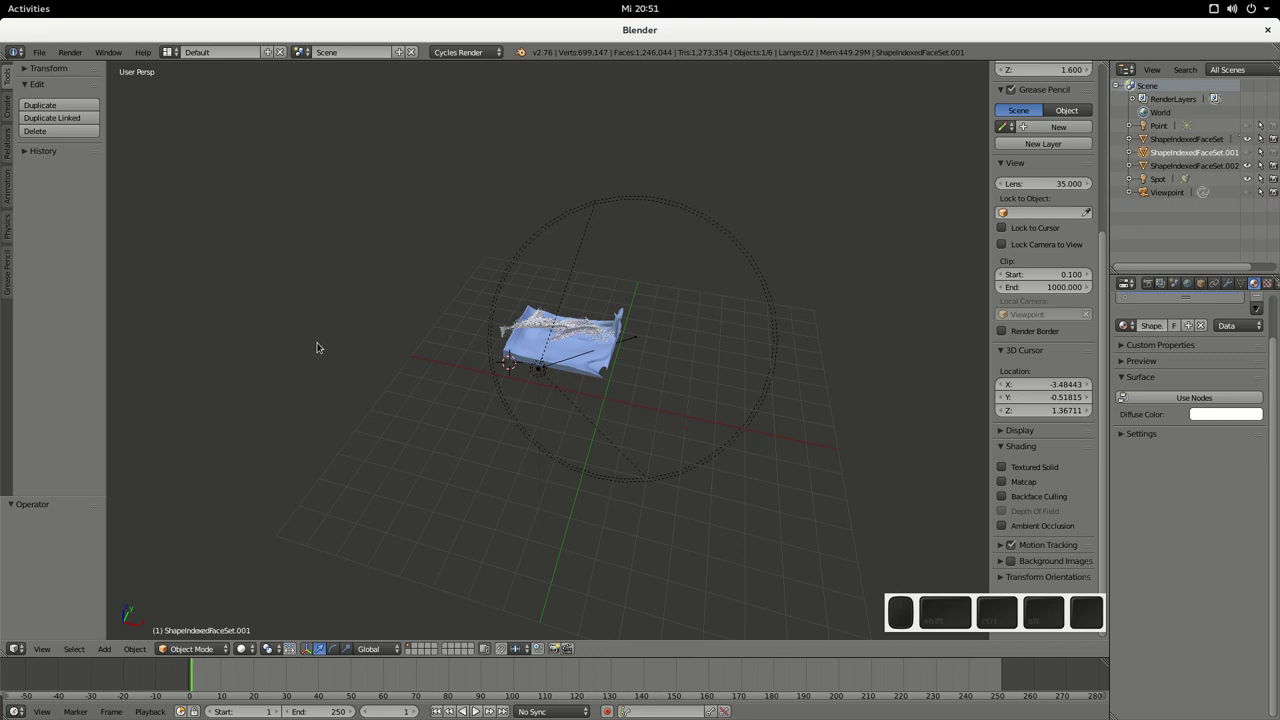
left_click_drag(994, 559, 994, 559)
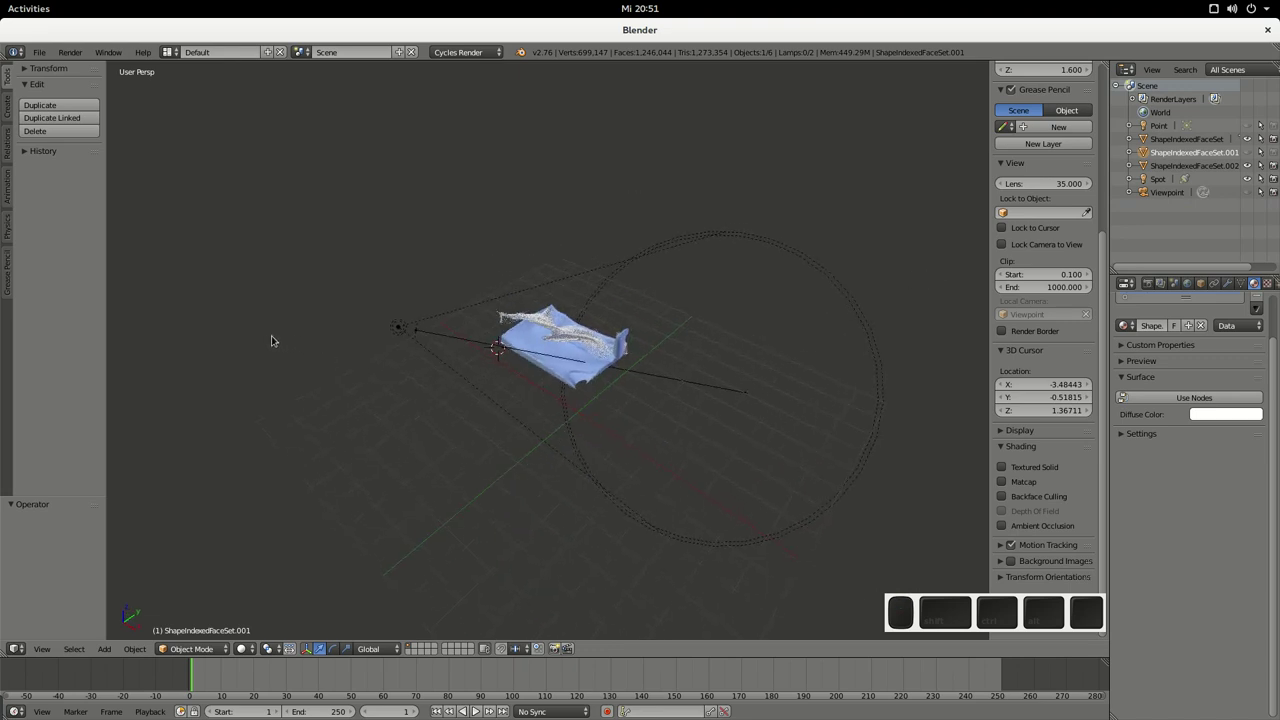
left_click_drag(994, 543, 994, 543)
scroll("up", 3)
left_click_drag(994, 543, 994, 543)
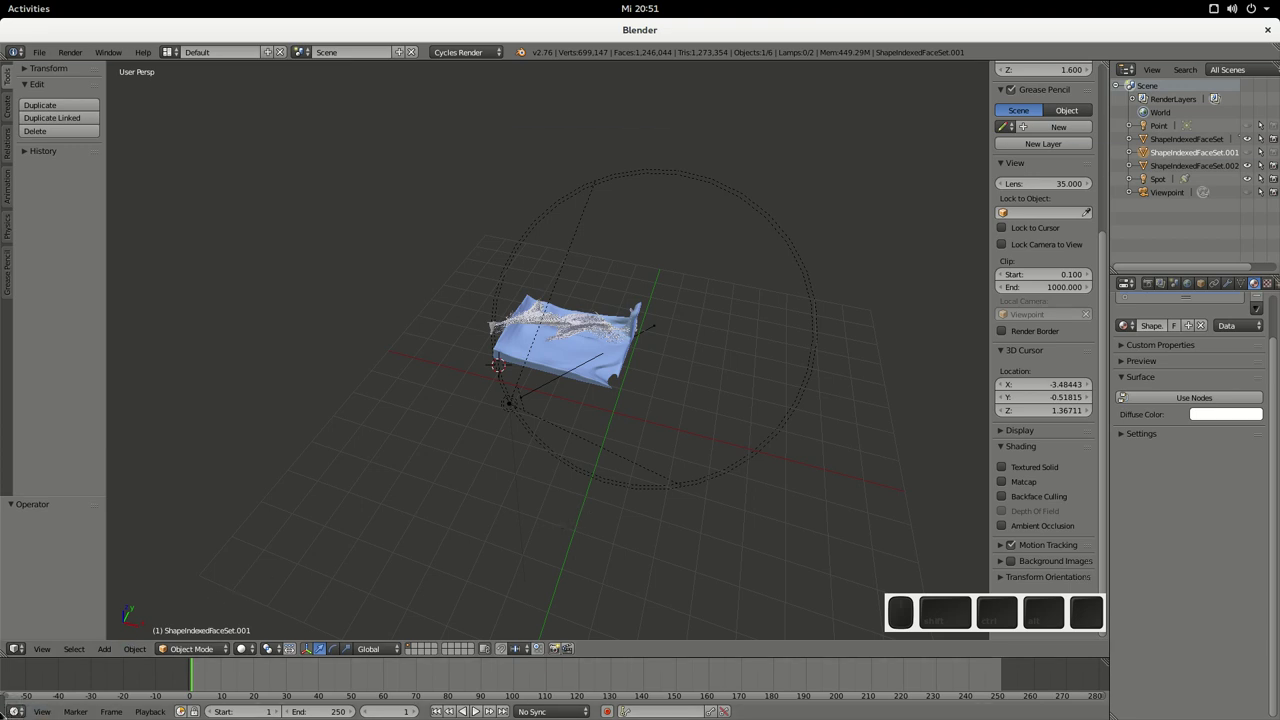
left_click(994, 543)
middle_click(994, 543)
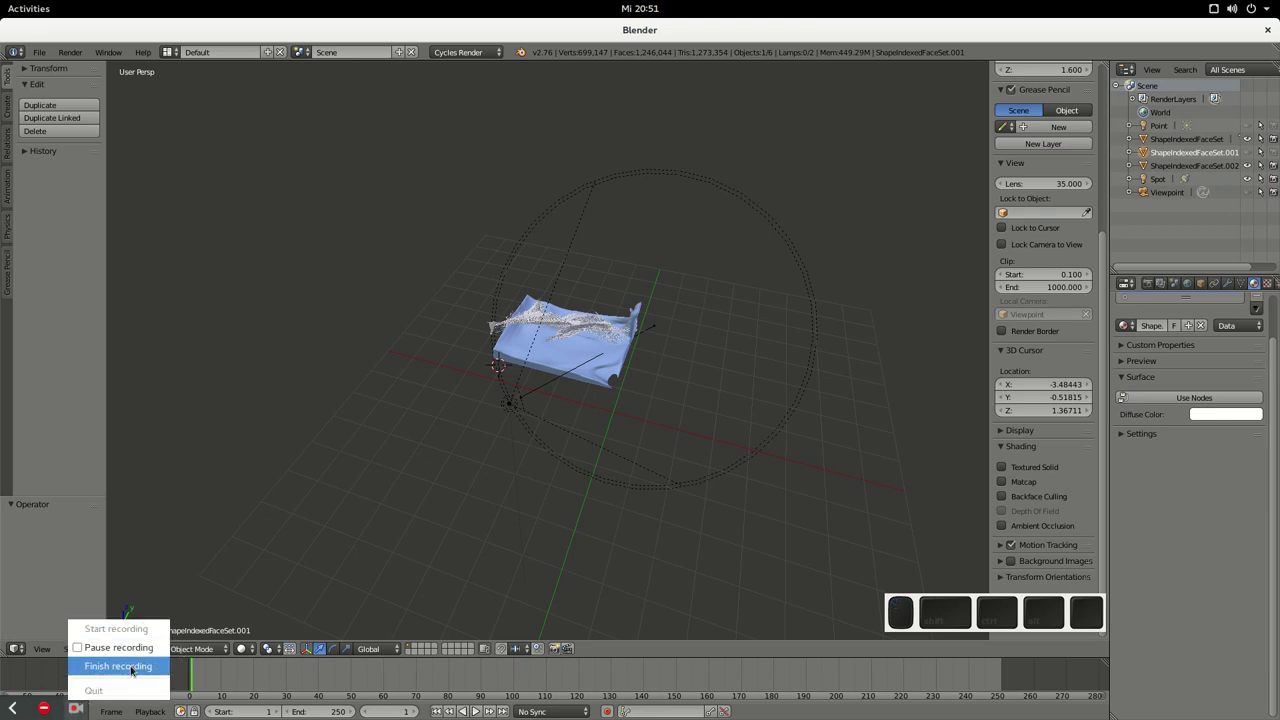